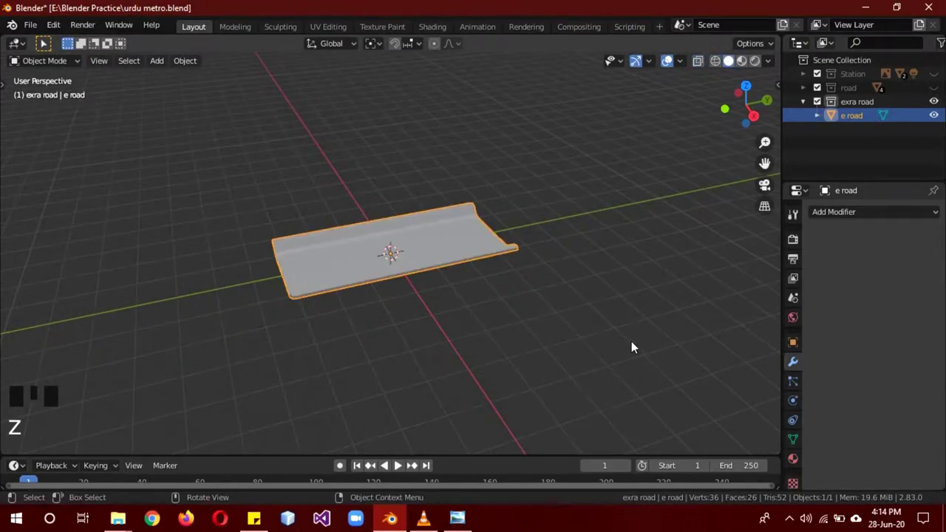
# Scale the road piece down along Y and add a large Bezier circle around it, ready for curve editing
pyautogui.press('s')
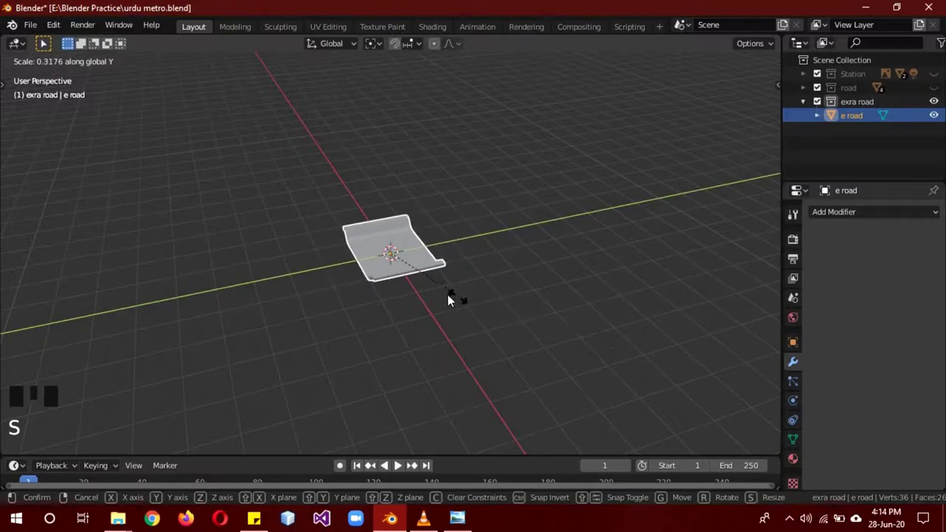
pyautogui.scroll(-3)
pyautogui.press('shift+a')
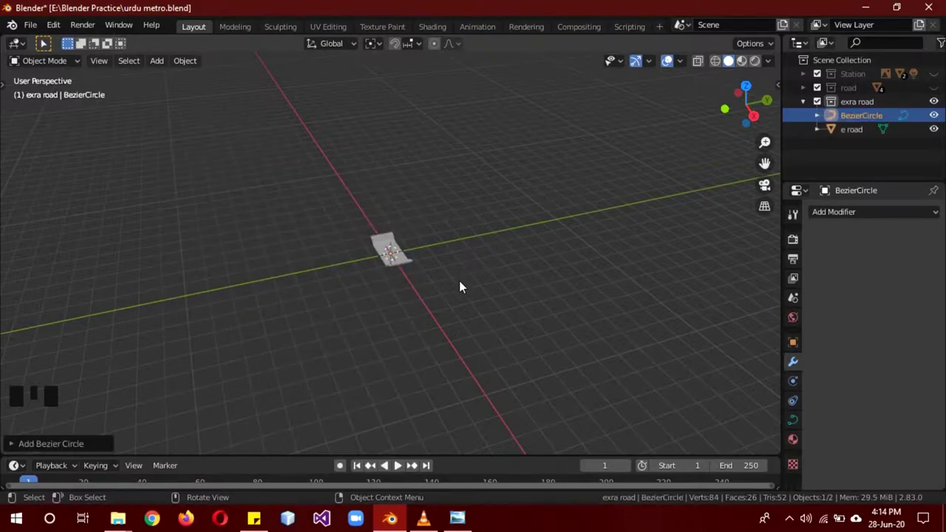
pyautogui.press('s')
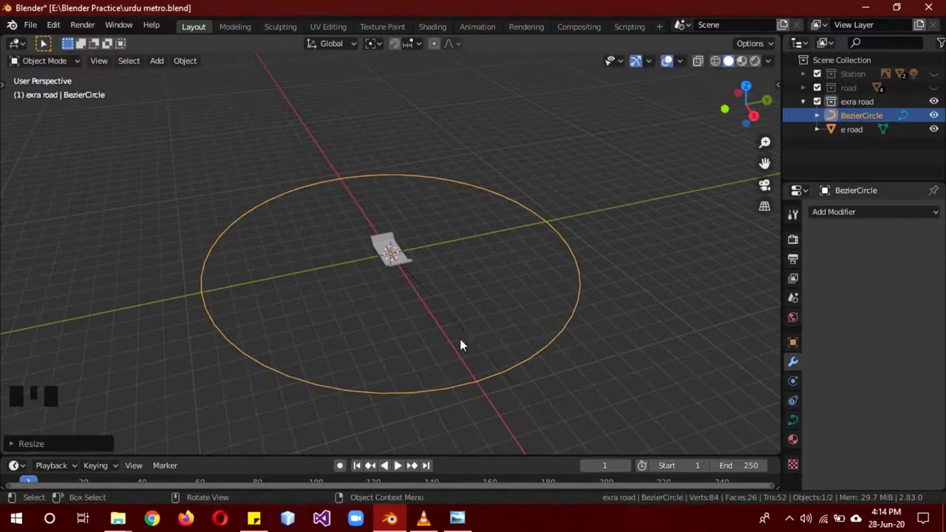
pyautogui.moveTo(628, 320); pyautogui.dragTo(565, 222)
pyautogui.press('Tab')
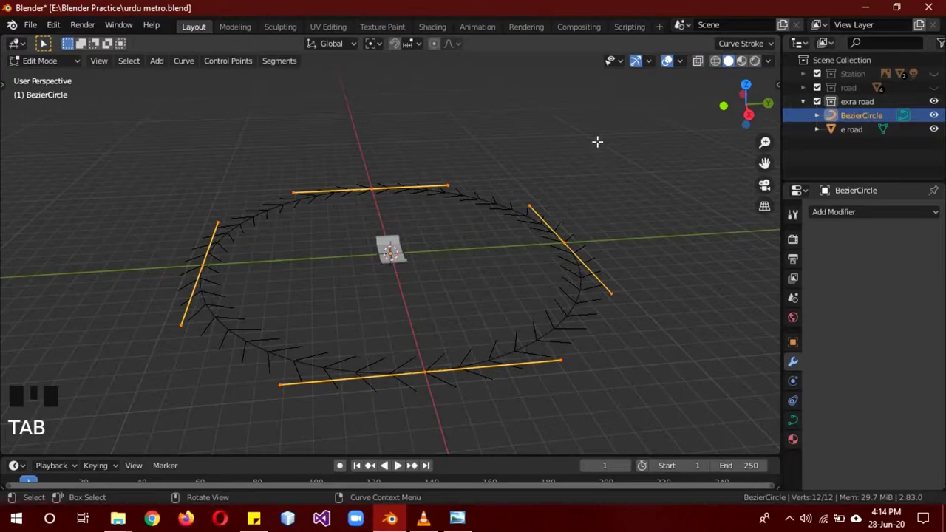
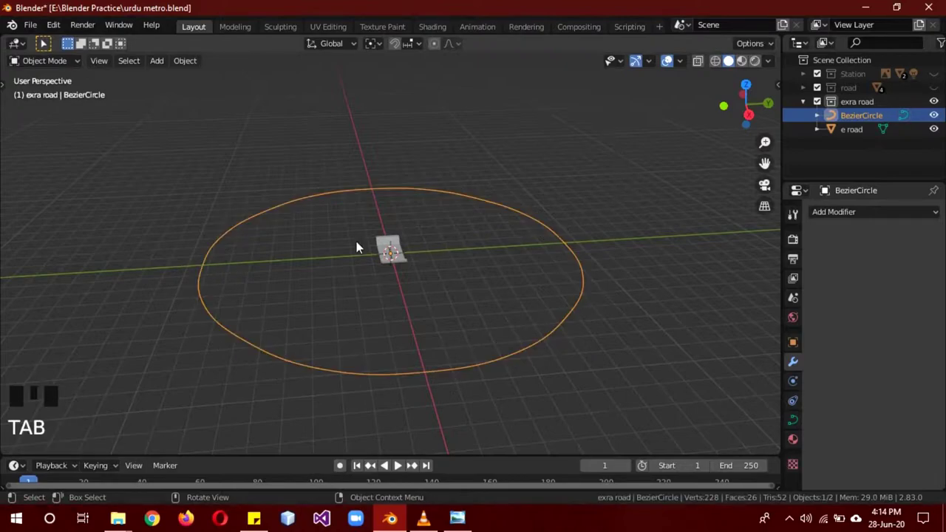
# Give the road piece an Array modifier set to Fit Curve on BezierCircle
pyautogui.click(399, 255)
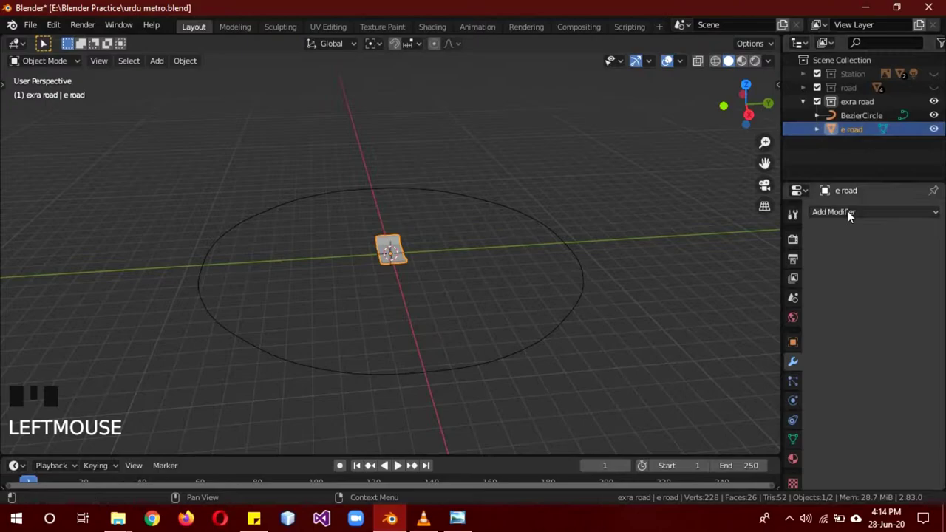
pyautogui.moveTo(853, 216); pyautogui.dragTo(917, 272)
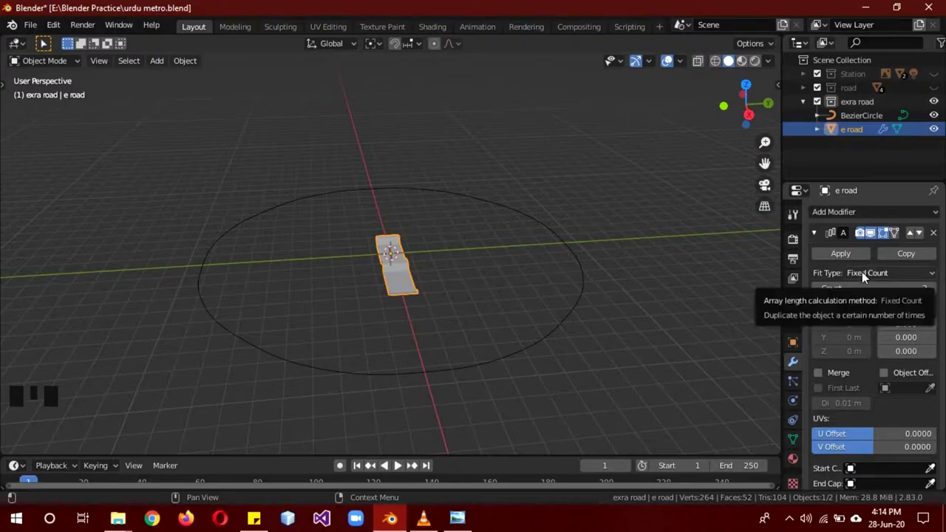
pyautogui.moveTo(865, 276); pyautogui.dragTo(937, 294)
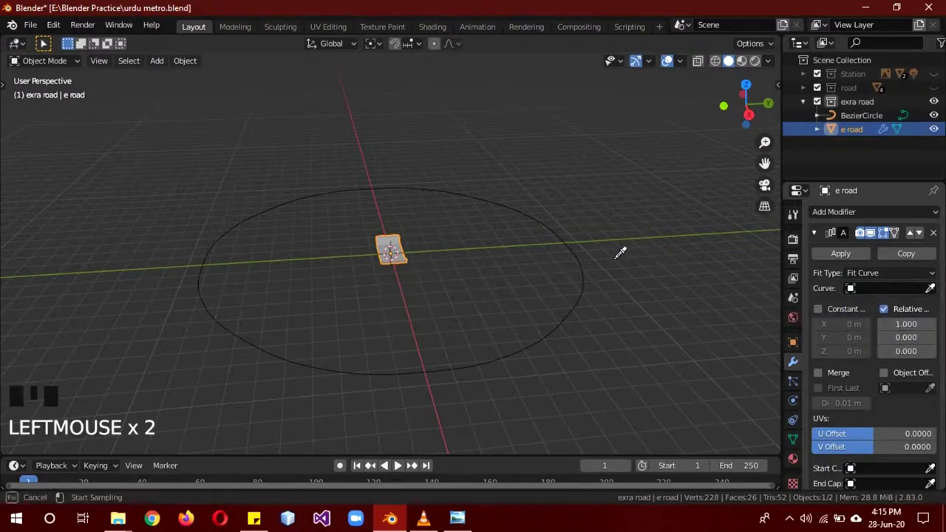
pyautogui.click(817, 237)
# Add a Curve modifier on the road piece targeting BezierCircle so it bends into a ring
pyautogui.moveTo(831, 215); pyautogui.dragTo(869, 318)
pyautogui.click(870, 318)
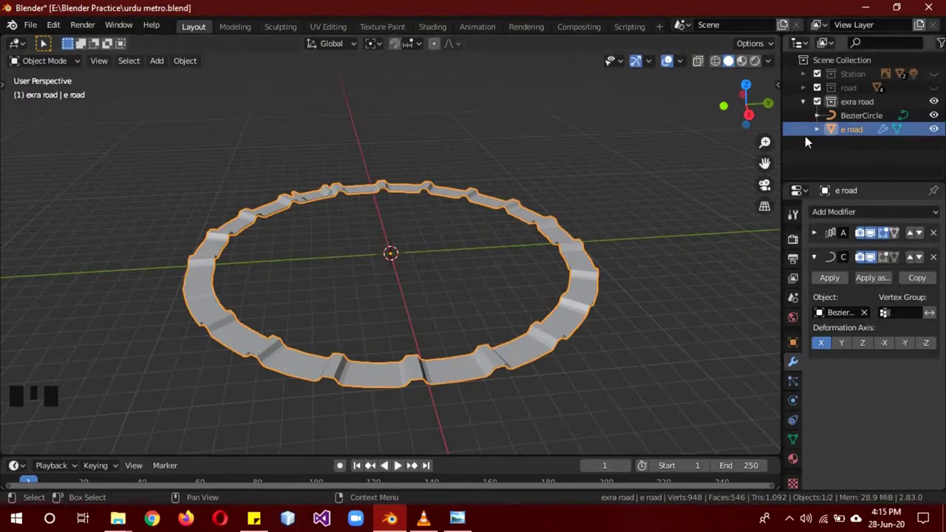
# Rotate the road mesh 90° on Z in Edit Mode so the copies join into a smooth ring, then select the Bezier circle
pyautogui.press('Tab')
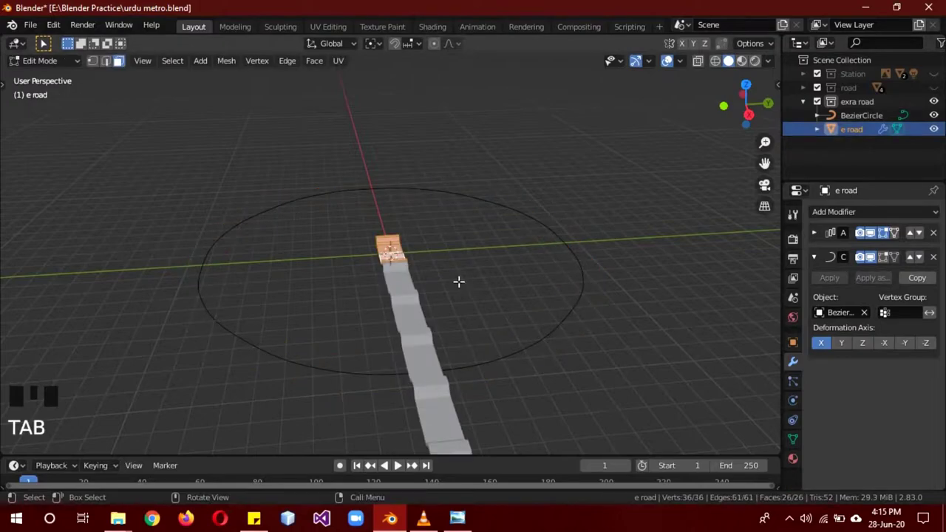
pyautogui.press('r')
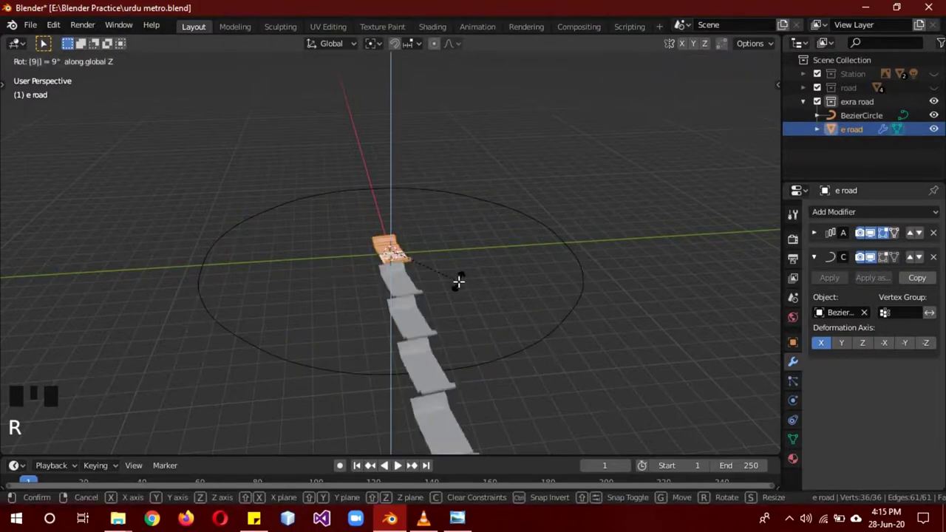
pyautogui.scroll(-3)
pyautogui.scroll(3)
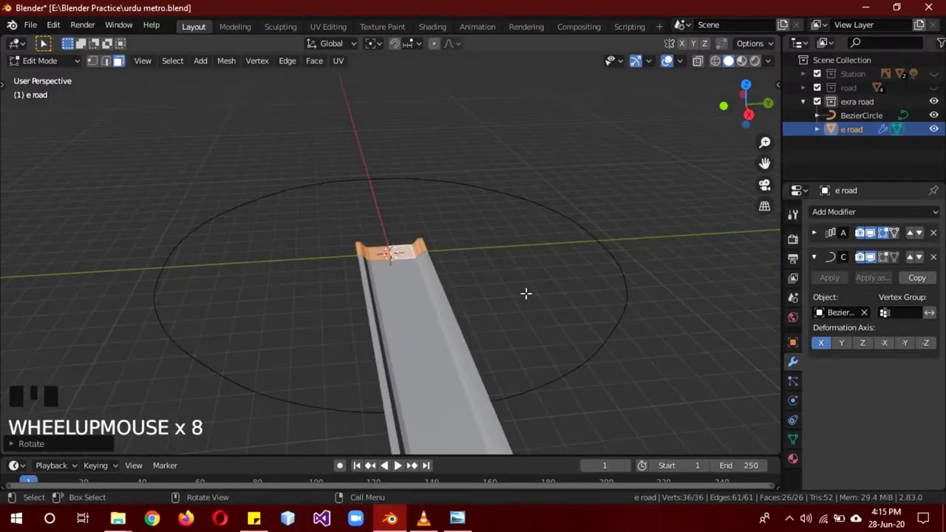
pyautogui.press('Tab')
pyautogui.moveTo(639, 356); pyautogui.dragTo(492, 214)
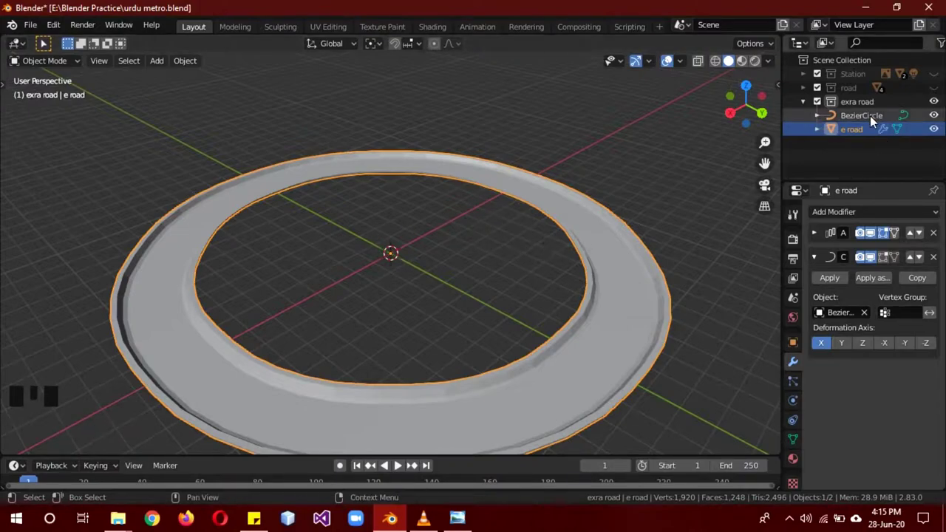
pyautogui.click(871, 122)
# From top view, move the circle's control points with proportional editing so the road follows a wavy irregular loop
pyautogui.press('Tab')
pyautogui.press('KP_7')
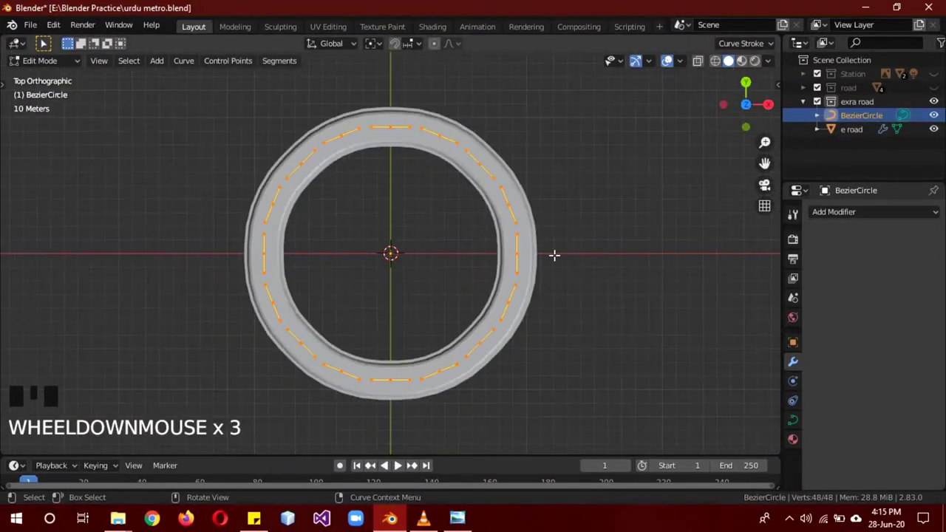
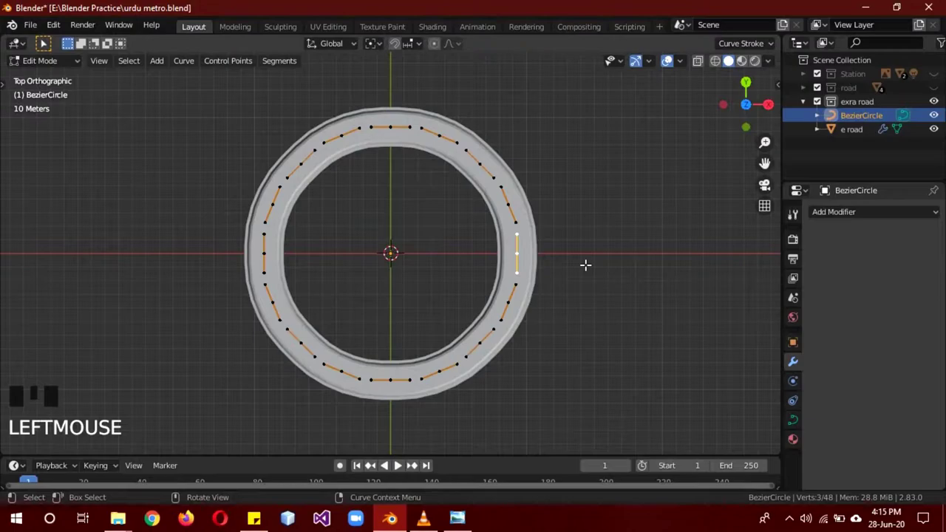
pyautogui.press('0')
pyautogui.press('g')
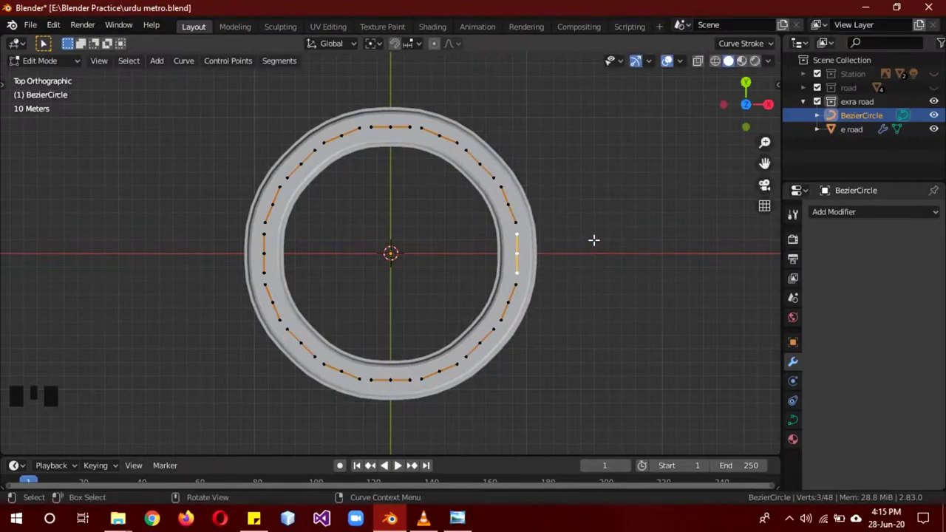
pyautogui.press('o')
pyautogui.press('g')
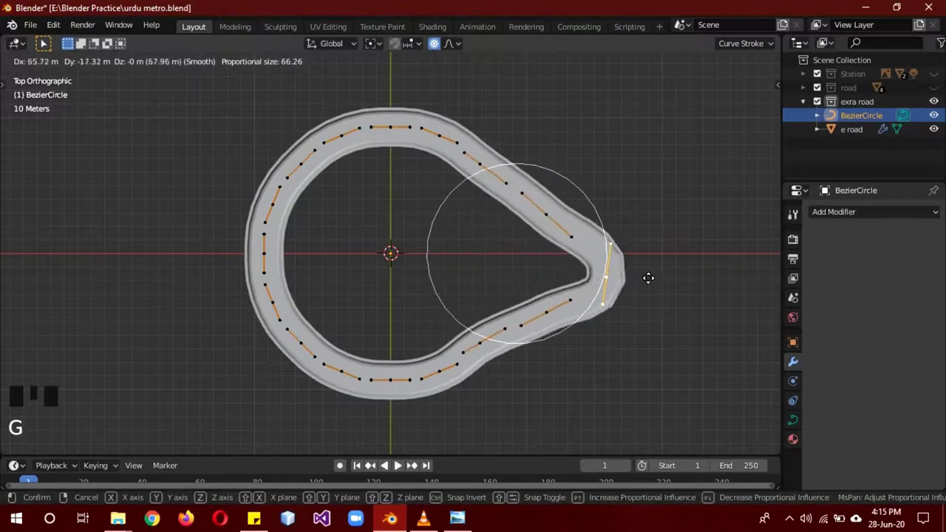
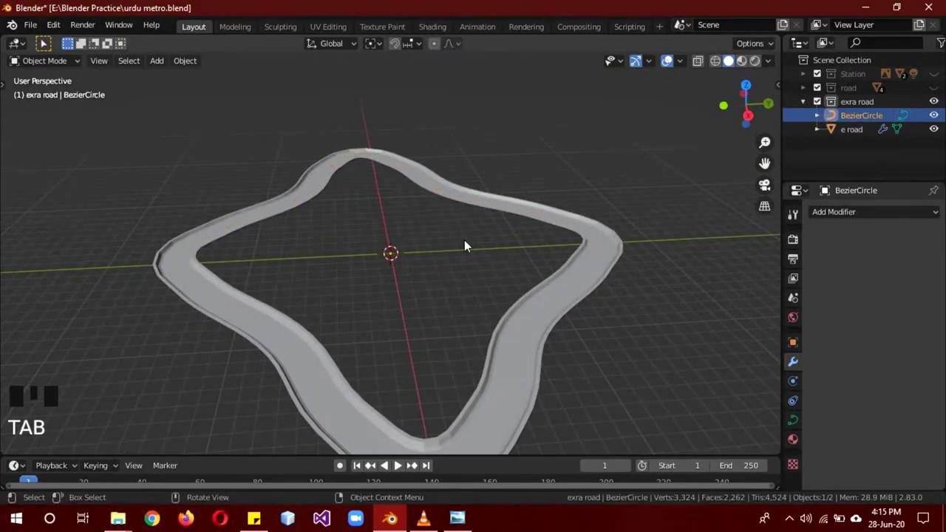
pyautogui.moveTo(598, 300); pyautogui.dragTo(452, 517)
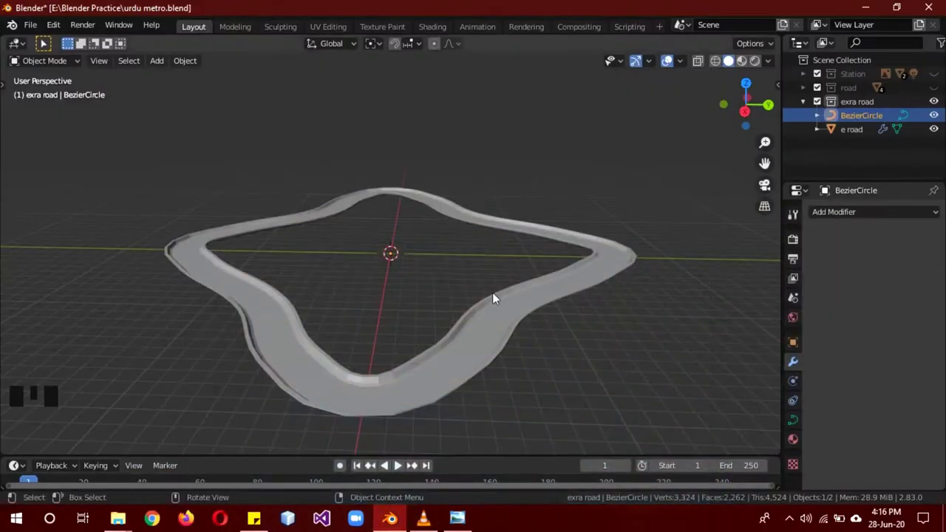
# Hide the extra road collection and create a new collection for the lights
pyautogui.click(808, 105)
pyautogui.click(939, 103)
pyautogui.click(944, 88)
pyautogui.click(944, 75)
pyautogui.scroll(3)
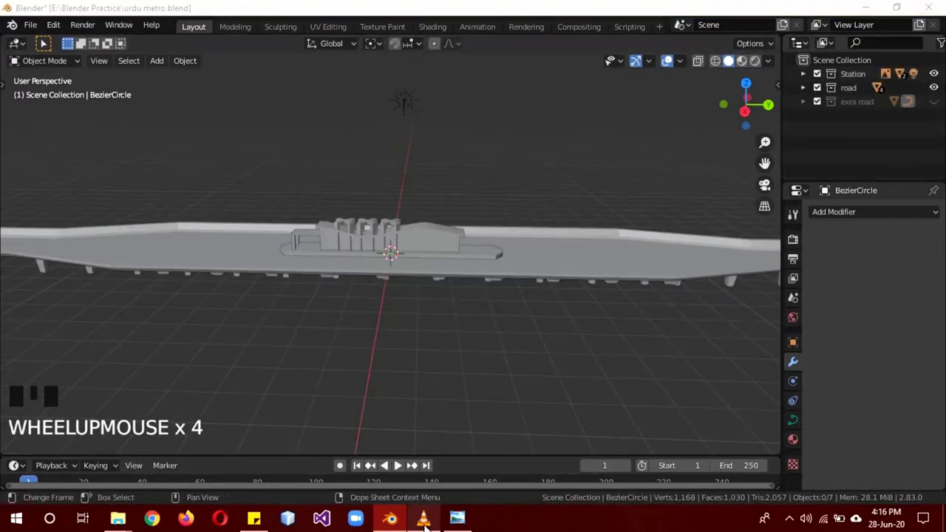
pyautogui.scroll(3)
pyautogui.moveTo(850, 119); pyautogui.dragTo(872, 119)
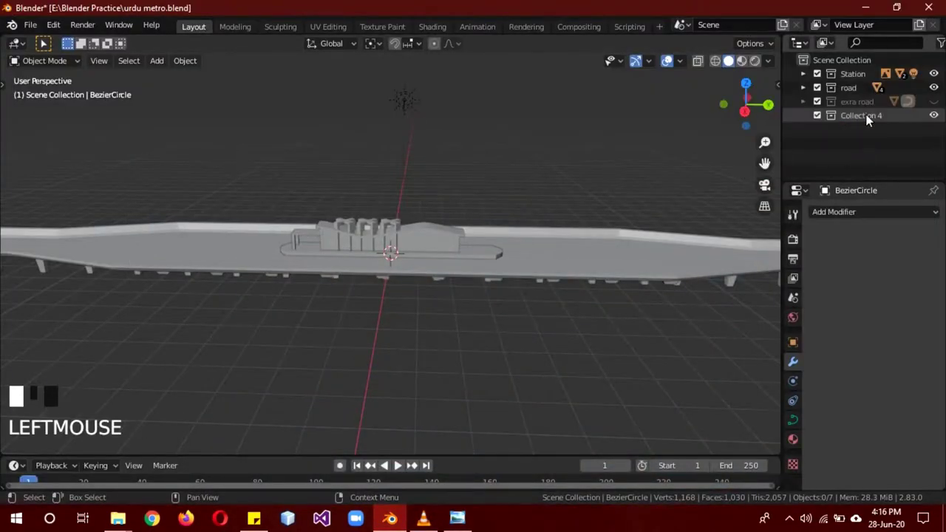
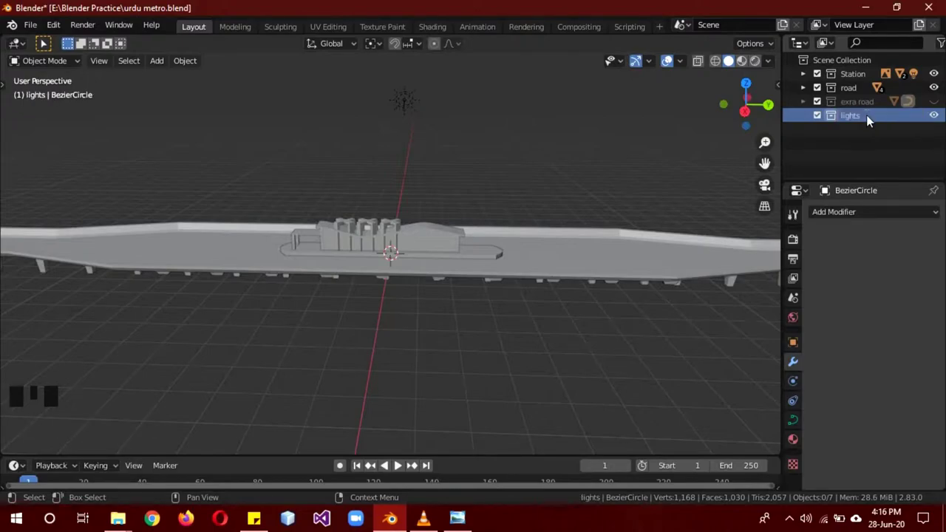
# Hide the Station and road collections, name the new collection lights, and switch to front orthographic view
pyautogui.moveTo(396, 314); pyautogui.dragTo(938, 94)
pyautogui.click(939, 94)
pyautogui.click(935, 80)
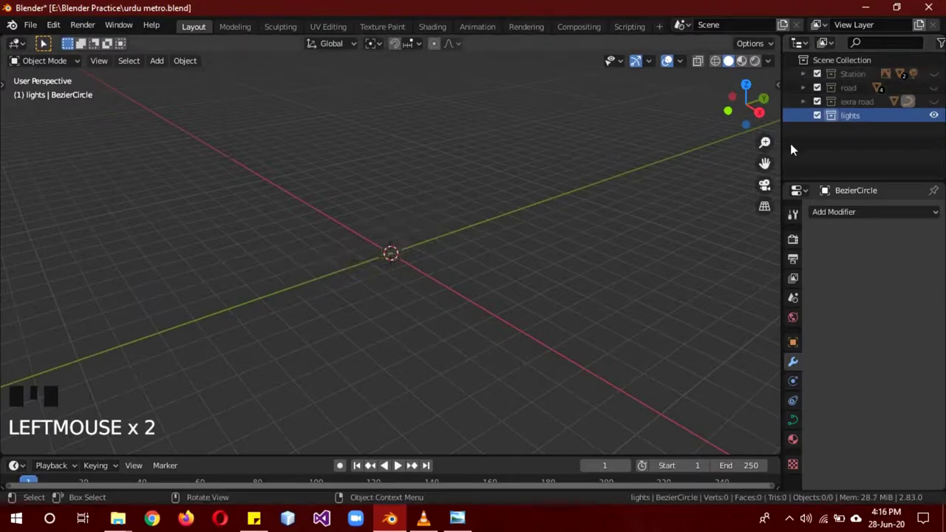
pyautogui.click(862, 126)
pyautogui.press('KP_1')
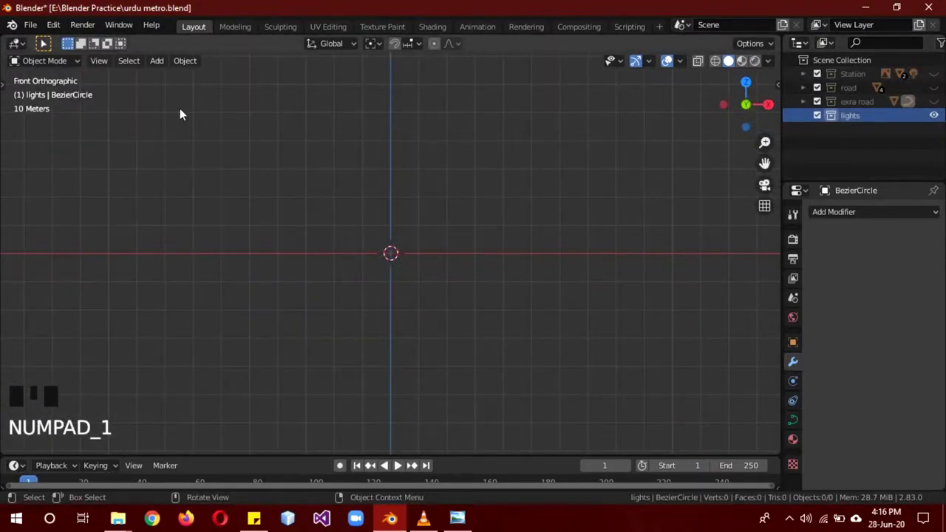
# Add the street-light reference image, scale it up, and add a cylinder mesh at its foot
pyautogui.press('shift+a')
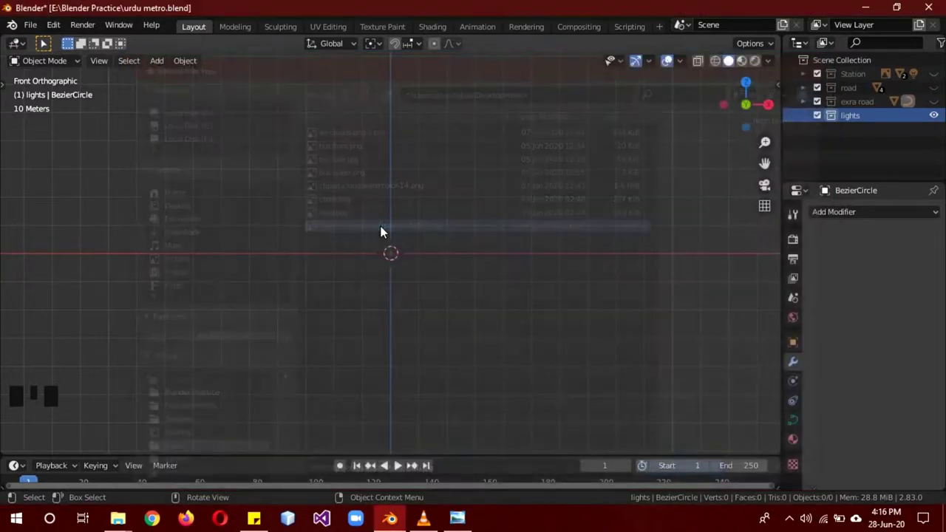
pyautogui.scroll(3)
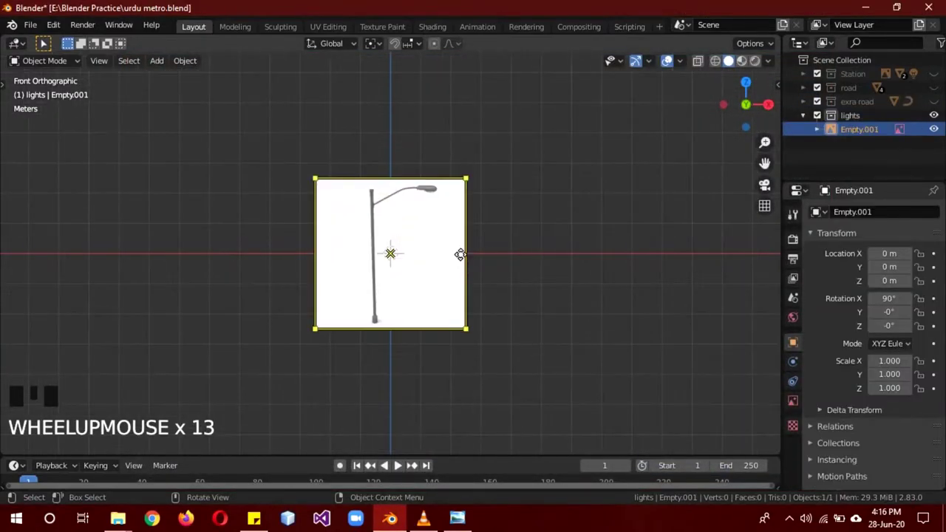
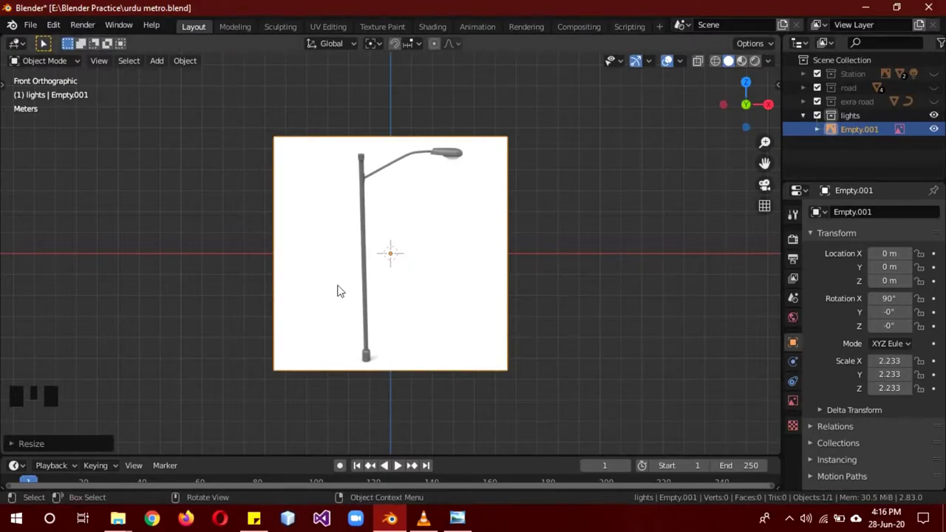
pyautogui.press('shift+a')
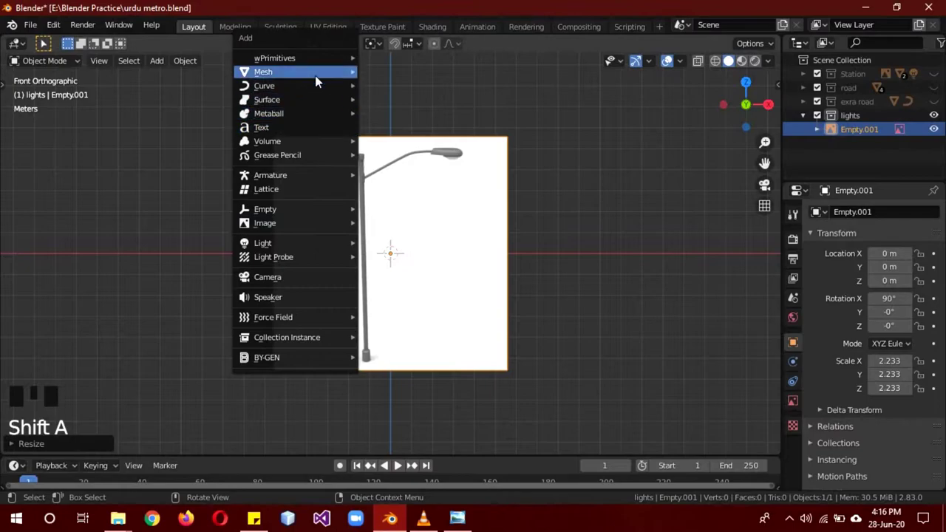
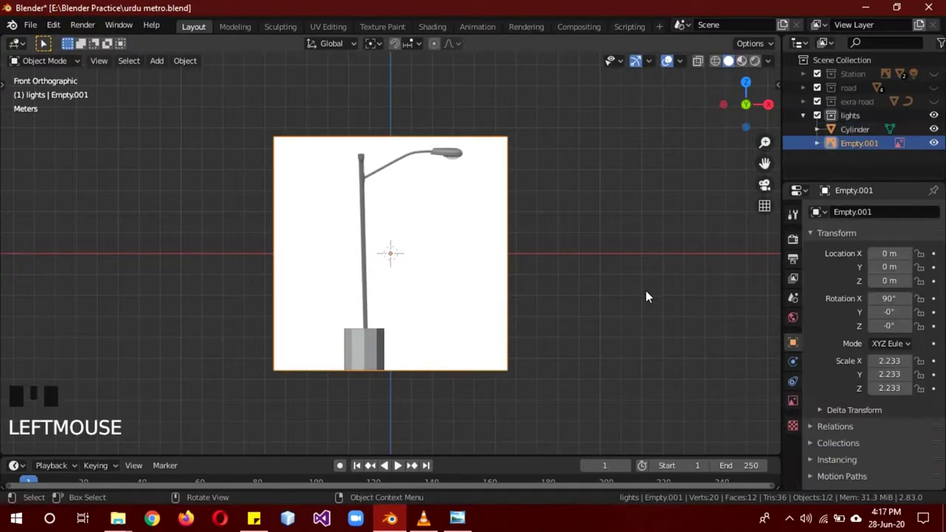
# Set the reference image to 0.5 opacity with transparency on and rotate it so the pole stands upright
pyautogui.click(795, 411)
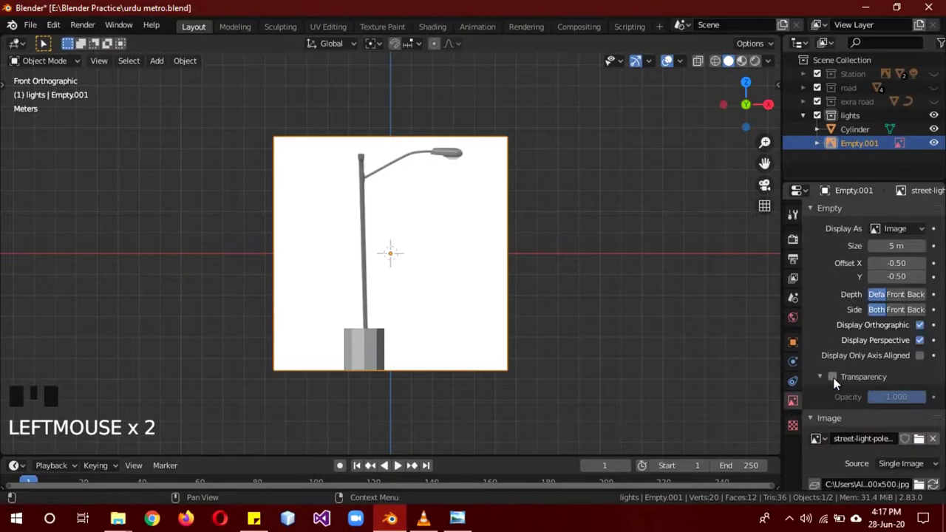
pyautogui.click(837, 381)
pyautogui.moveTo(887, 401); pyautogui.dragTo(394, 361)
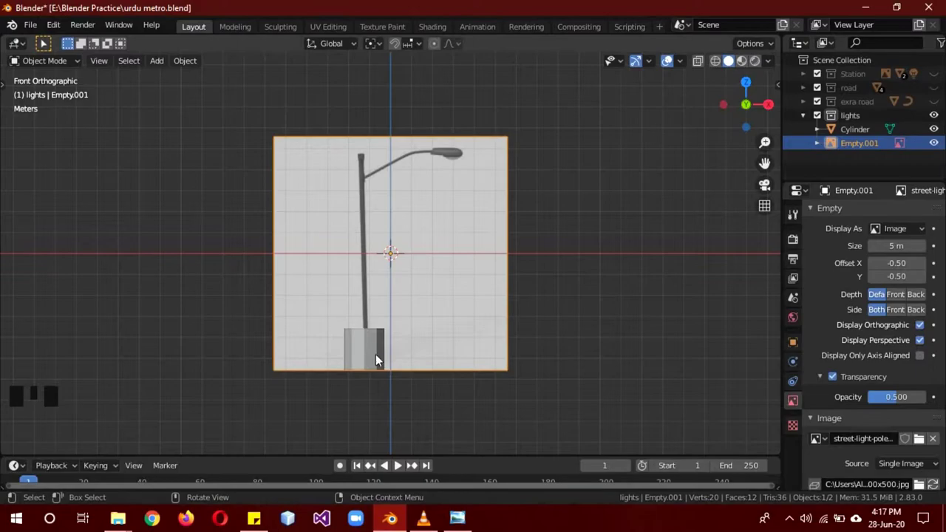
pyautogui.click(455, 194)
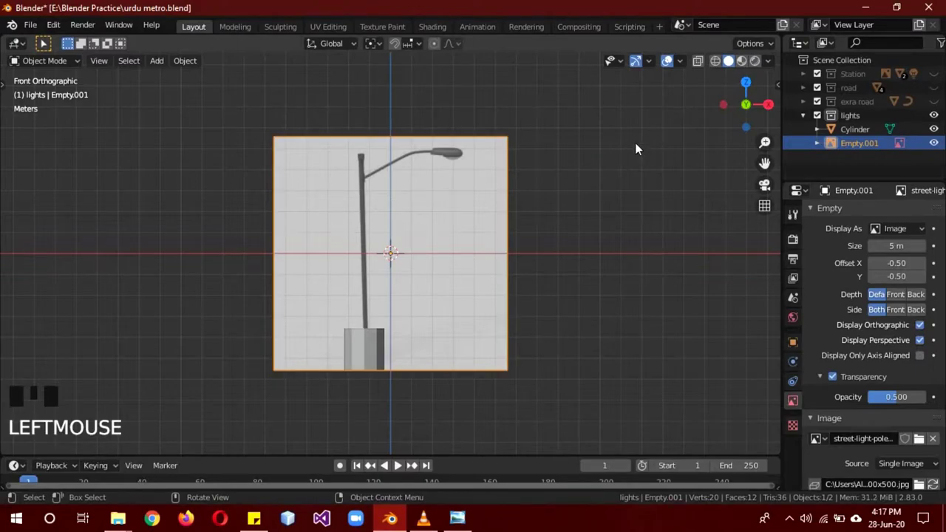
pyautogui.press('r')
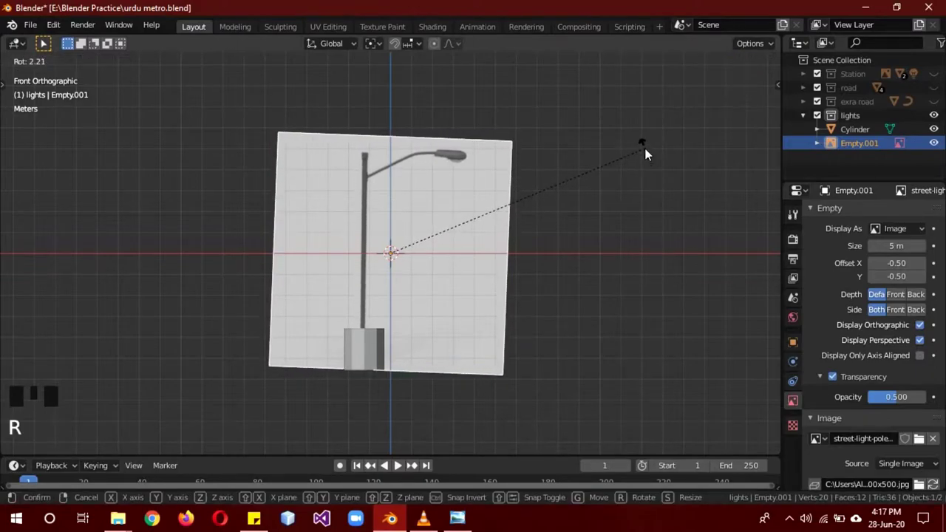
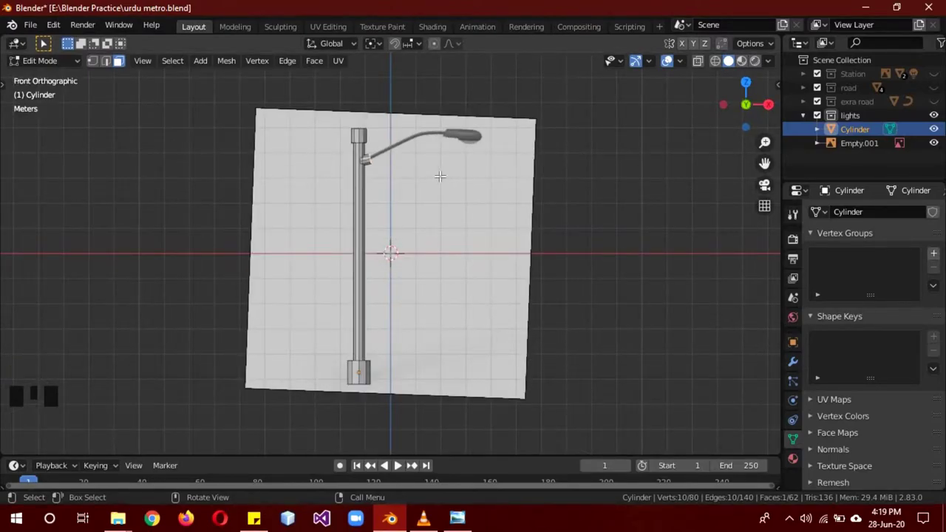
# Move the extruded arm end of the cylinder diagonally toward the lamp head
pyautogui.press('g')
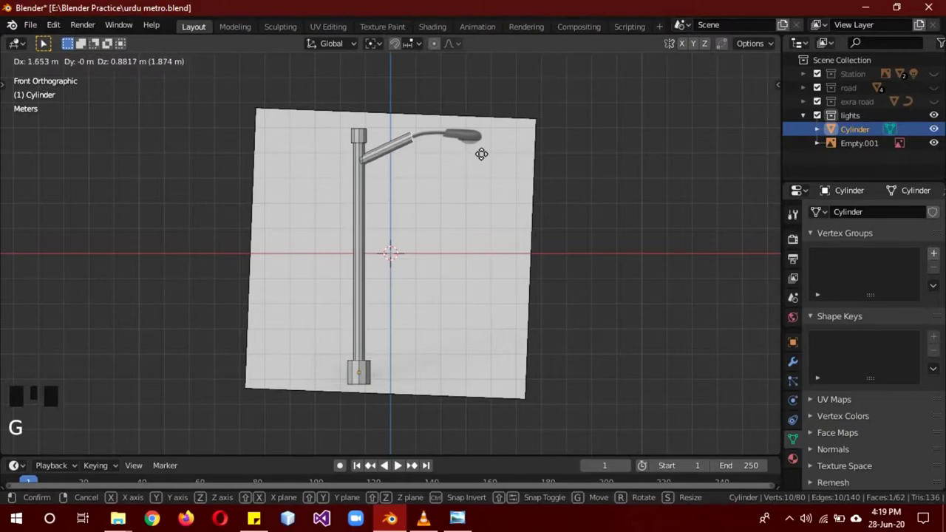
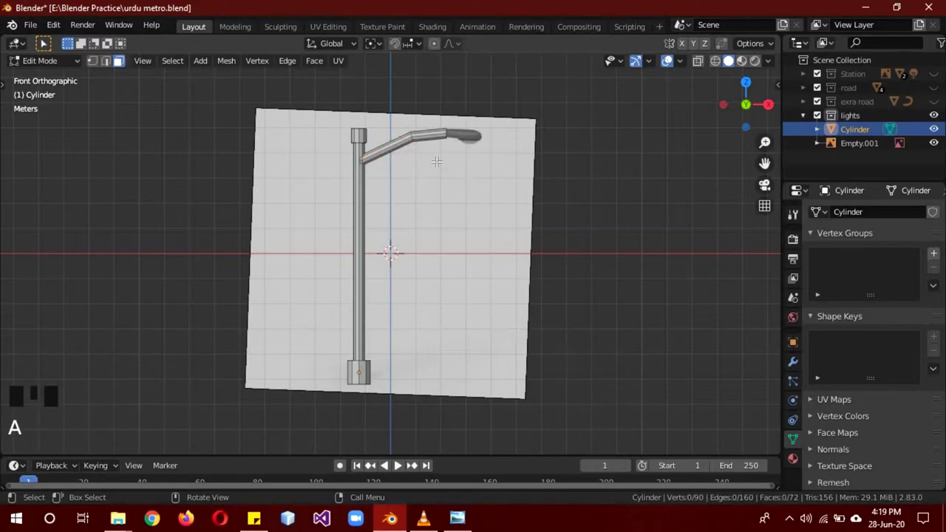
# In wireframe, bevel the edge ring at the arm's bend into several loops, then return to solid shading
pyautogui.press('z')
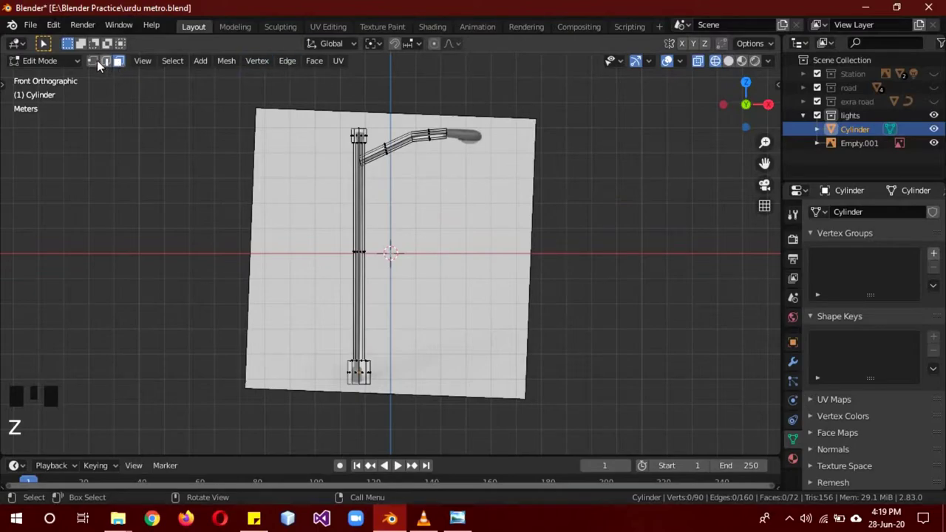
pyautogui.click(97, 67)
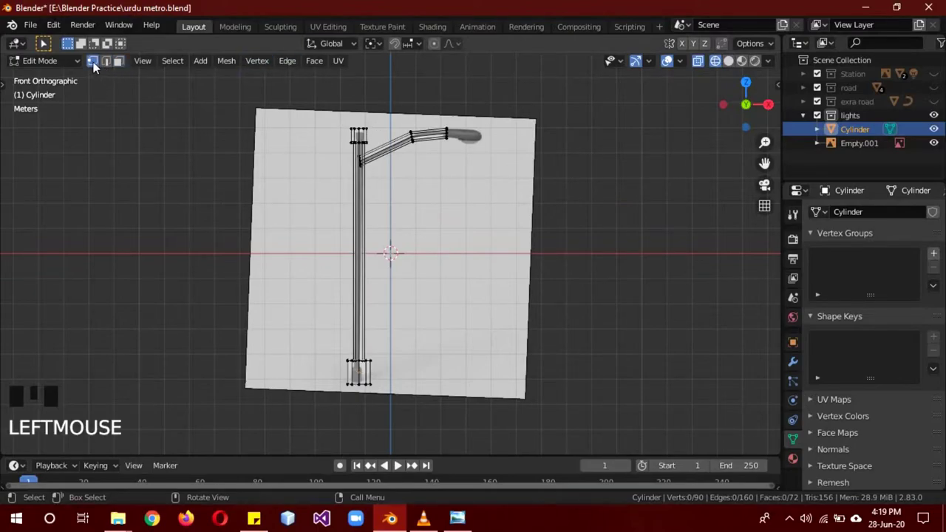
pyautogui.press('b')
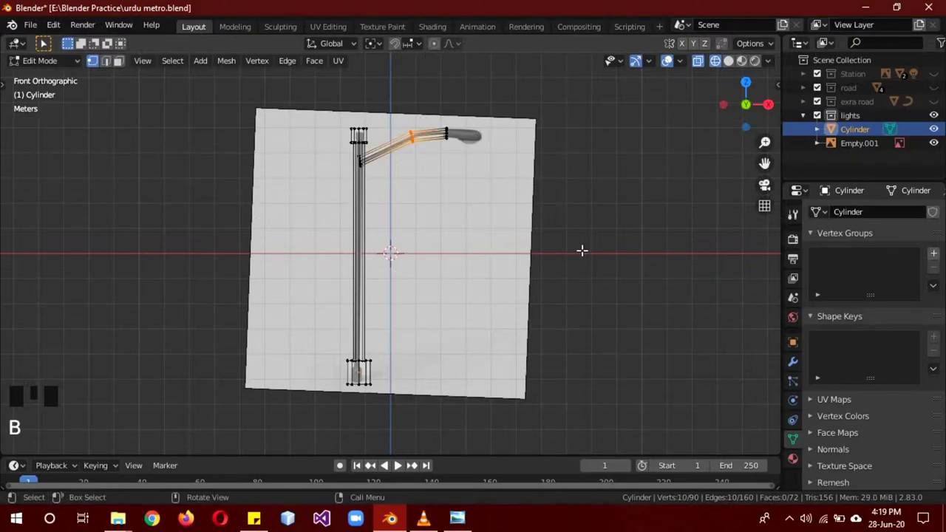
pyautogui.press('ctrl+b')
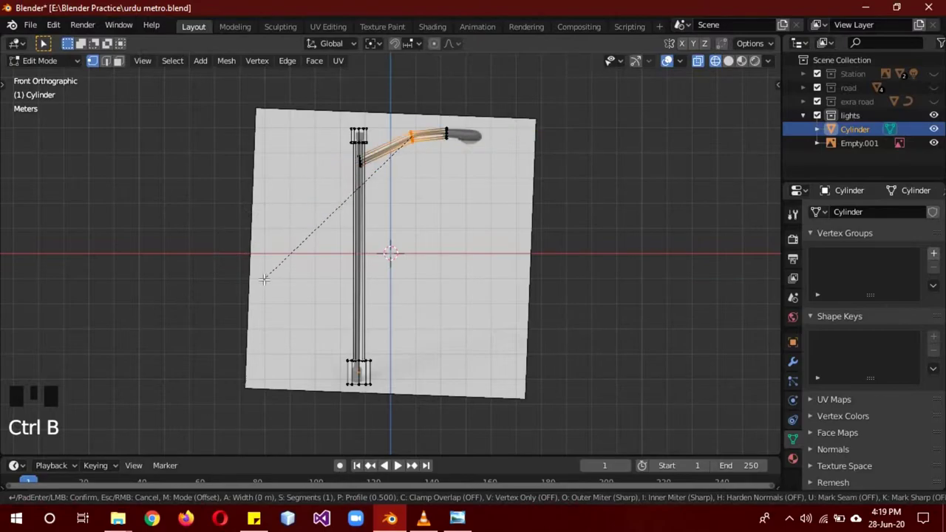
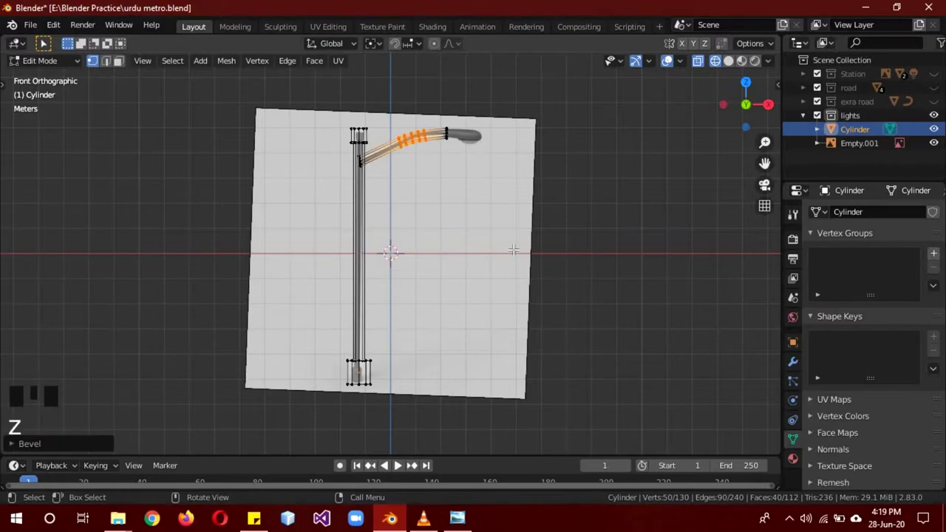
pyautogui.press('z')
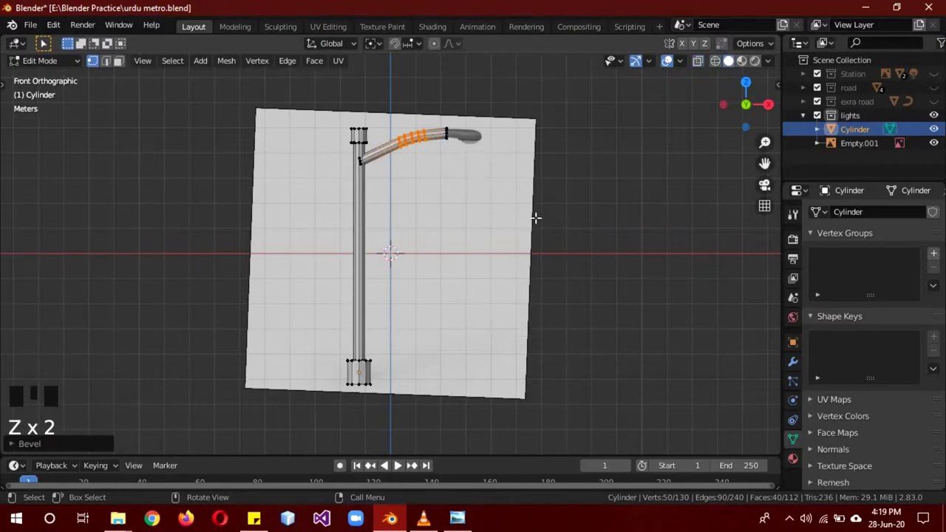
pyautogui.press('z')
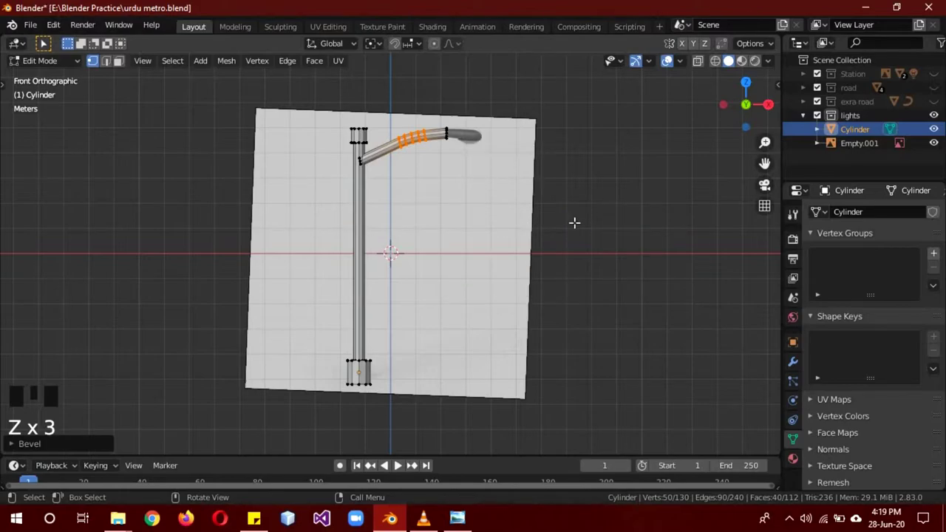
# Add a plane to the pole mesh, move it up and out to the lamp head, and narrow it across its width
pyautogui.press('shift+a')
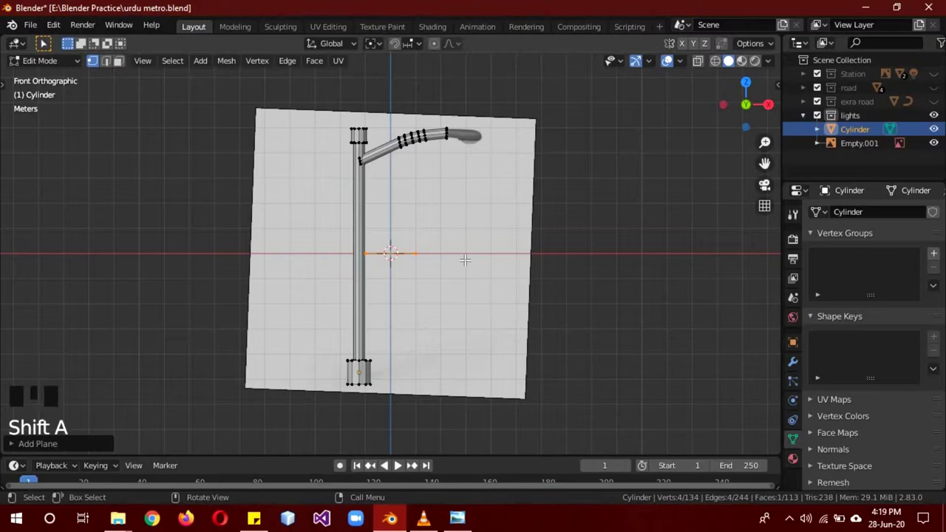
pyautogui.press('g')
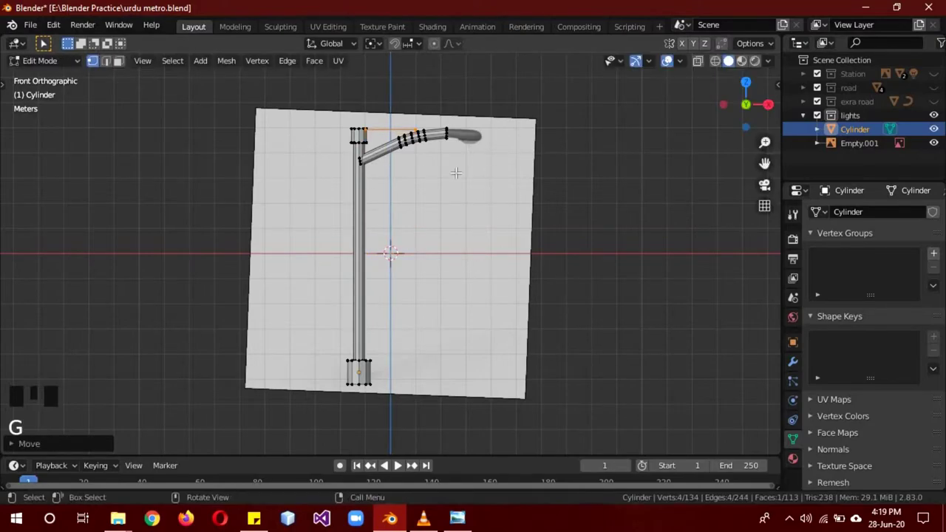
pyautogui.press('g')
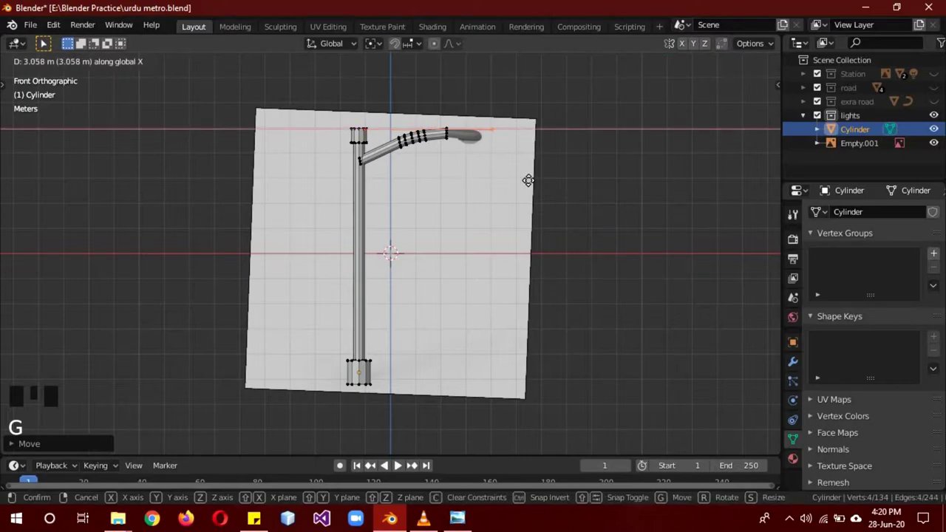
pyautogui.press('KP_7')
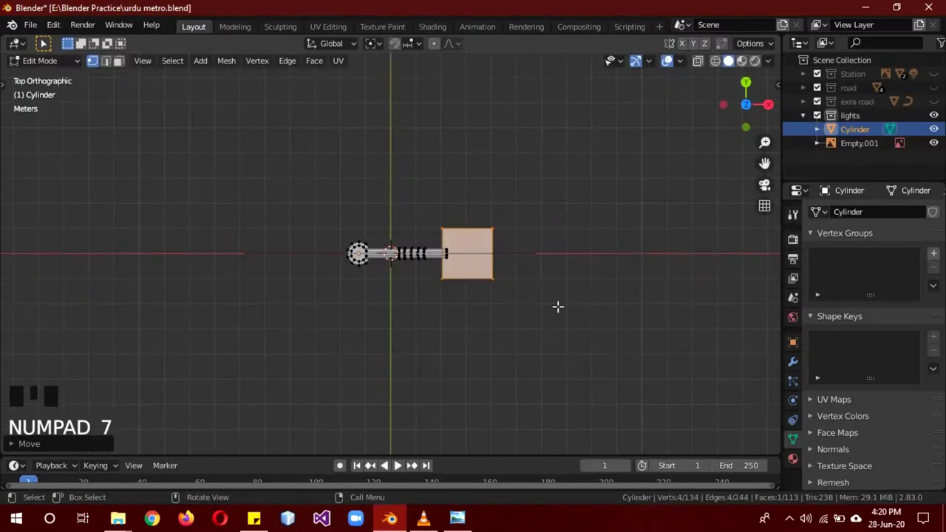
pyautogui.press('s')
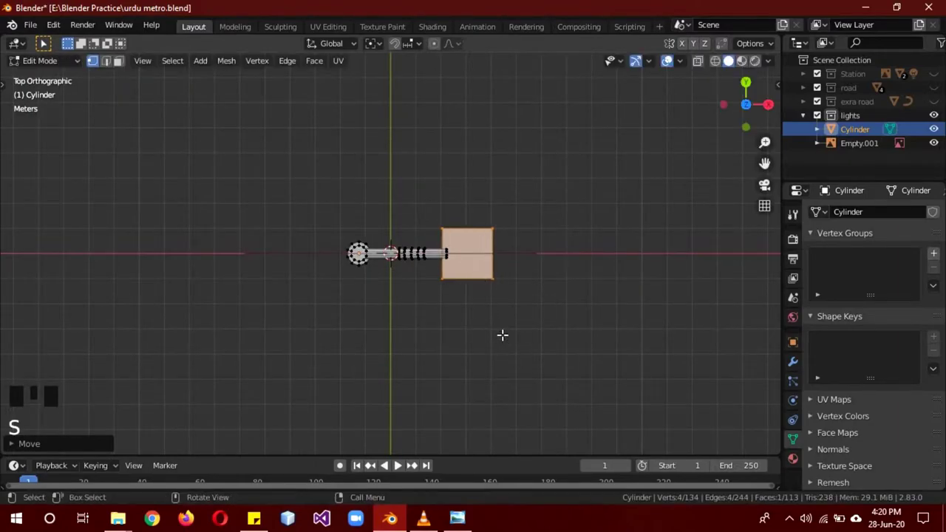
pyautogui.press('s')
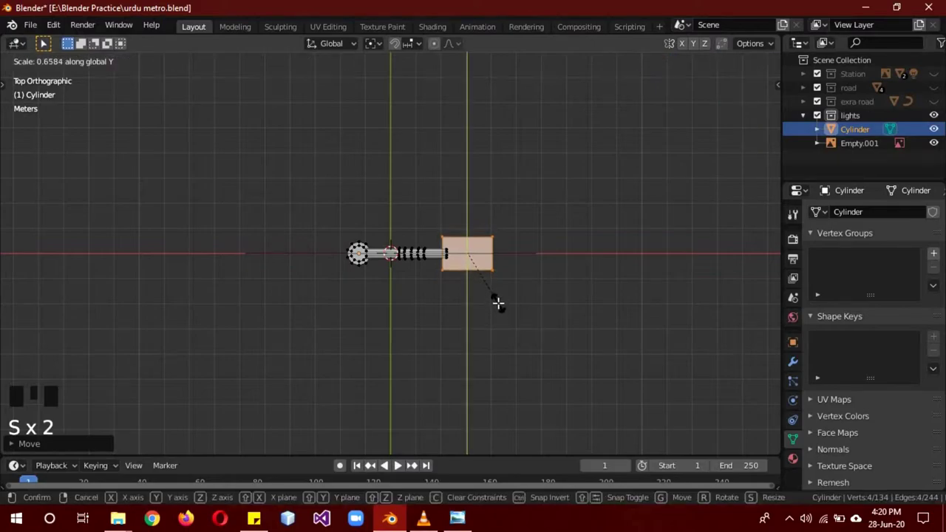
pyautogui.press('KP_1')
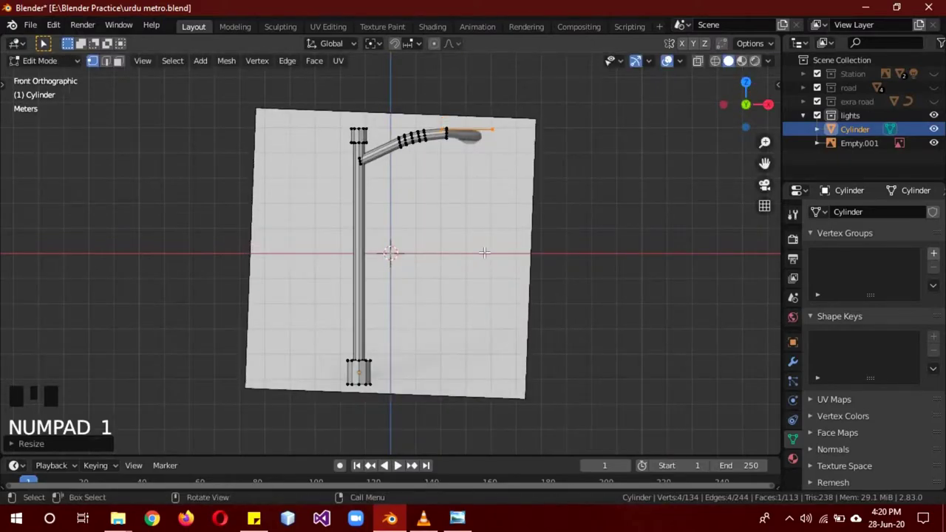
pyautogui.press('g')
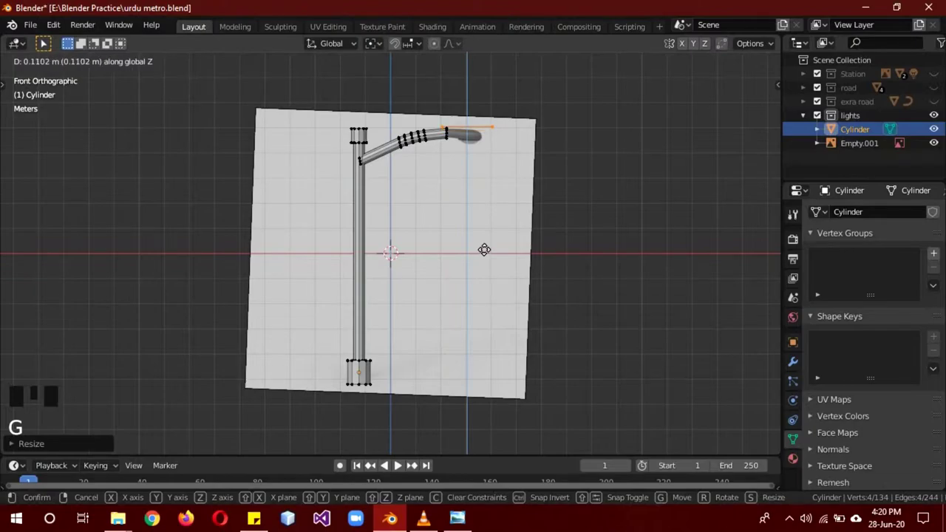
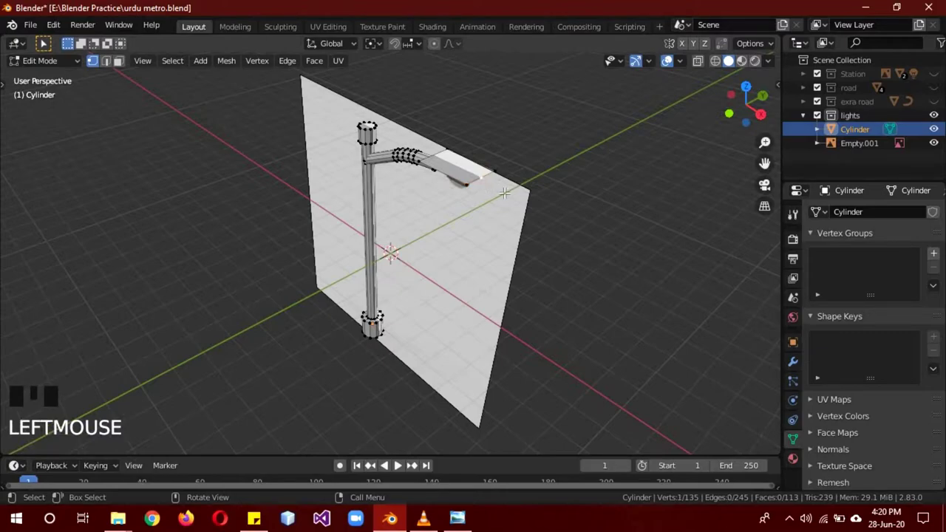
# Shift the lamp panel's new vertex slightly along X and extrude the panel face to give the head thickness
pyautogui.press('g')
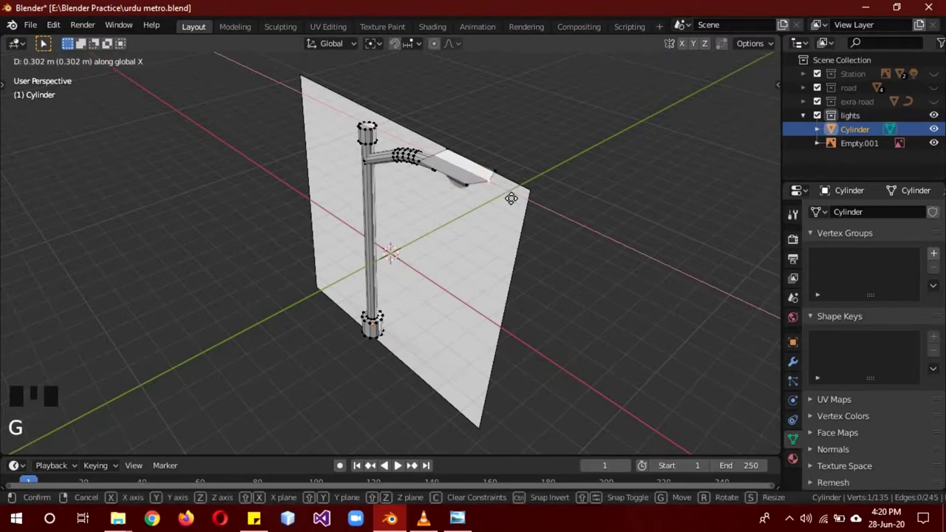
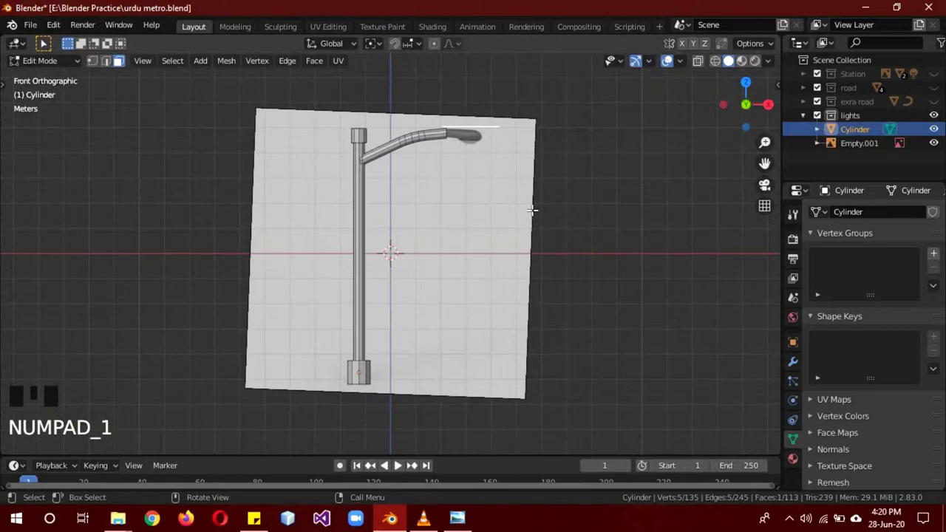
pyautogui.press('e')
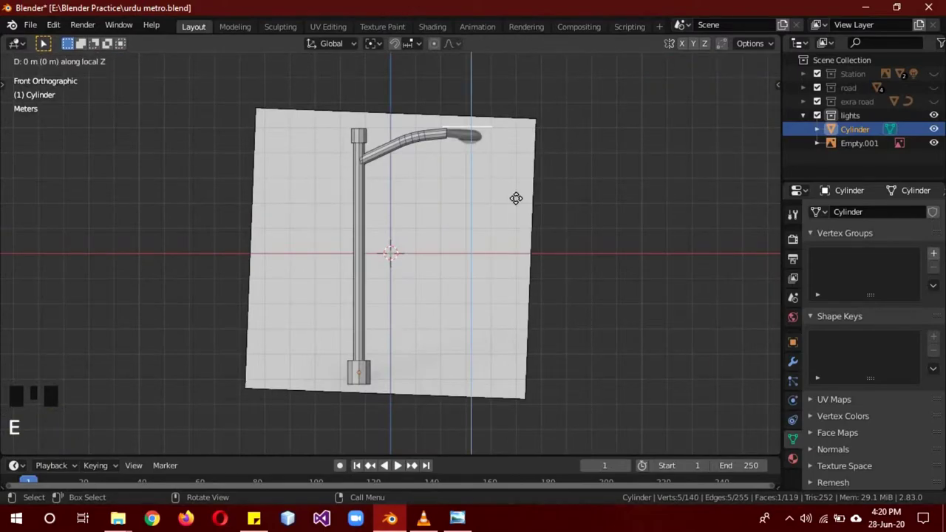
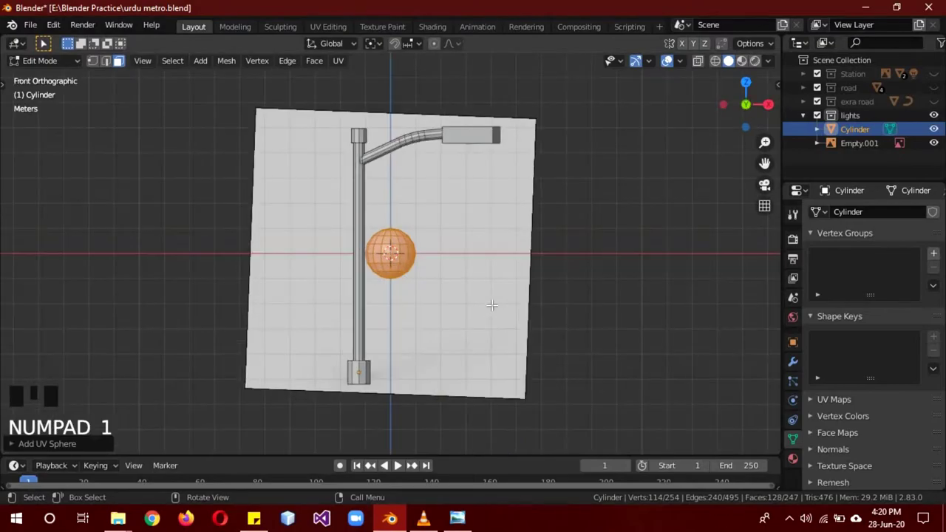
# In X-ray, box-select and delete the sphere's top half, keeping the lower half-dome
pyautogui.scroll(3)
pyautogui.scroll(3)
pyautogui.press('z')
pyautogui.press('a')
pyautogui.press('b')
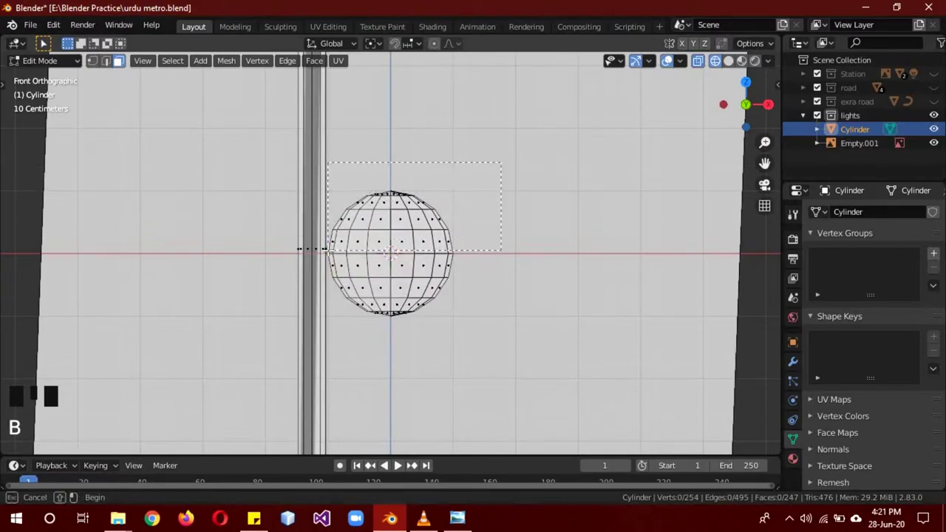
pyautogui.press('x')
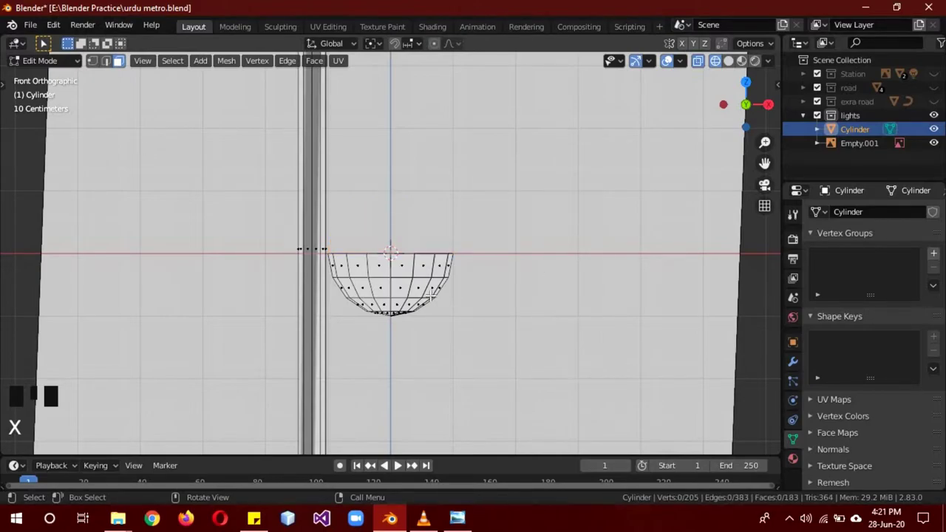
pyautogui.press('l')
# Slide the half-dome sideways along X until it sits beneath the lamp head
pyautogui.scroll(-3)
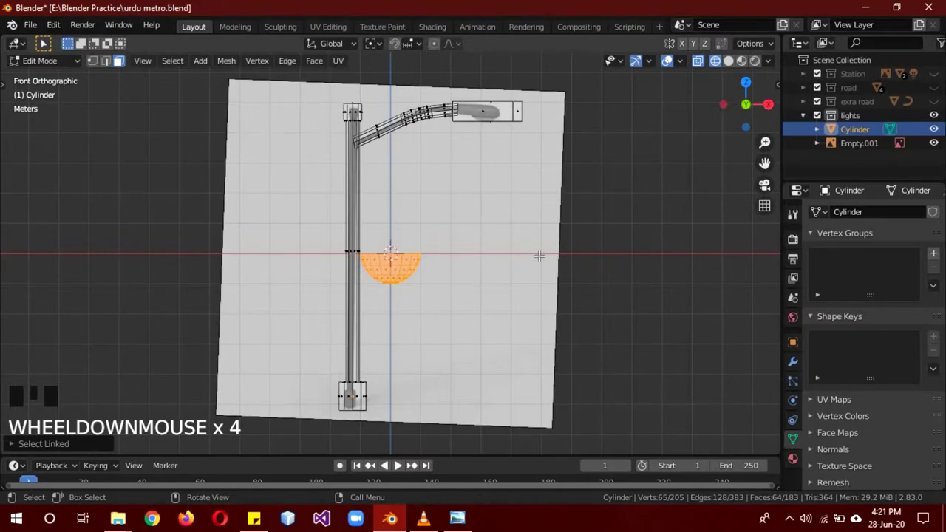
pyautogui.press('g')
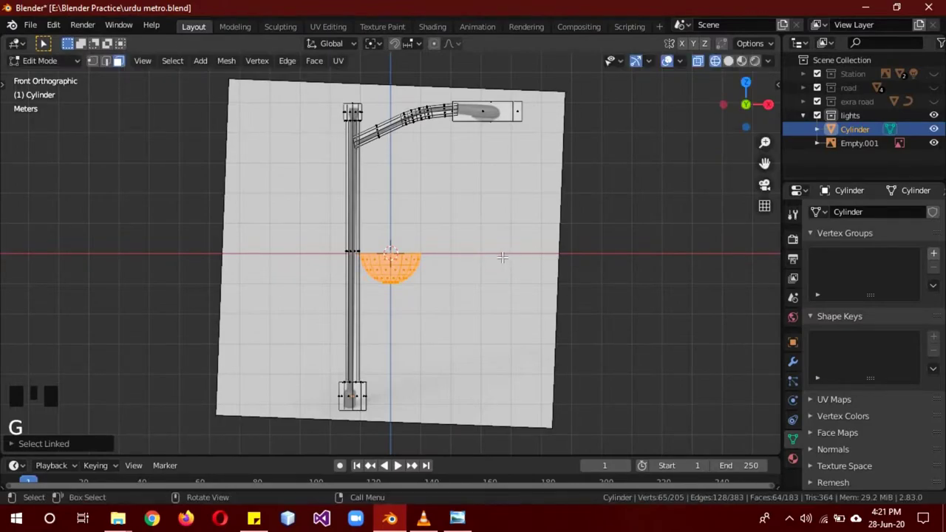
pyautogui.press('g')
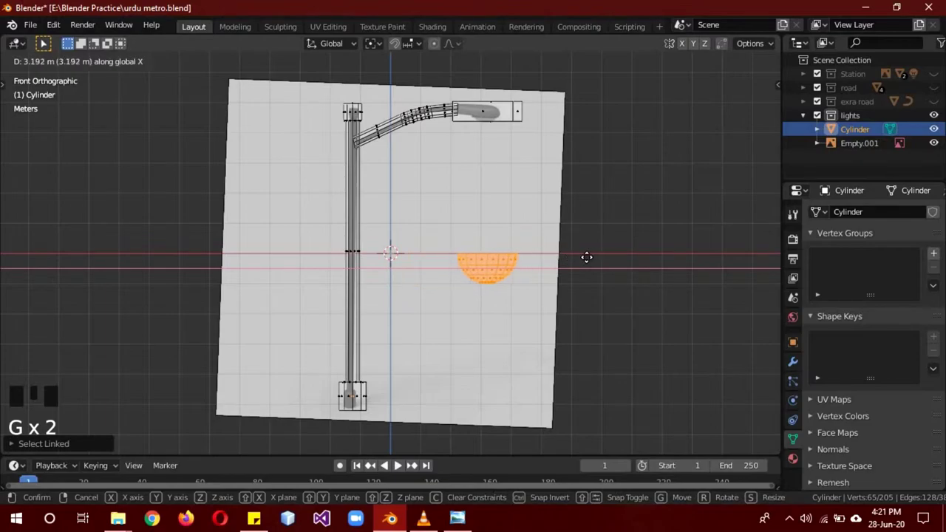
pyautogui.press('KP_3')
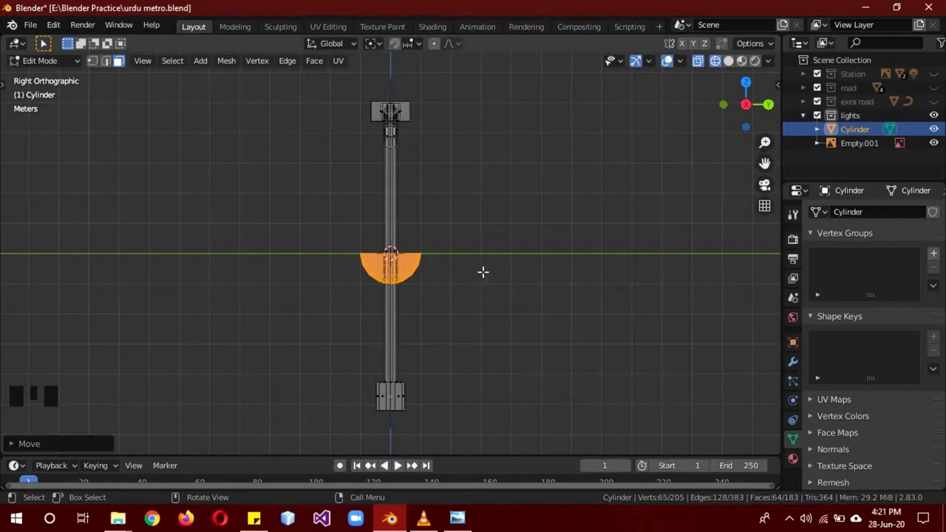
# Flatten the half-dome along Y and raise it in Z to fit under the lamp head as the cover
pyautogui.press('s')
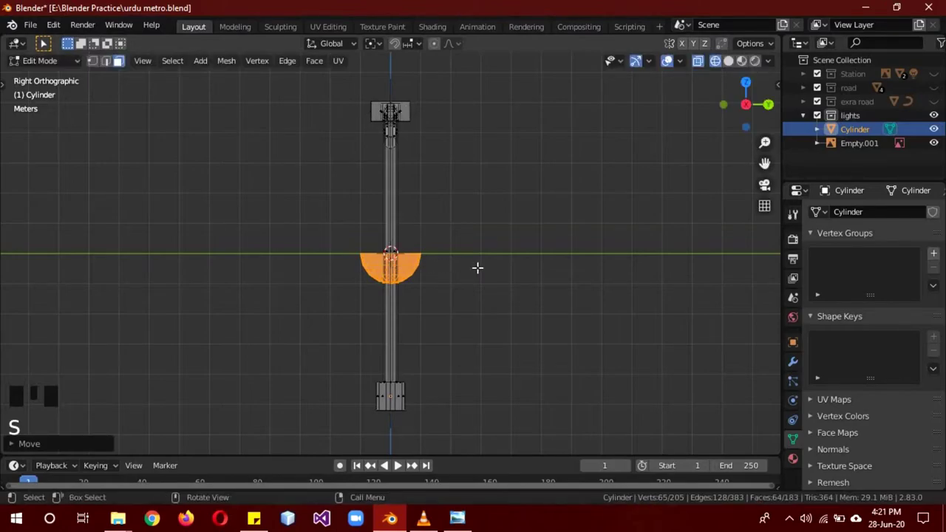
pyautogui.press('s')
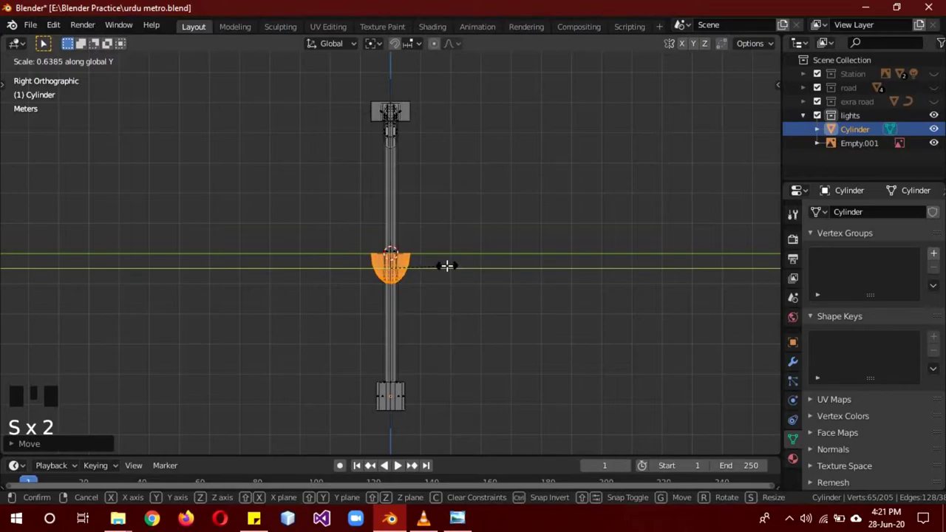
pyautogui.press('s')
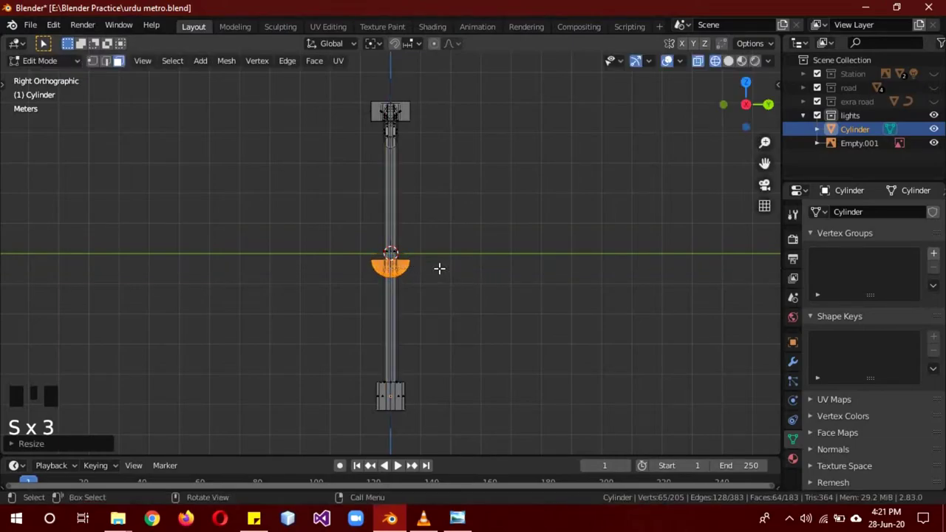
pyautogui.press('g')
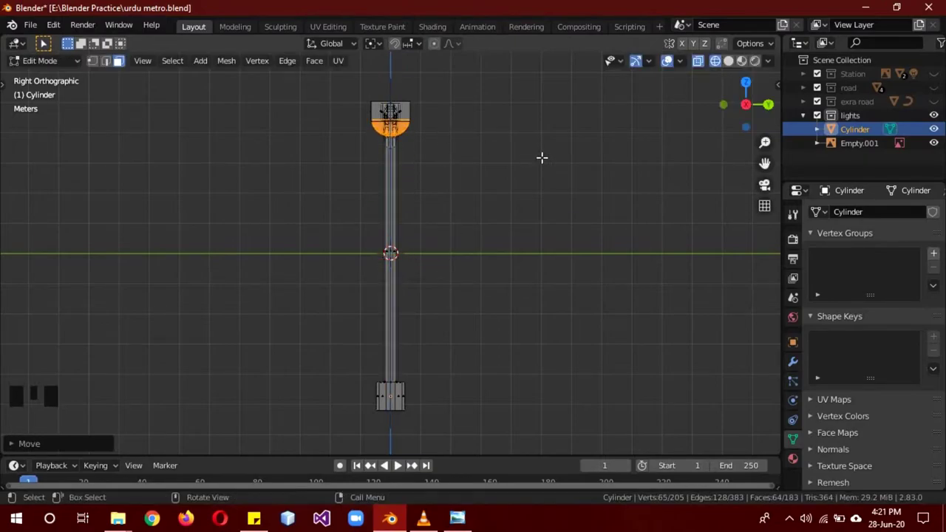
pyautogui.press('s')
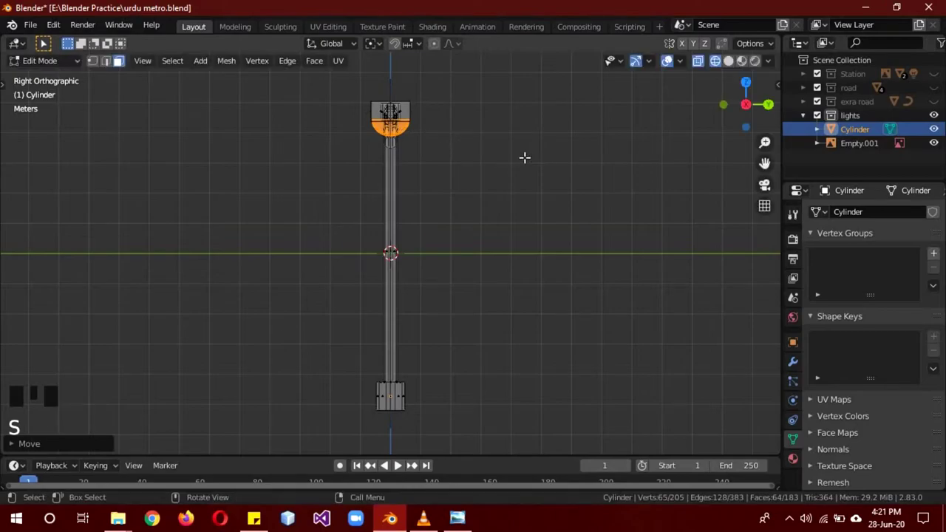
pyautogui.press('s')
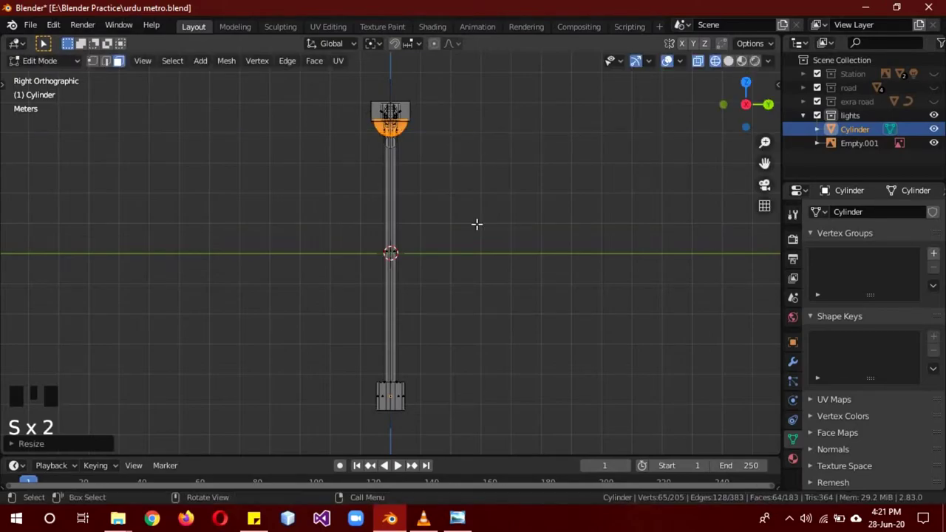
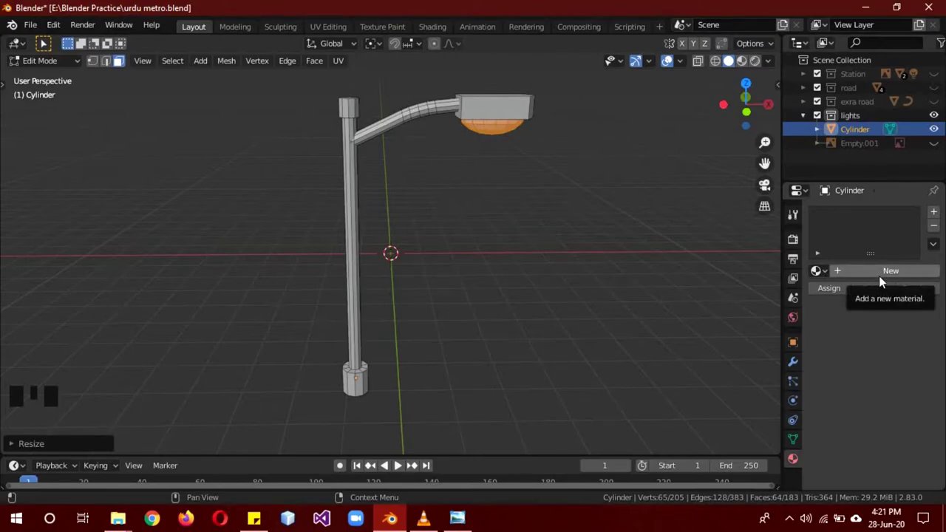
# Add 'light pole' and emissive 'light' materials, assign them to pole and dome, and preview them
pyautogui.moveTo(881, 276); pyautogui.dragTo(875, 309)
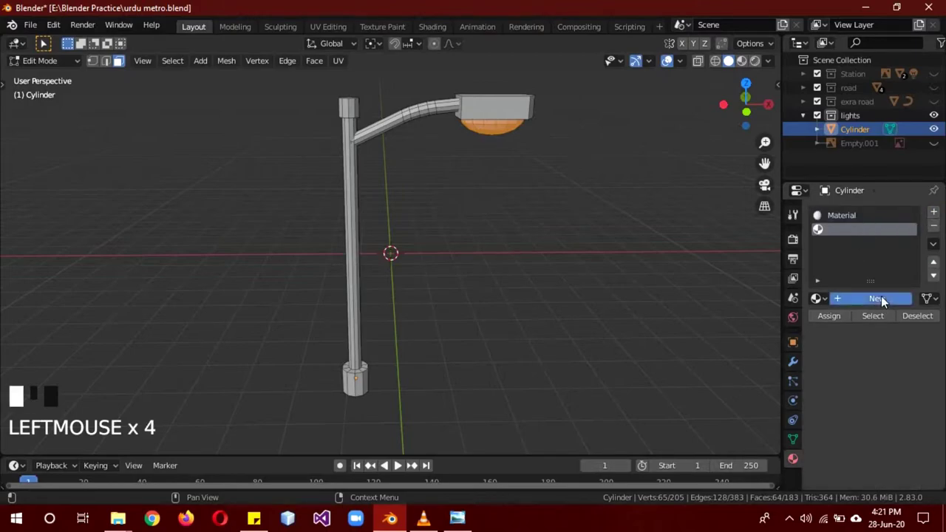
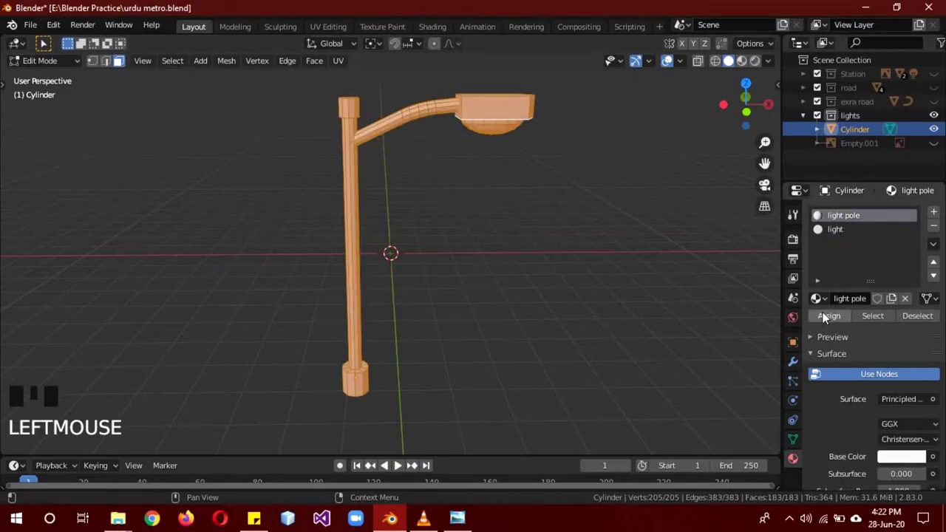
pyautogui.moveTo(827, 315); pyautogui.dragTo(594, 344)
pyautogui.press('z')
pyautogui.press('z')
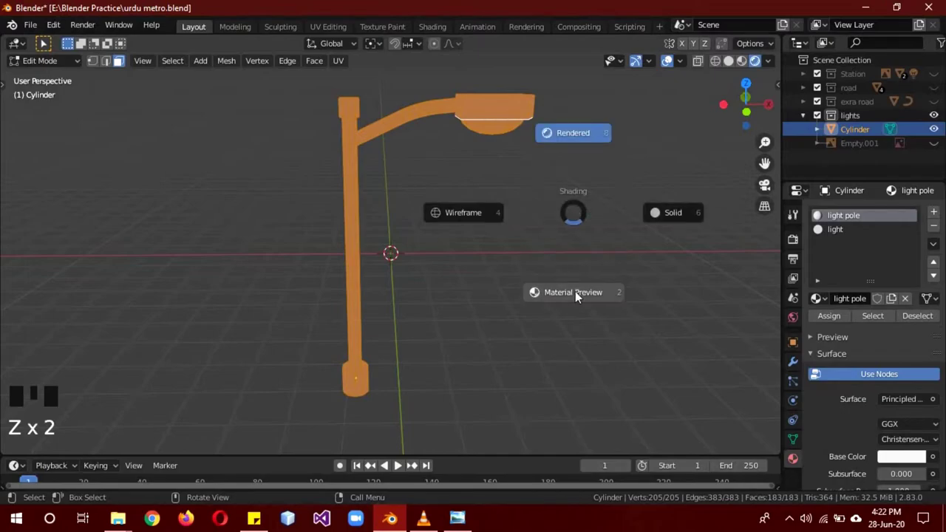
pyautogui.press('a')
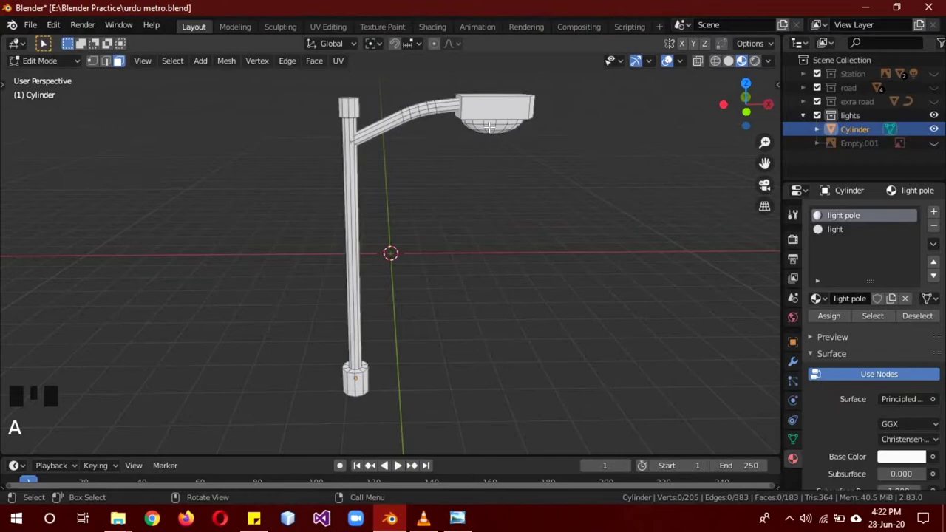
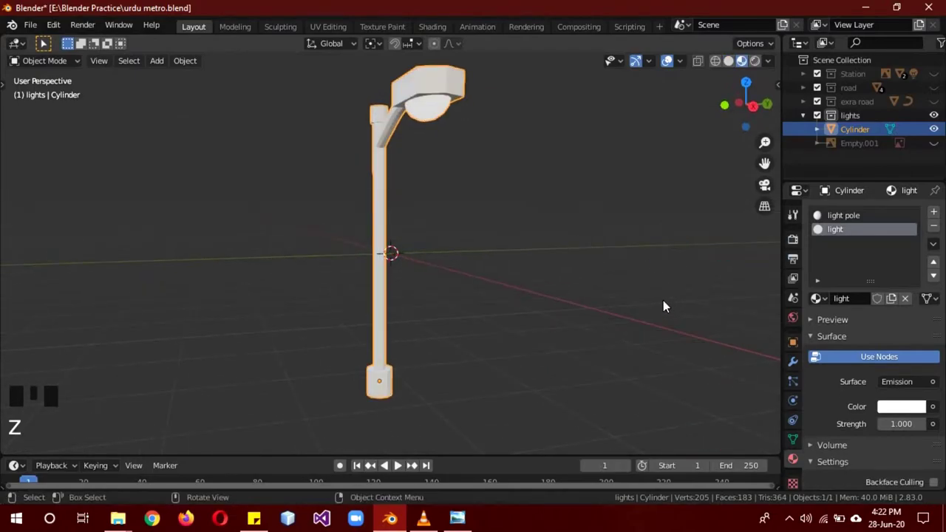
# Return to Object Mode and switch the viewport back to solid shading
pyautogui.press('z')
pyautogui.moveTo(589, 221); pyautogui.dragTo(516, 286)
pyautogui.press('z')
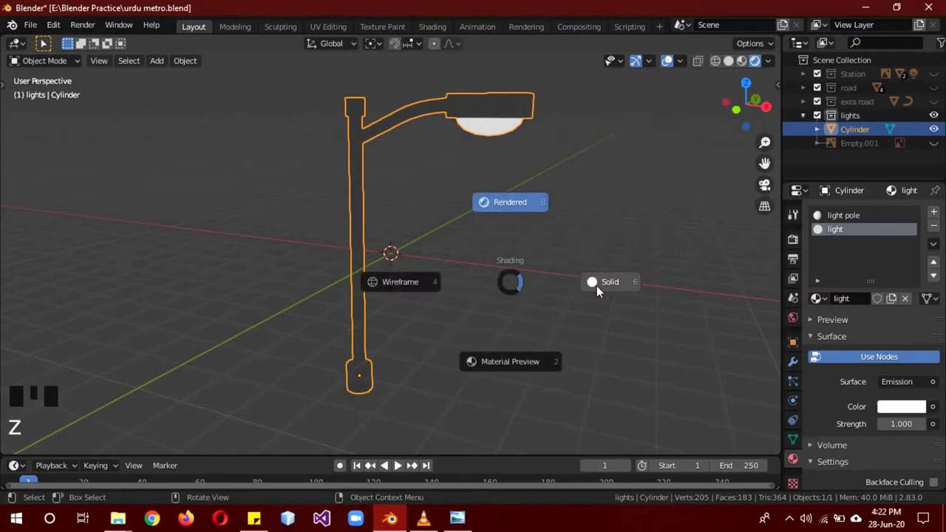
pyautogui.moveTo(520, 278); pyautogui.dragTo(594, 174)
pyautogui.press('KP_1')
# Show the road collection again and view along the road with the street light on it
pyautogui.click(938, 95)
pyautogui.scroll(-3)
pyautogui.moveTo(549, 272); pyautogui.dragTo(641, 245)
pyautogui.scroll(-3)
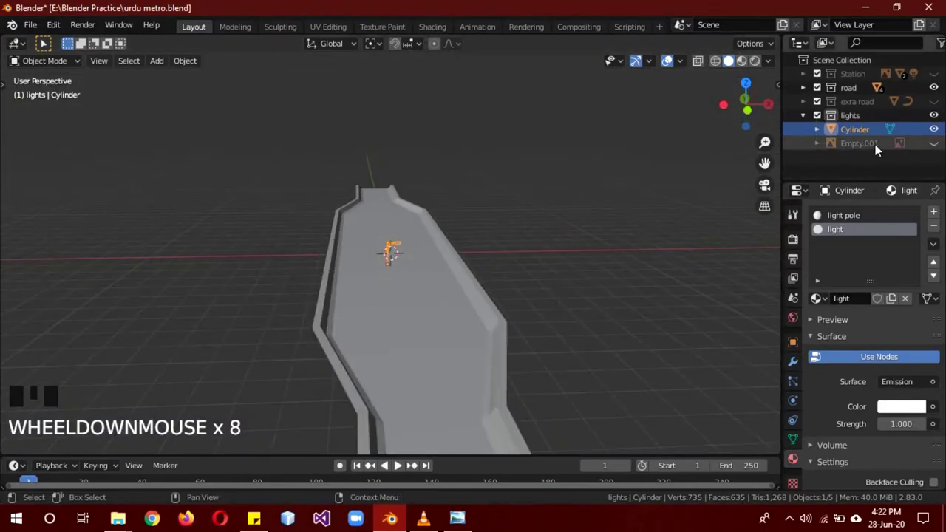
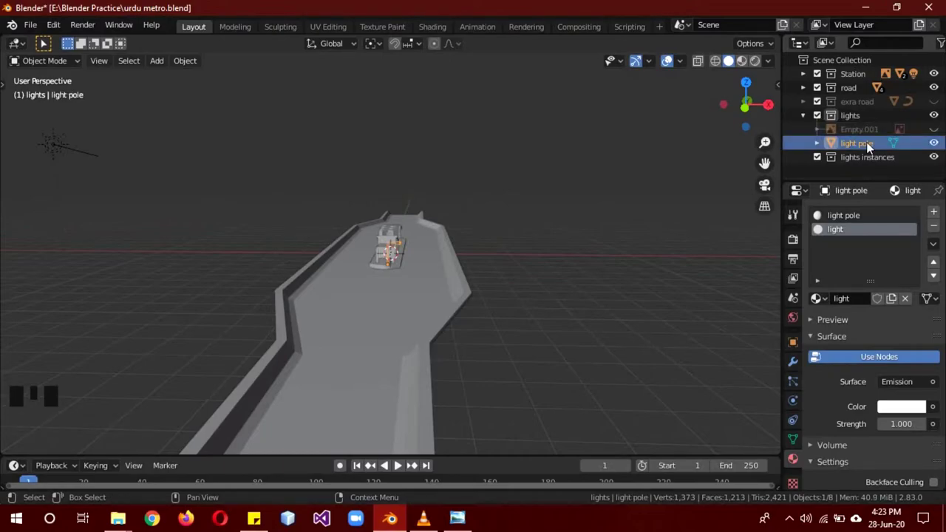
# Lift the light pole along Z from front and side views until it stands on the elevated road deck
pyautogui.scroll(3)
pyautogui.scroll(-3)
pyautogui.press('KP_1')
pyautogui.scroll(3)
pyautogui.press('g')
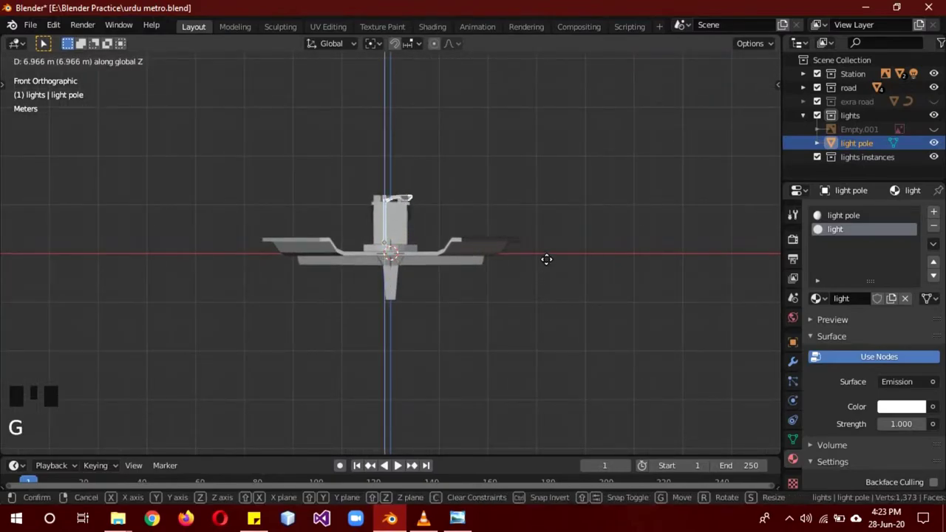
pyautogui.press('KP_3')
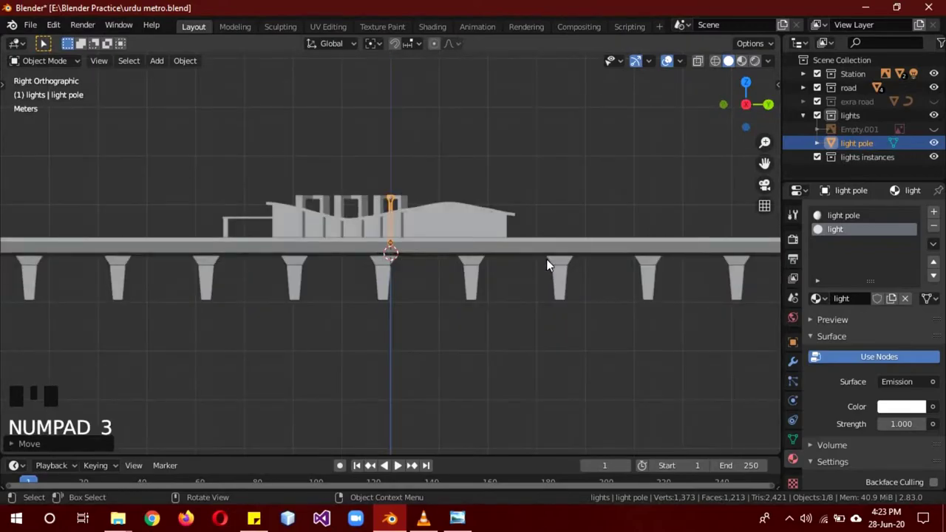
pyautogui.scroll(3)
pyautogui.scroll(-3)
pyautogui.scroll(3)
pyautogui.scroll(3)
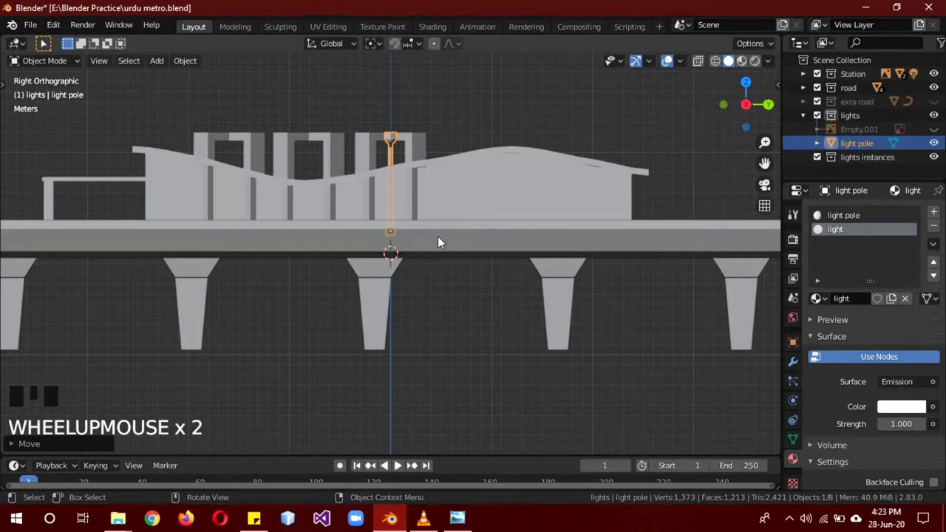
pyautogui.press('g')
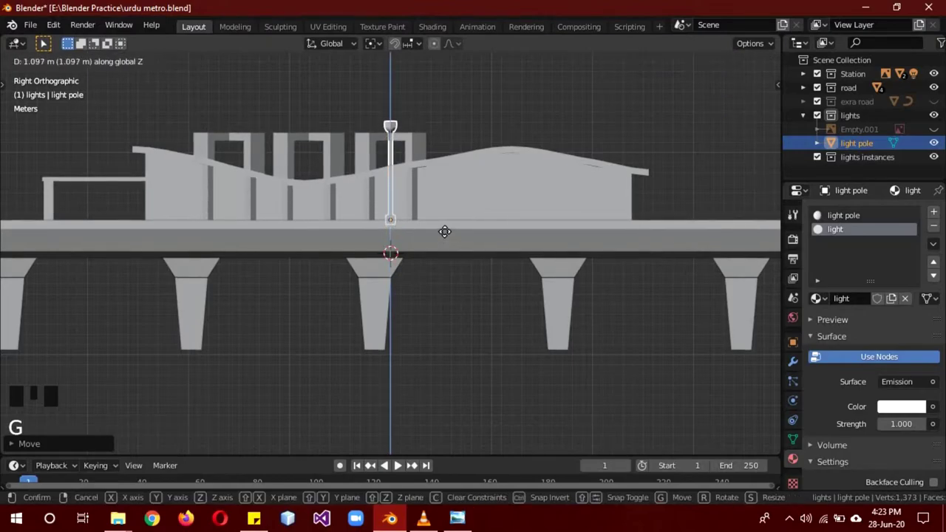
pyautogui.moveTo(443, 257); pyautogui.dragTo(582, 280)
# Add a Mirror modifier on the X axis so the pole gets a matching opposite arm
pyautogui.press('KP_1')
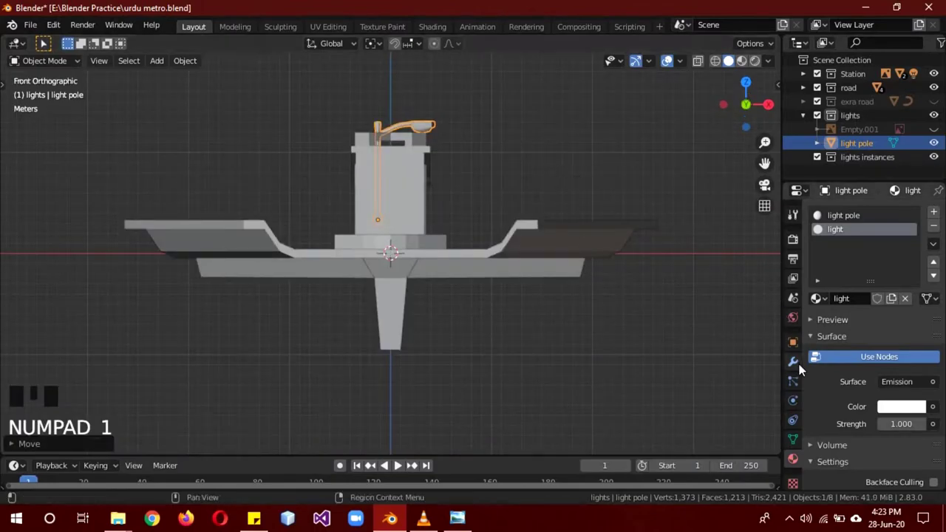
pyautogui.click(801, 371)
pyautogui.moveTo(843, 214); pyautogui.dragTo(682, 336)
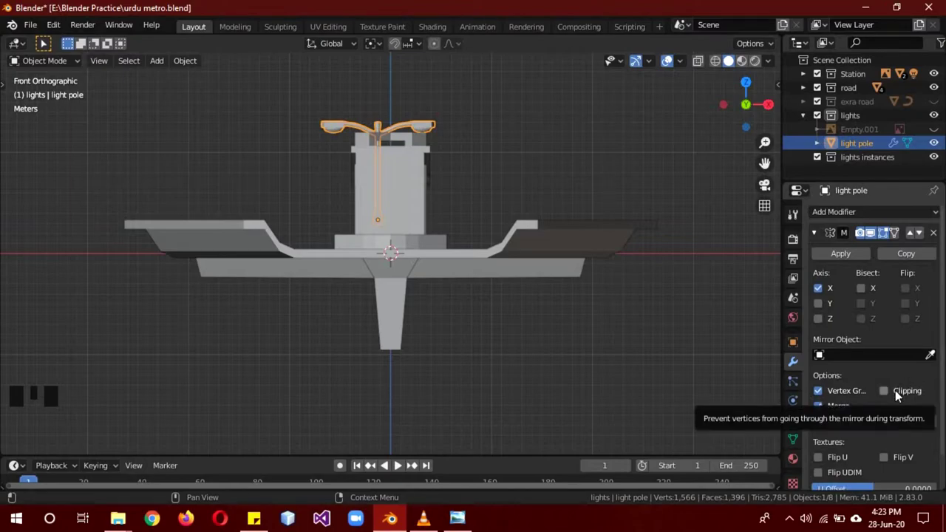
# Select the whole pole mesh in Edit Mode and shift it sideways along X
pyautogui.press('Tab')
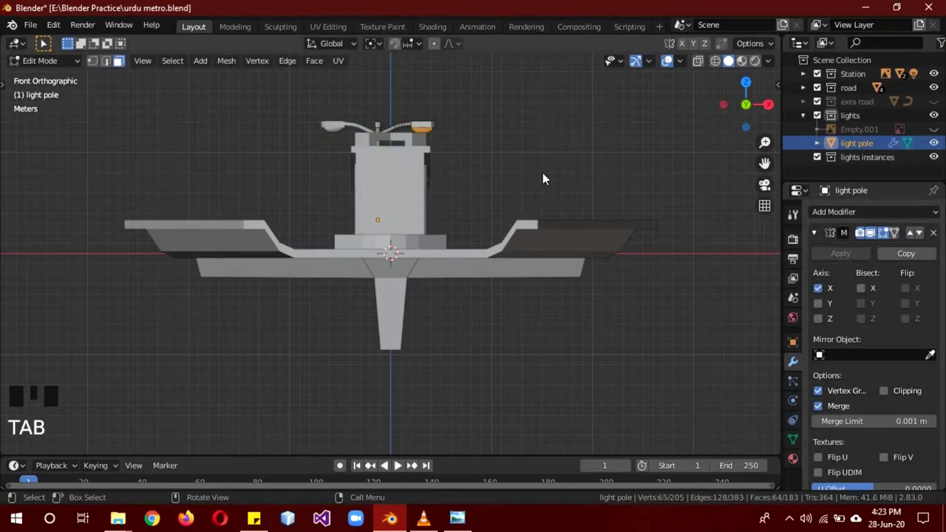
pyautogui.press('a')
pyautogui.press('a')
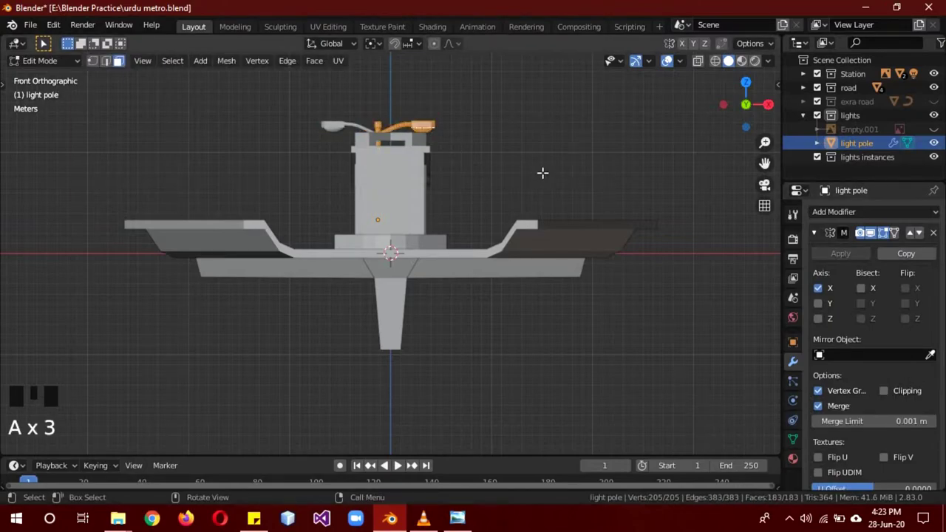
pyautogui.press('z')
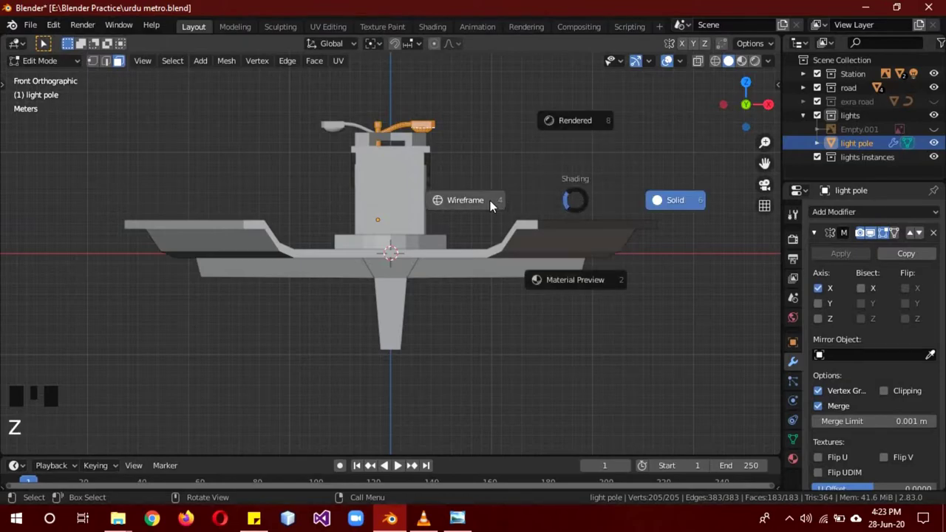
pyautogui.press('g')
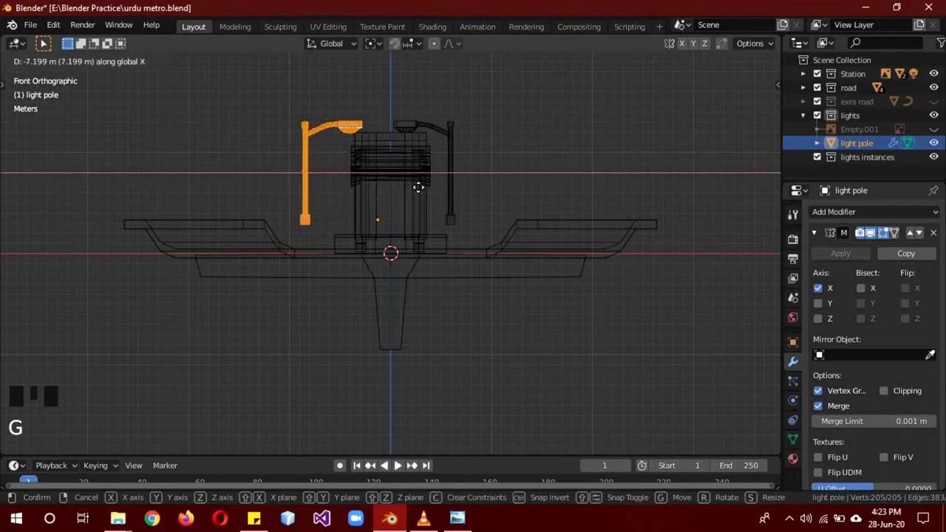
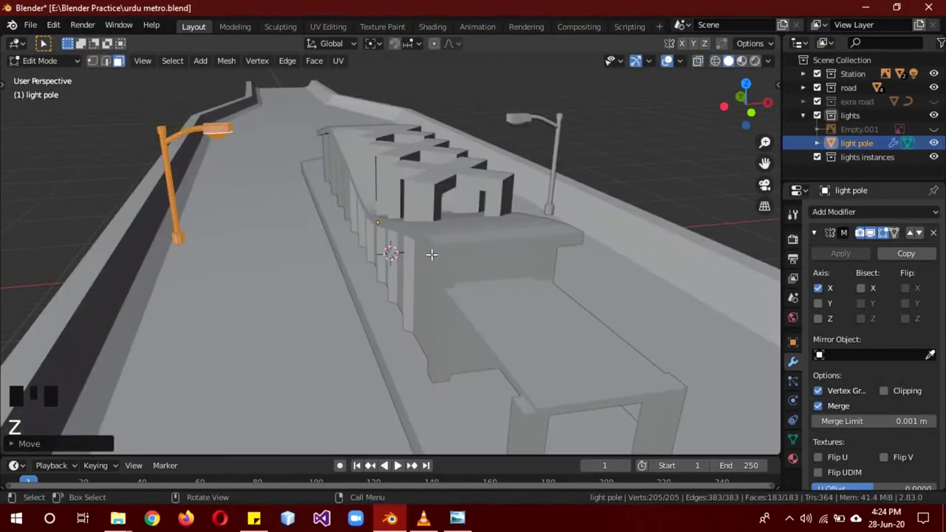
pyautogui.press('KP_1')
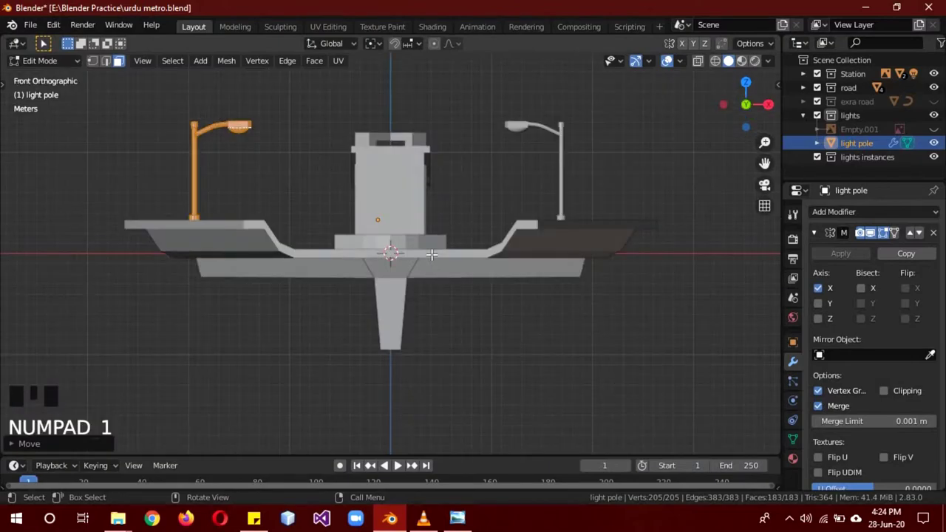
pyautogui.press('KP_3')
pyautogui.press('KP_1')
pyautogui.press('g')
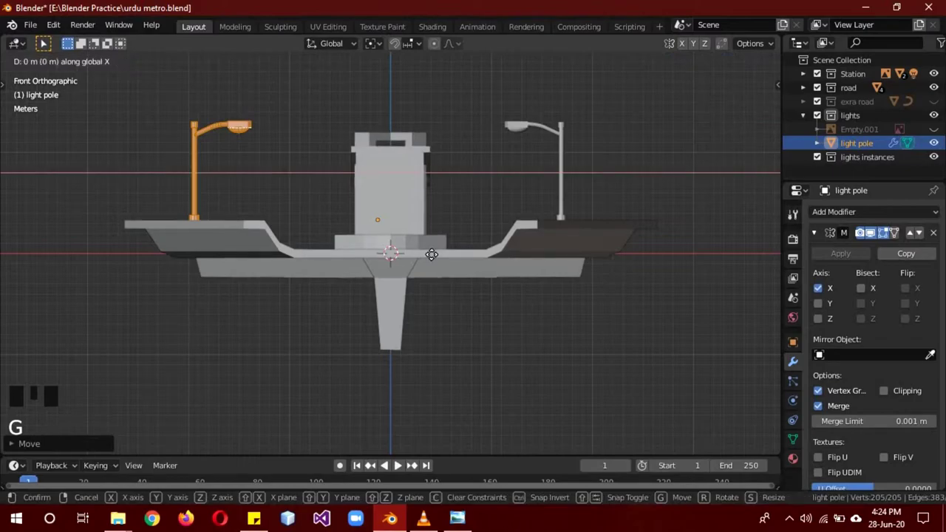
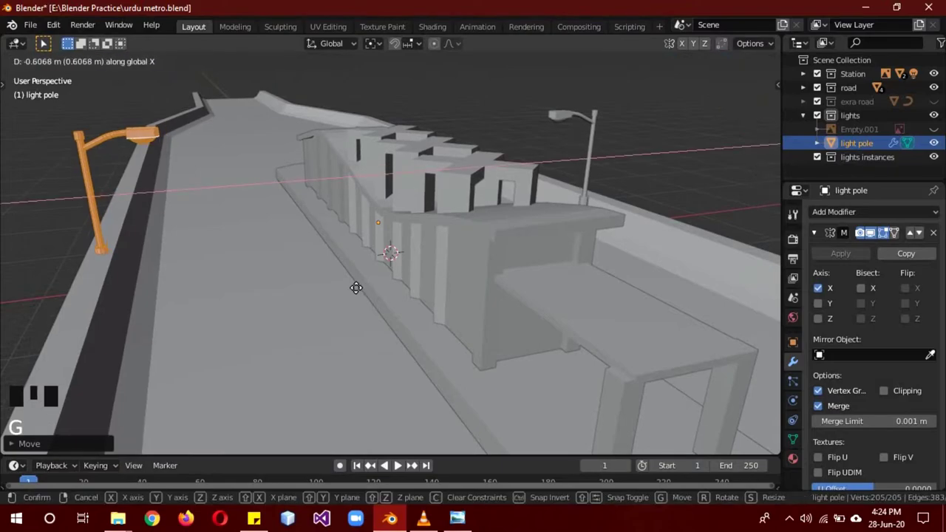
# Re-centre the pole mesh on the mirror line so both arms meet, then return to Object Mode
pyautogui.press('Tab')
pyautogui.moveTo(623, 270); pyautogui.dragTo(498, 265)
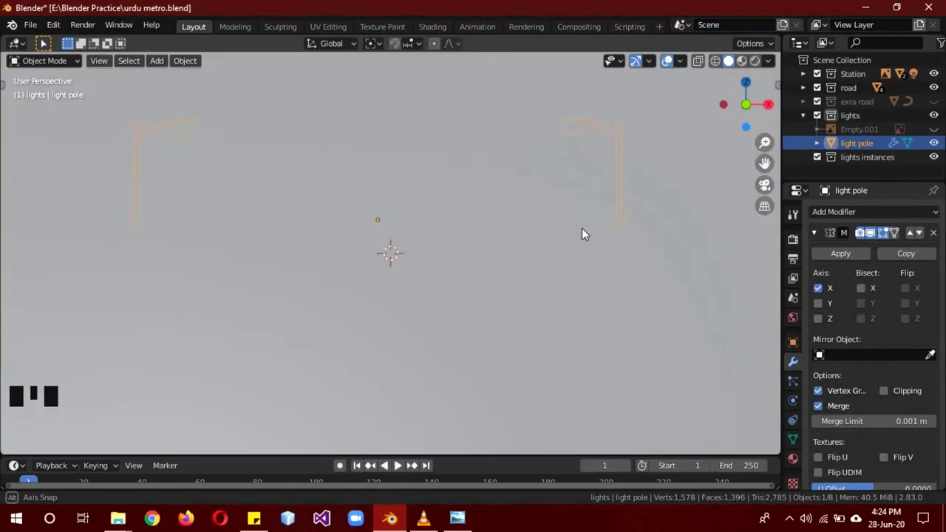
pyautogui.scroll(-3)
pyautogui.press('Tab')
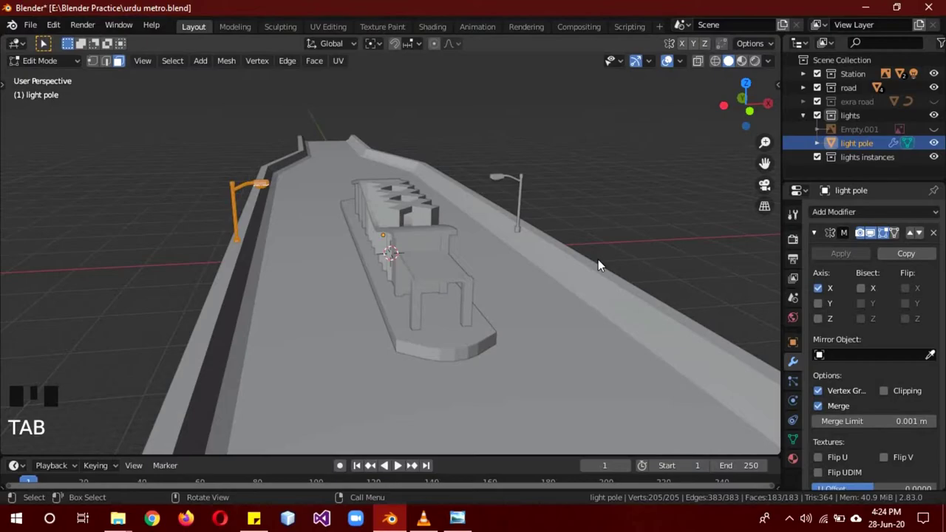
pyautogui.press('g')
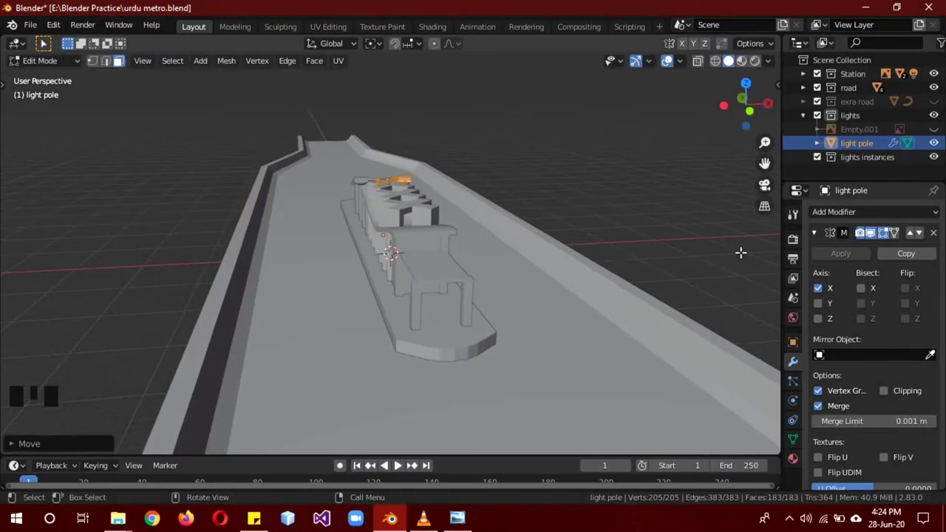
pyautogui.press('KP_1')
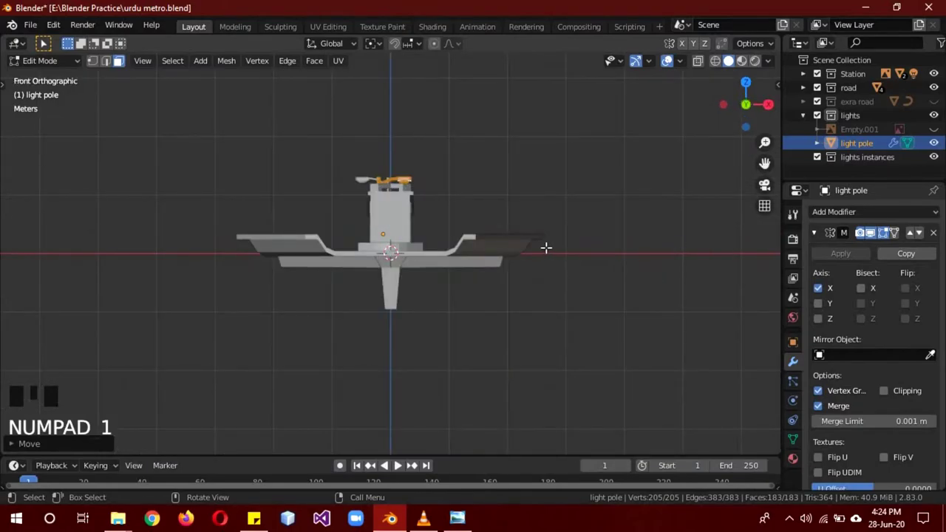
pyautogui.press('z')
pyautogui.scroll(3)
pyautogui.scroll(-3)
pyautogui.press('g')
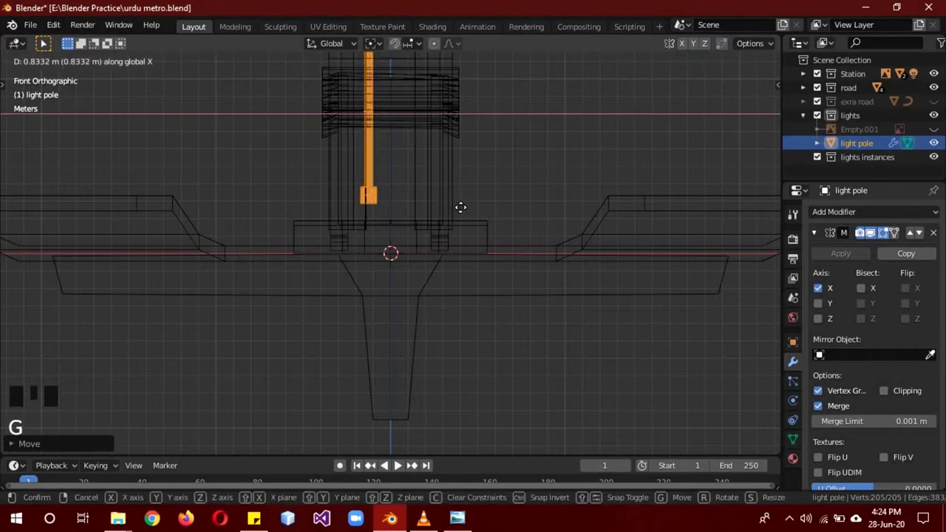
pyautogui.scroll(-3)
pyautogui.press('Tab')
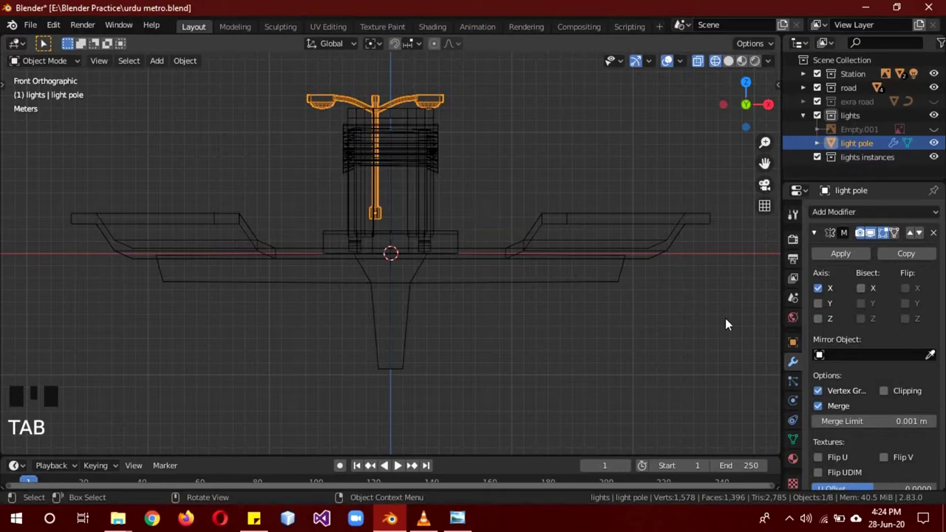
# Set the pole's Location X to 0 and move its mesh about 10 m outward to the road edge
pyautogui.click(799, 347)
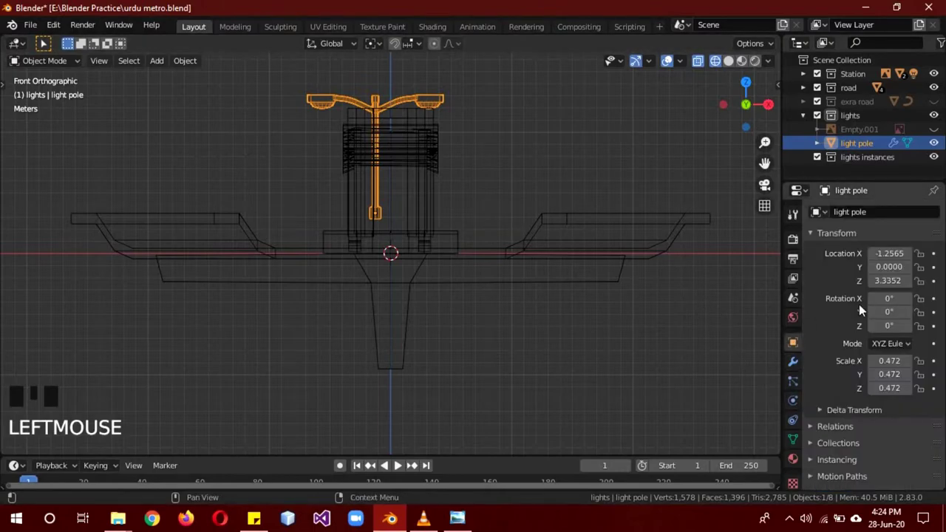
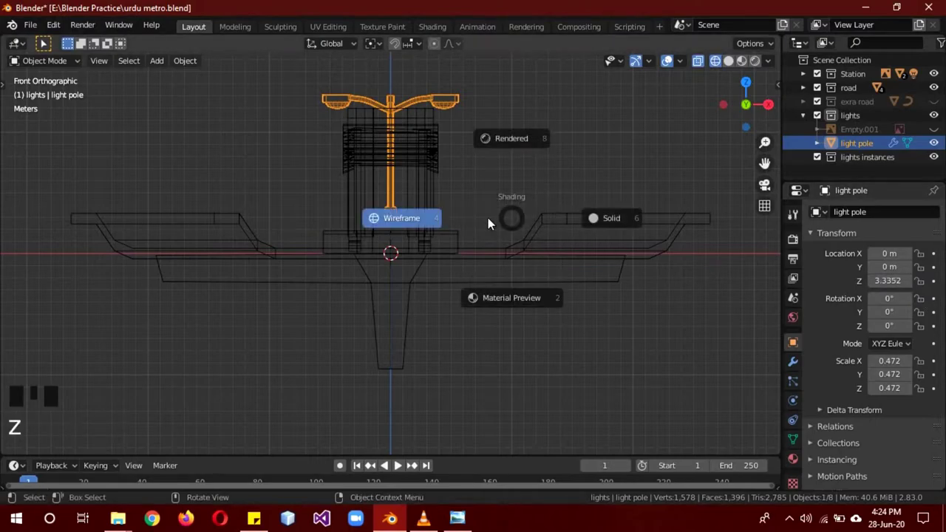
pyautogui.press('Tab')
pyautogui.press('g')
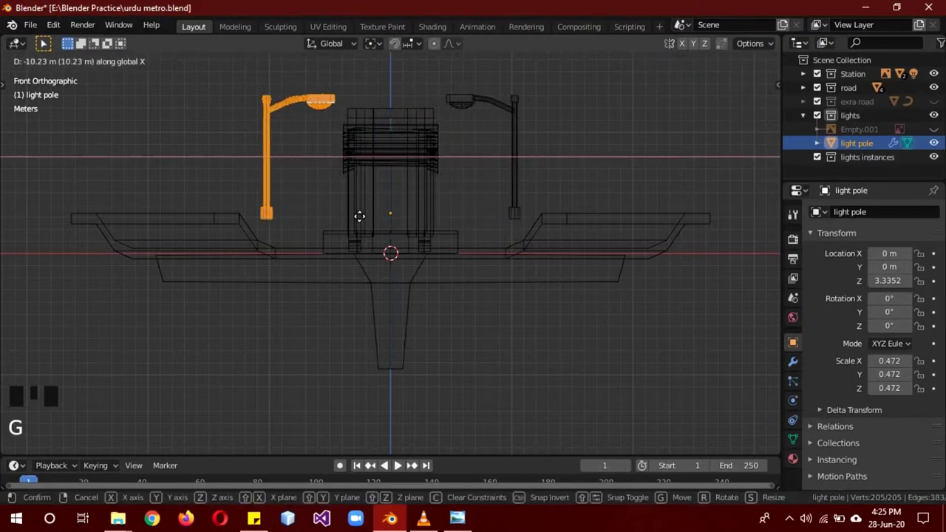
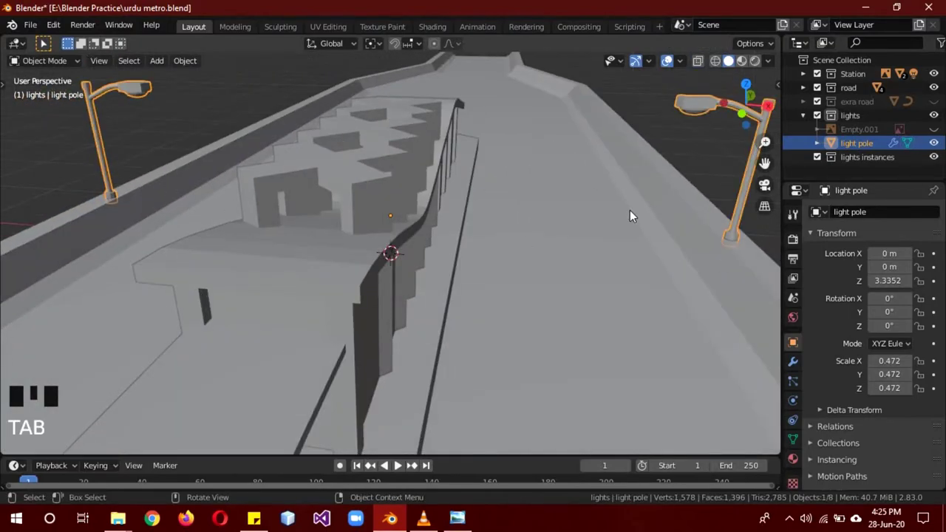
# Orbit and zoom along the road to check the mirrored pole pair on both edges
pyautogui.scroll(-3)
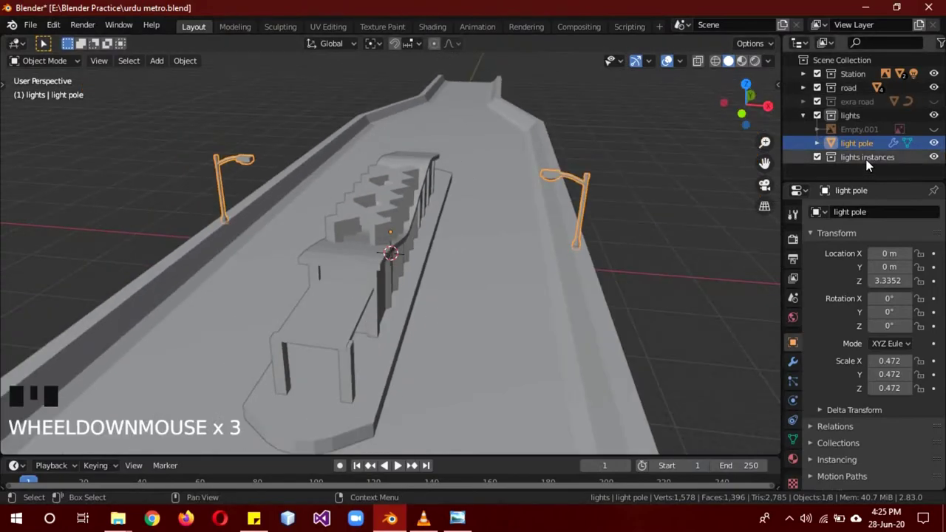
pyautogui.scroll(3)
pyautogui.scroll(-3)
pyautogui.moveTo(638, 256); pyautogui.dragTo(560, 250)
pyautogui.scroll(-3)
pyautogui.scroll(-3)
pyautogui.scroll(3)
pyautogui.moveTo(544, 277); pyautogui.dragTo(658, 159)
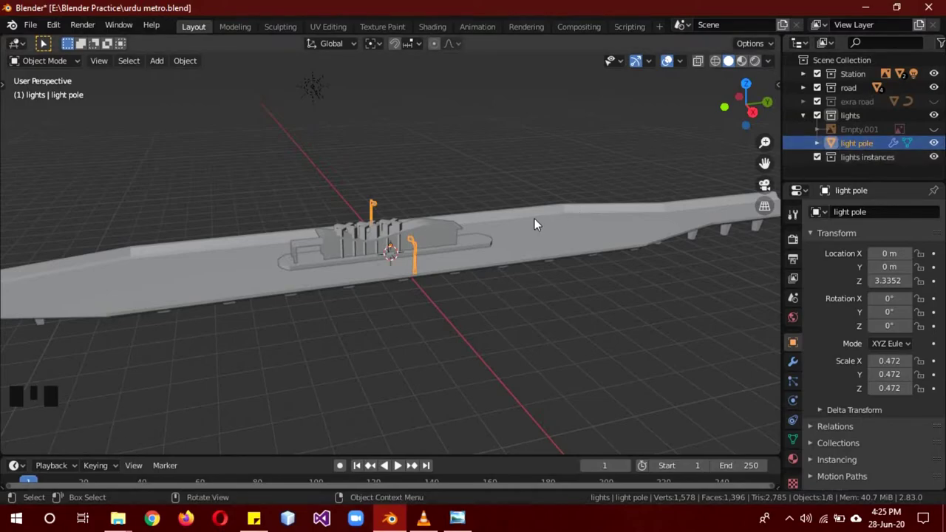
# Add a 'lights' collection instance inside the lights instances collection
pyautogui.press('a')
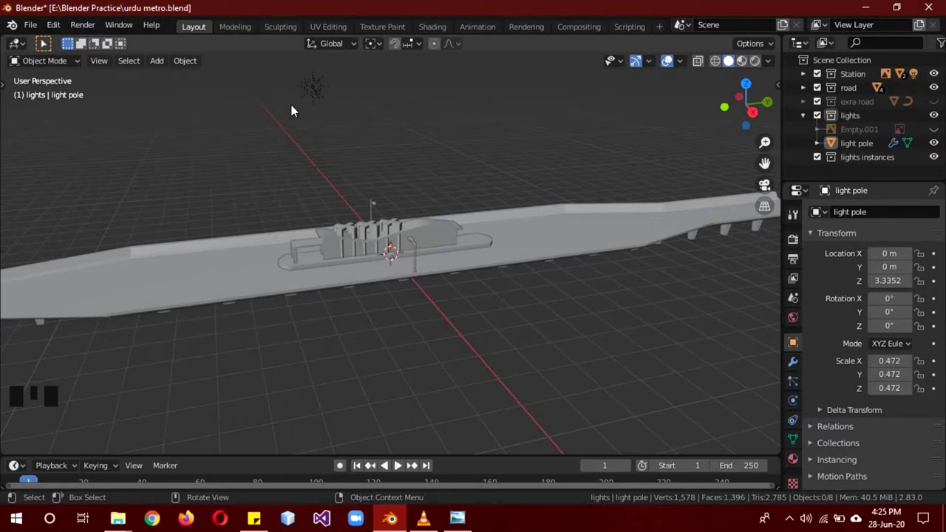
pyautogui.press('shift+a')
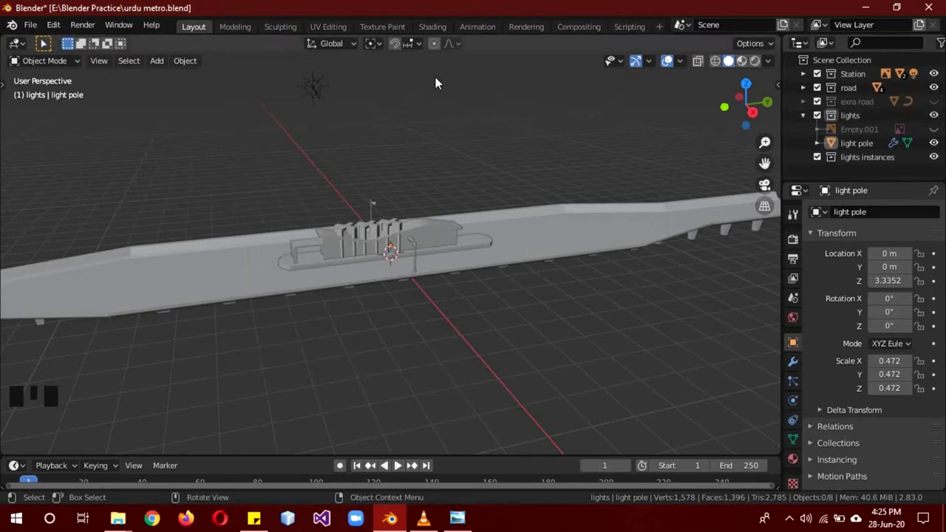
pyautogui.press('shift+a')
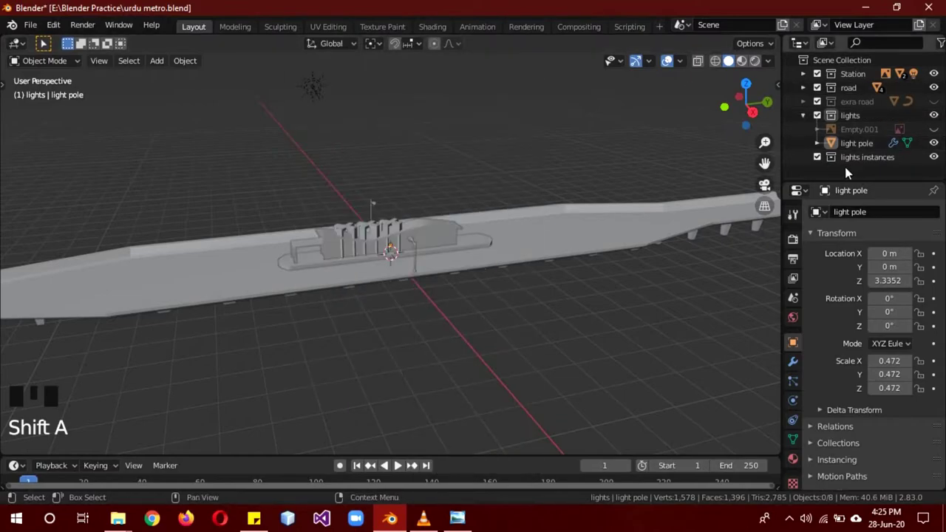
pyautogui.click(858, 165)
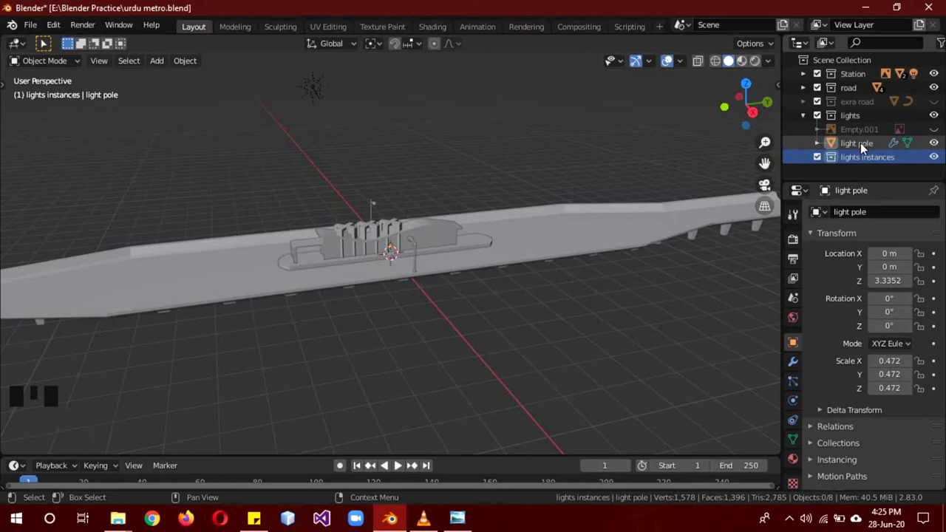
pyautogui.press('shift+a')
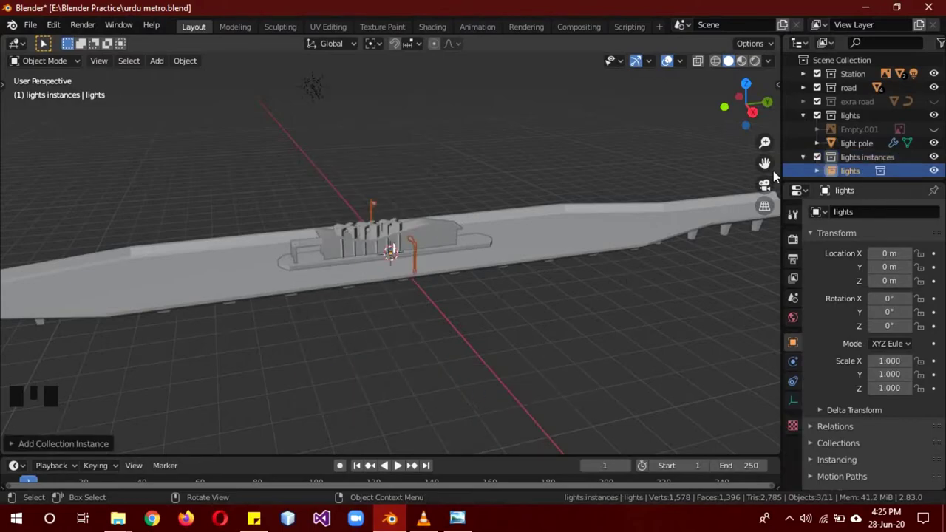
# Shift the instance to Location Y -20 m down the road and reselect the original pole
pyautogui.scroll(-3)
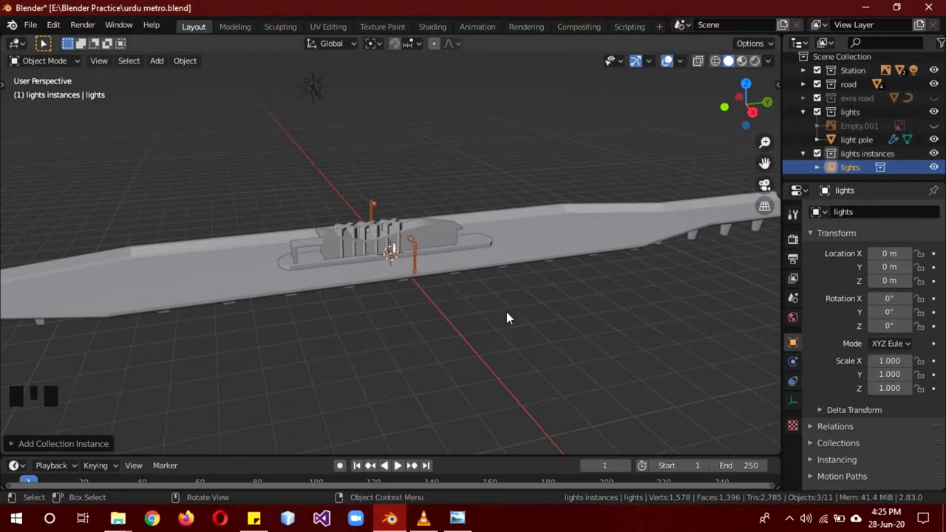
pyautogui.press('g')
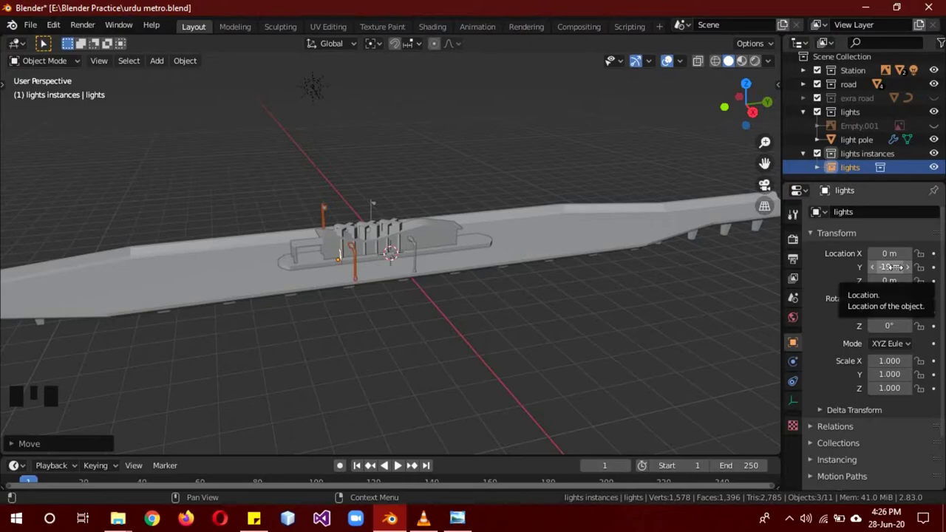
pyautogui.click(419, 263)
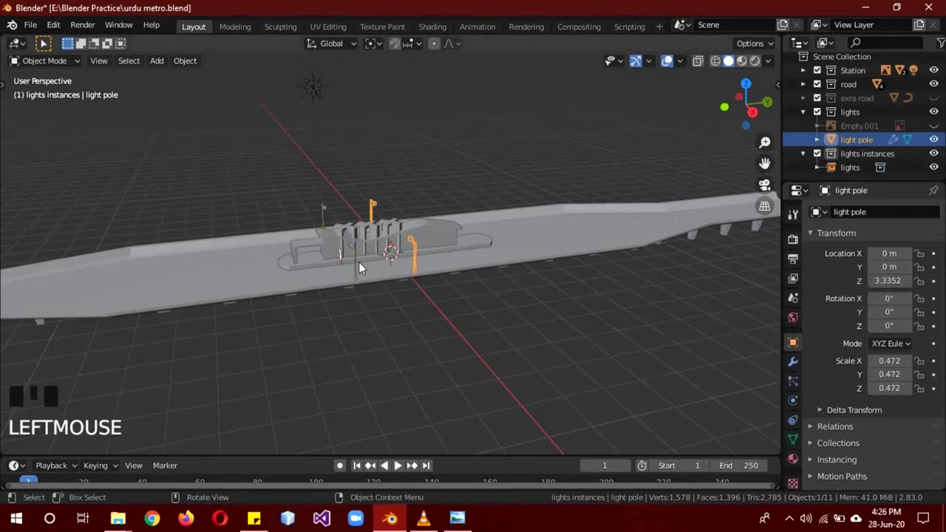
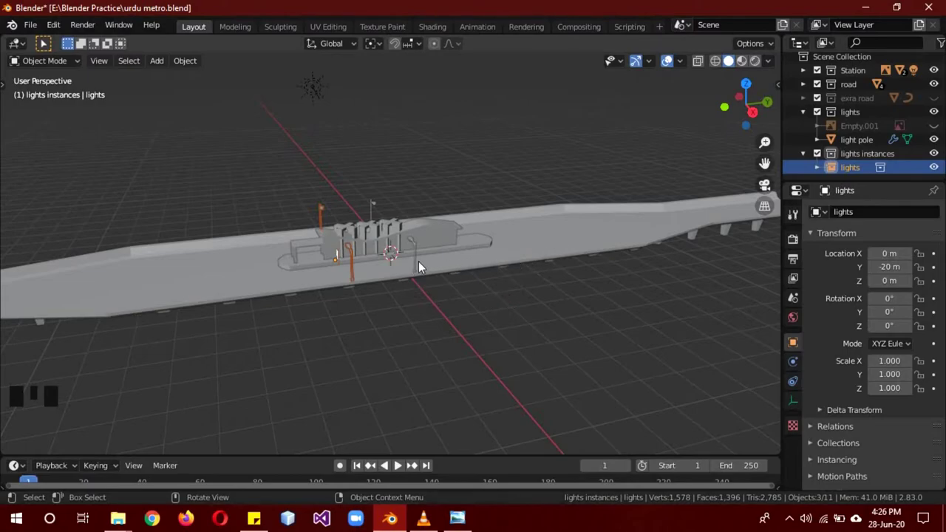
pyautogui.click(419, 265)
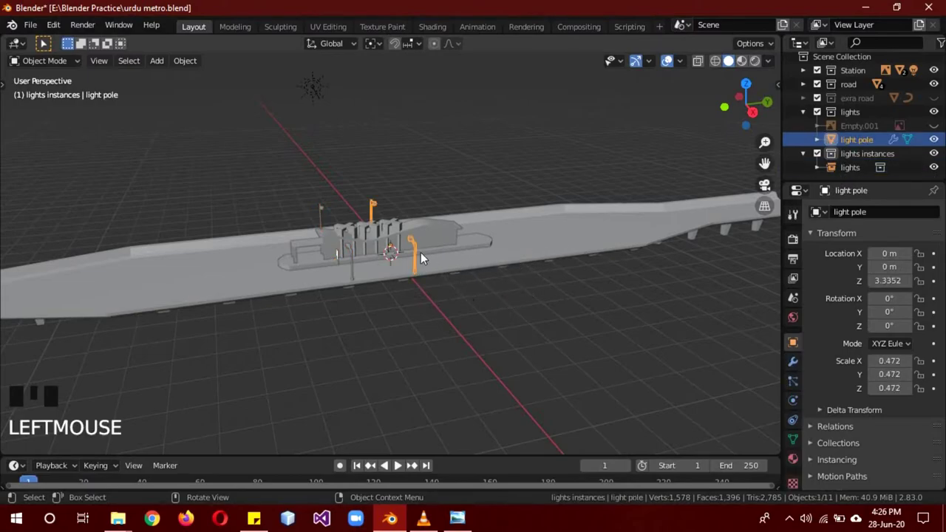
# Undo a stray duplicate, add a second 'lights' collection instance and drag it up the road along Y
pyautogui.press('shift+d')
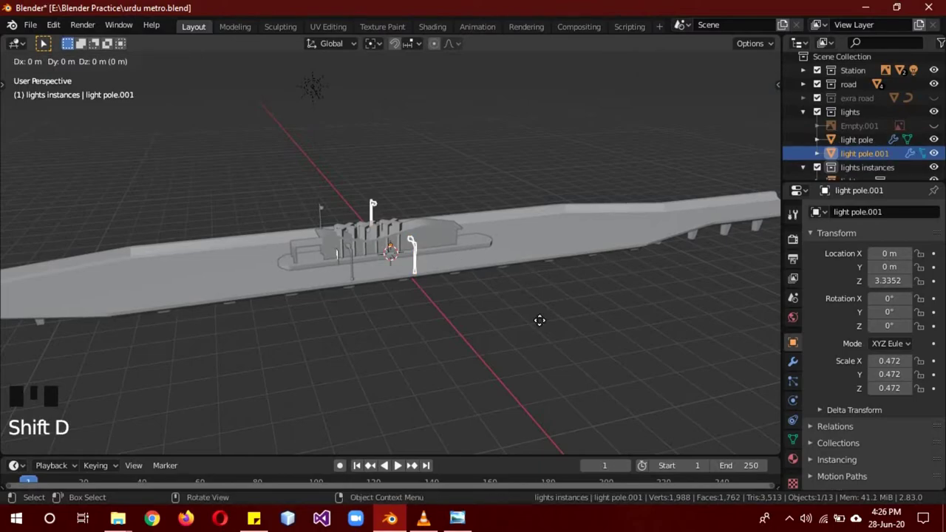
pyautogui.press('ctrl+z')
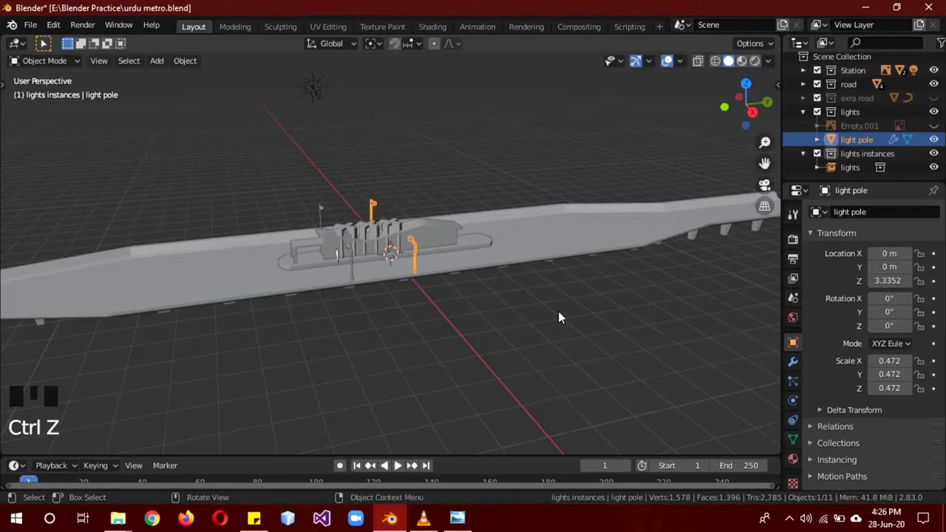
pyautogui.click(858, 163)
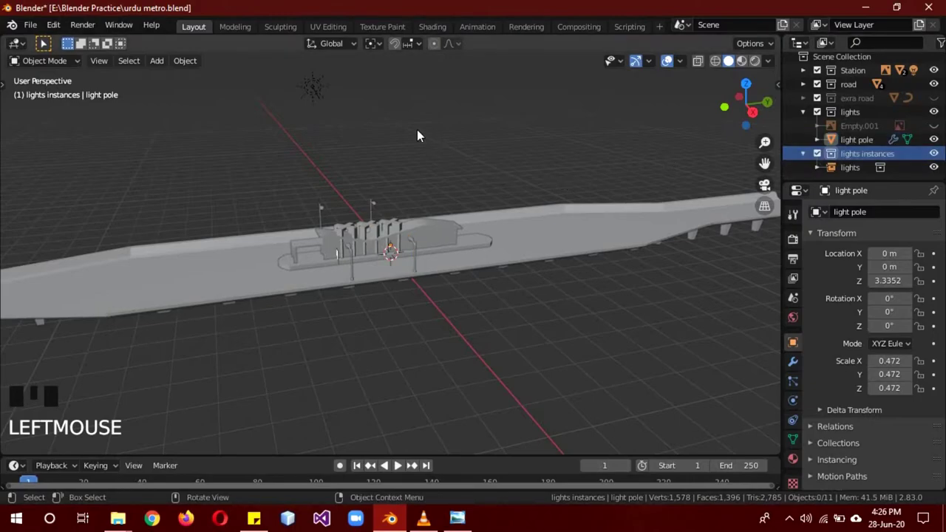
pyautogui.press('shift+a')
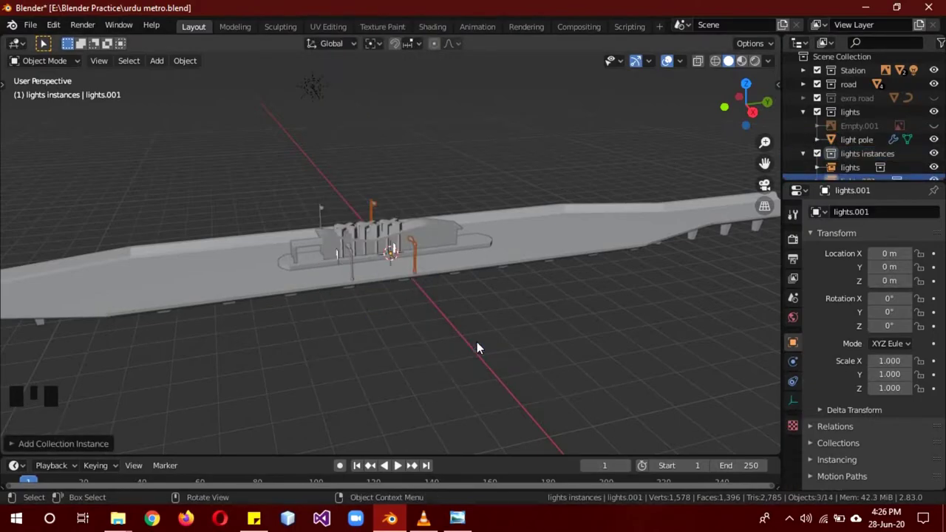
pyautogui.press('g')
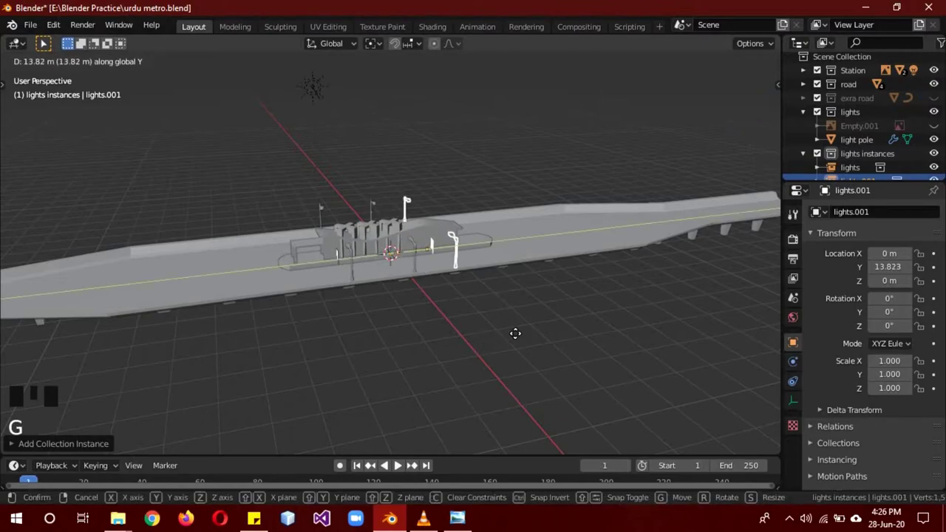
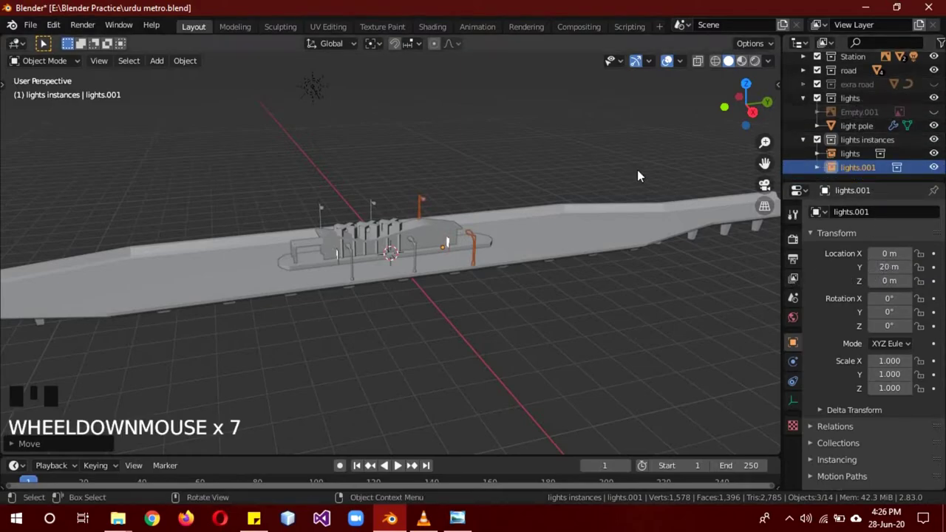
# Expand the lights collection in the Outliner and select the leftover Empty.001
pyautogui.moveTo(494, 275); pyautogui.dragTo(524, 294)
pyautogui.scroll(3)
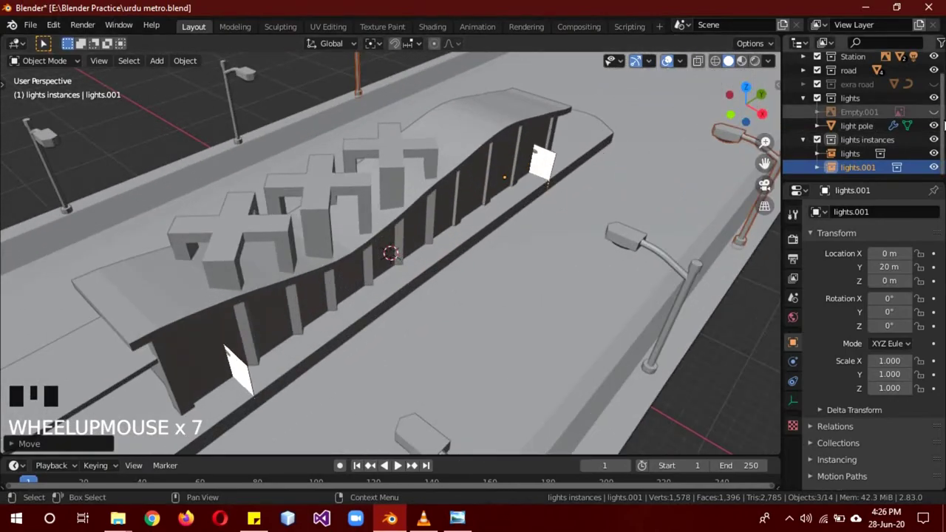
pyautogui.click(941, 132)
pyautogui.click(940, 132)
pyautogui.doubleClick(938, 118)
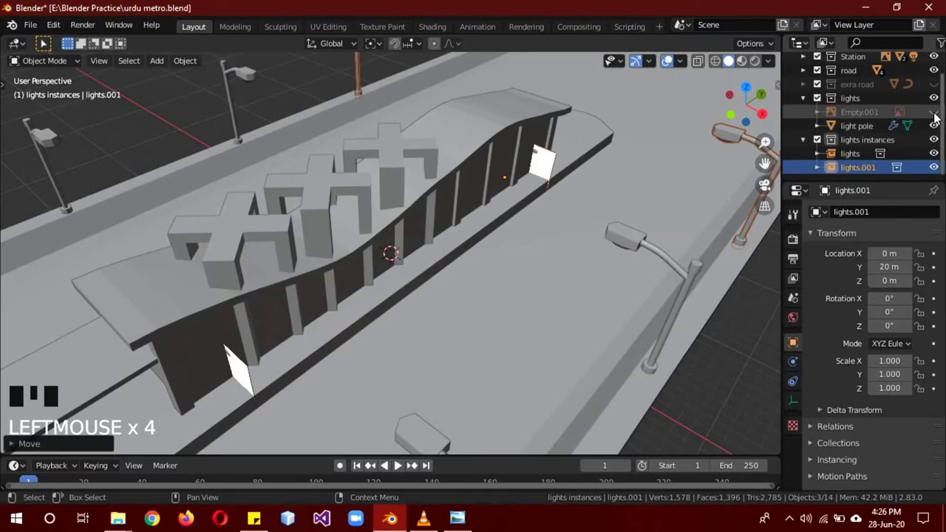
pyautogui.click(865, 116)
# Delete the leftover empty and bring up Shift+A to add another collection instance
pyautogui.moveTo(864, 117); pyautogui.dragTo(880, 125)
pyautogui.scroll(-3)
pyautogui.moveTo(567, 286); pyautogui.dragTo(507, 207)
pyautogui.scroll(-3)
pyautogui.moveTo(515, 245); pyautogui.dragTo(513, 253)
pyautogui.click(506, 246)
pyautogui.moveTo(557, 277); pyautogui.dragTo(451, 141)
pyautogui.press('shift+a')
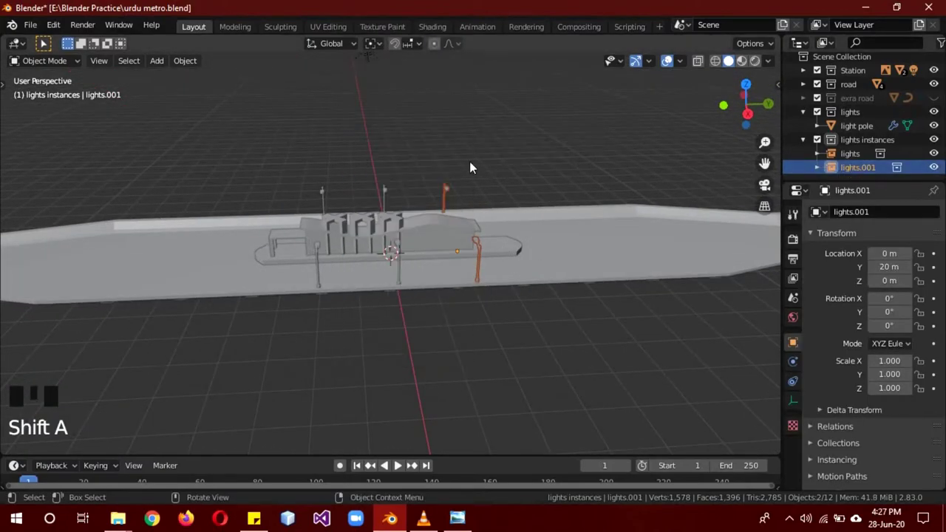
# Add a 'lights' collection instance and move it to Y 40 m along the road
pyautogui.press('shift+a')
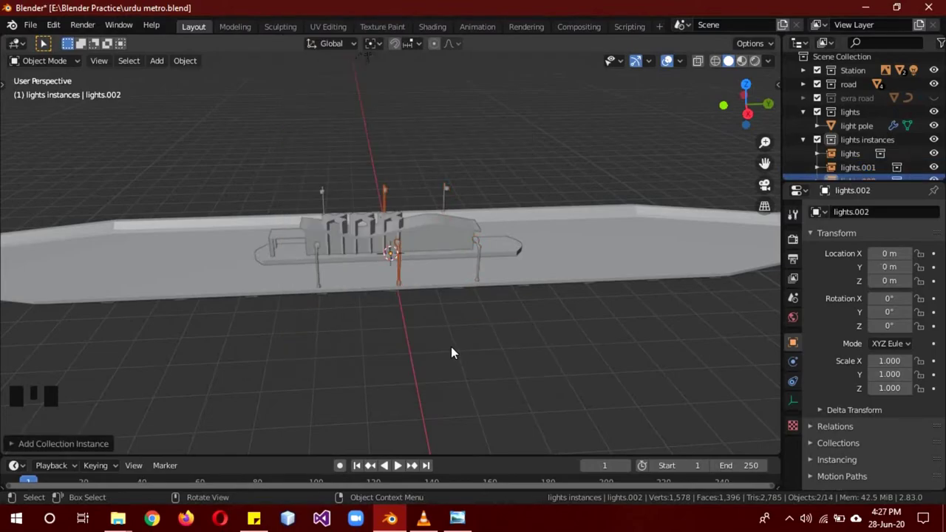
pyautogui.press('g')
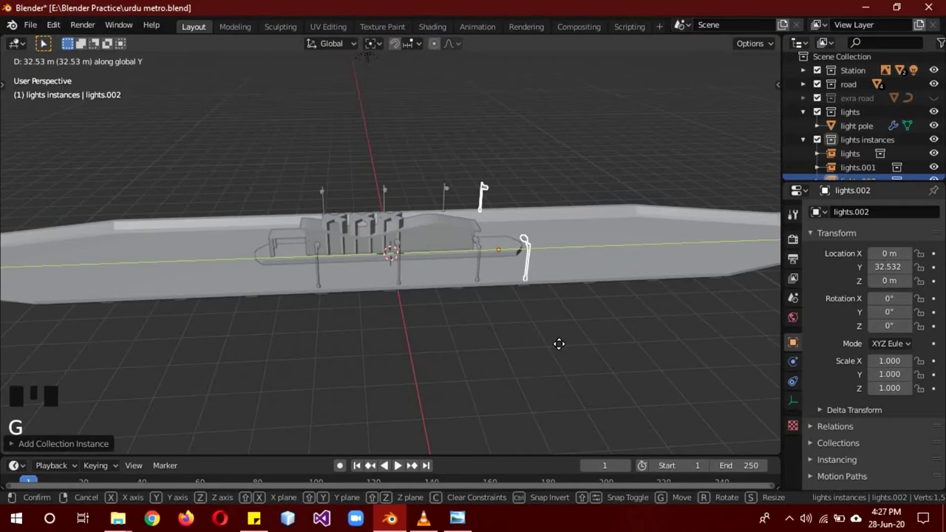
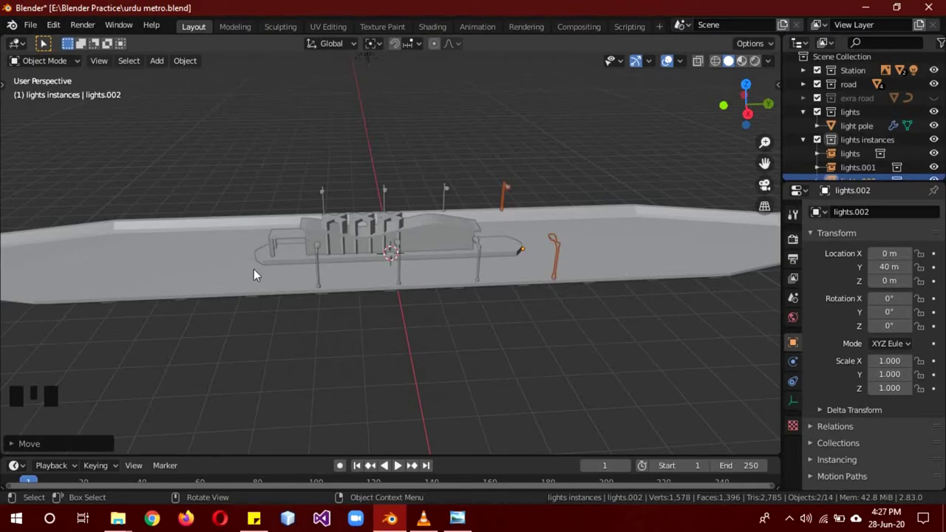
pyautogui.press('a')
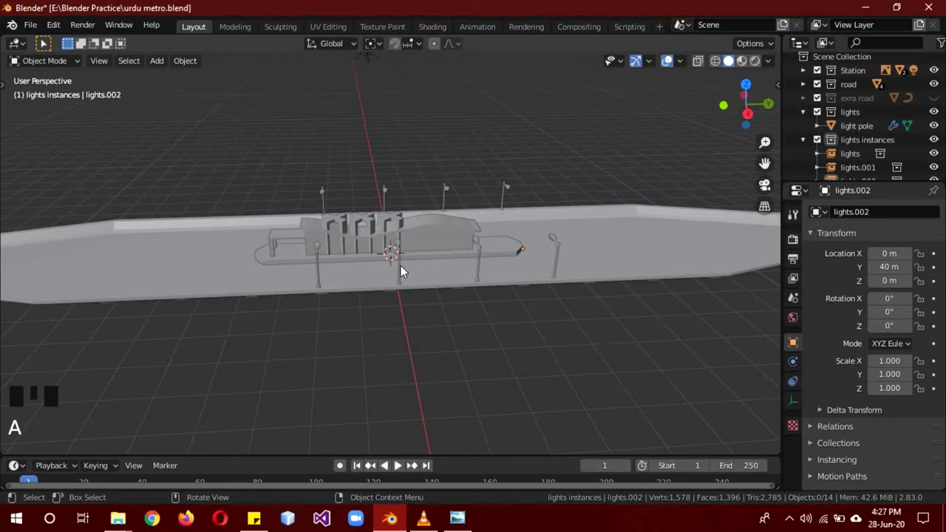
pyautogui.moveTo(334, 295); pyautogui.dragTo(873, 129)
# Switch the viewport to Rendered shading, show Render Properties, and view the road from the front
pyautogui.click(872, 130)
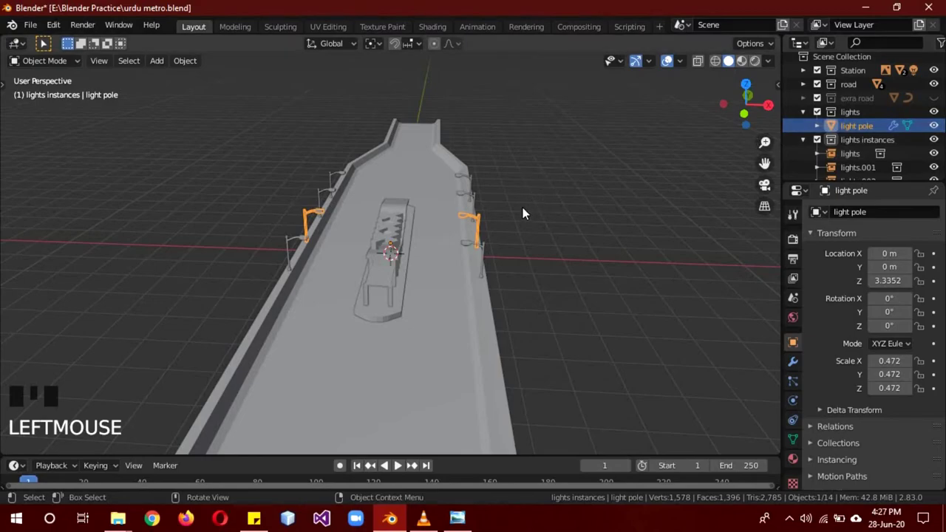
pyautogui.press('z')
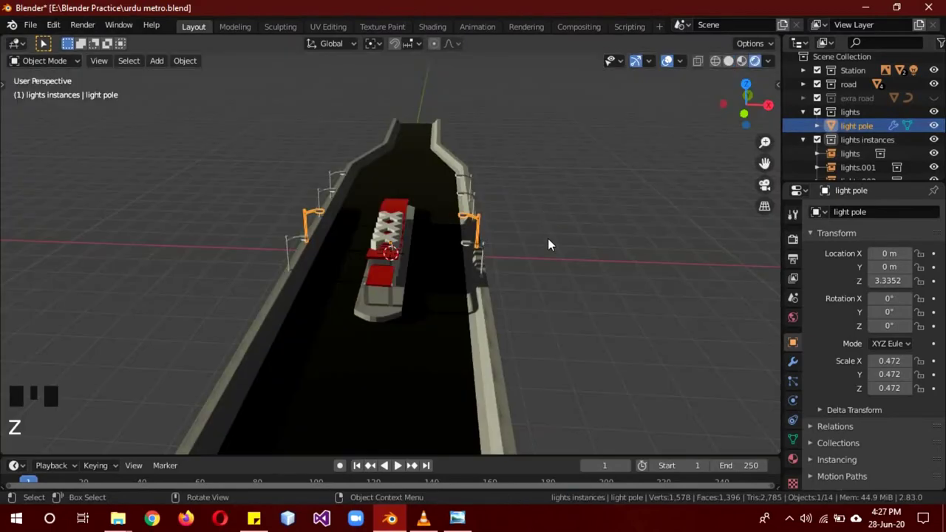
pyautogui.scroll(3)
pyautogui.moveTo(562, 218); pyautogui.dragTo(801, 242)
pyautogui.click(801, 242)
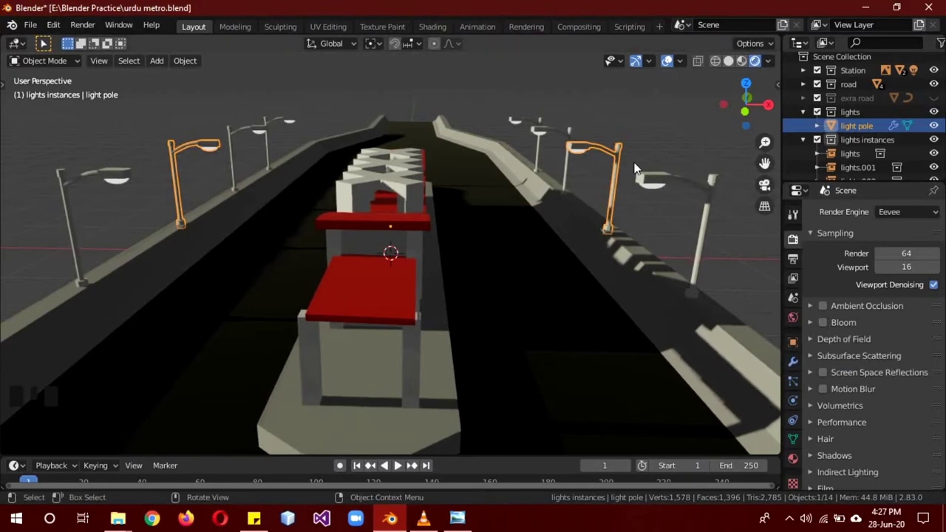
pyautogui.press('KP_1')
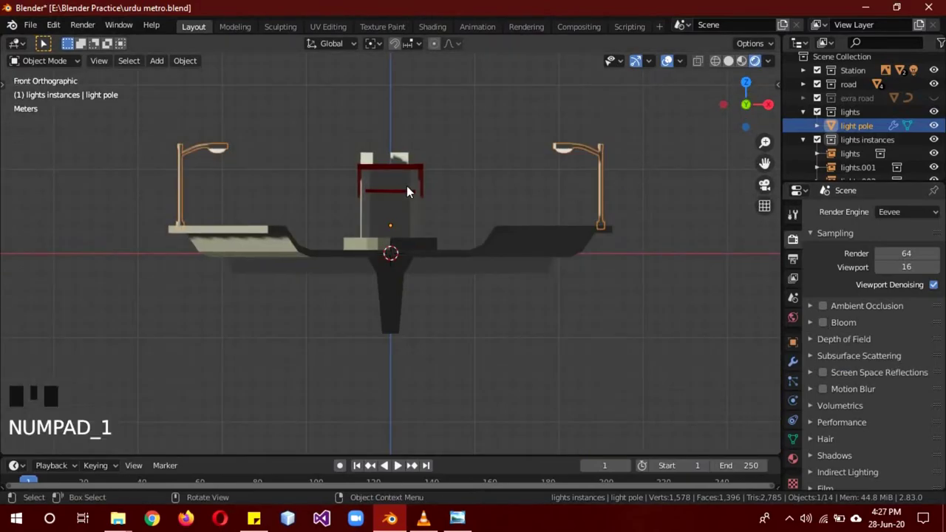
# Add a Spot light and position it beneath the left street-lamp head
pyautogui.press('shift+a')
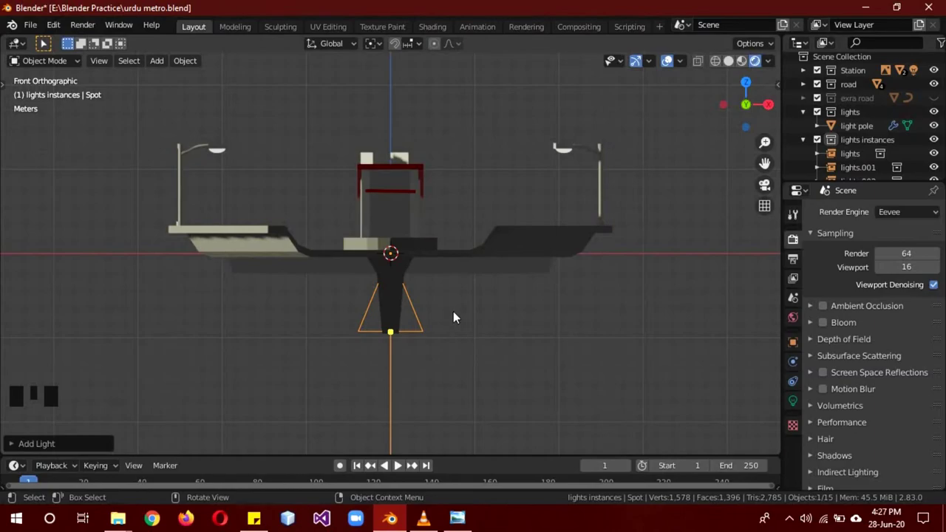
pyautogui.press('g')
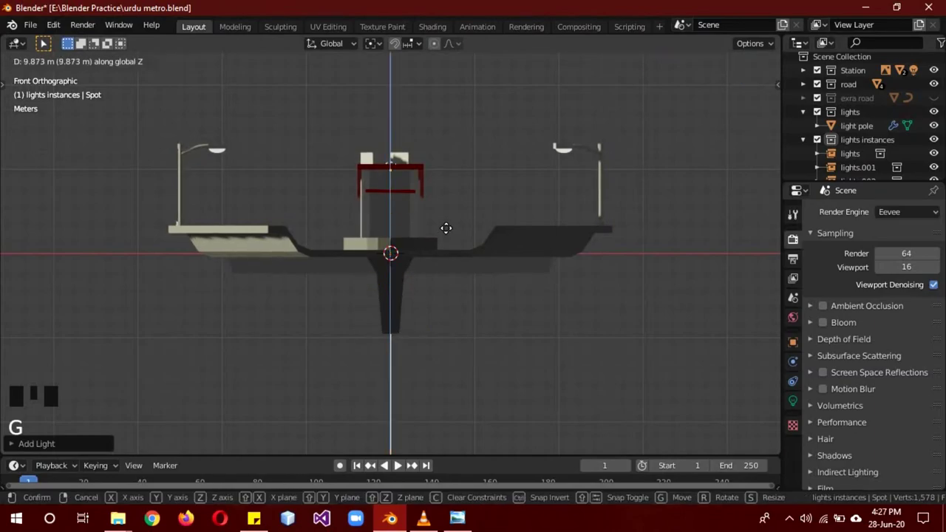
pyautogui.press('g')
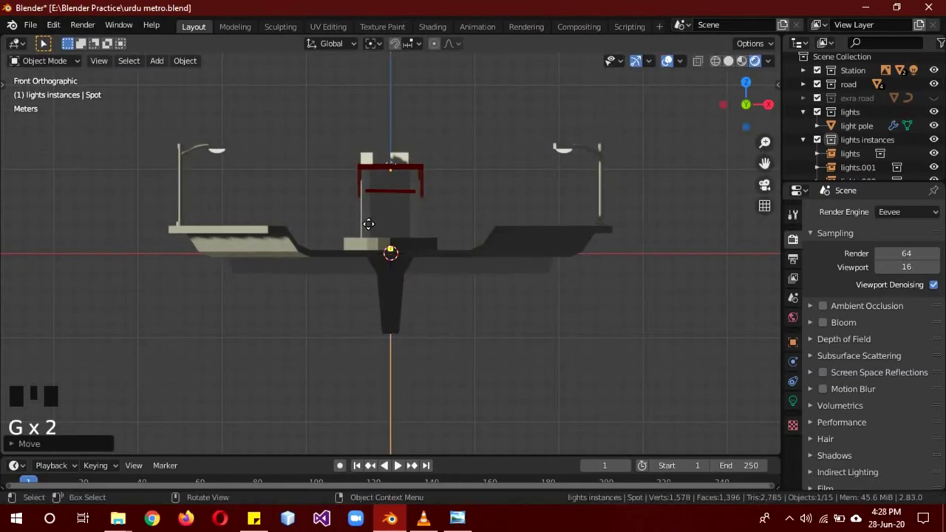
pyautogui.press('g')
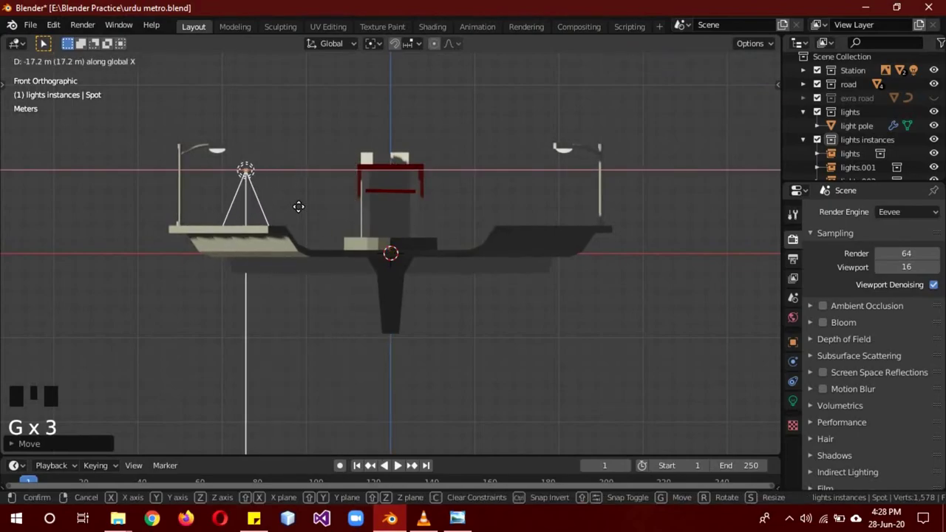
pyautogui.press('g')
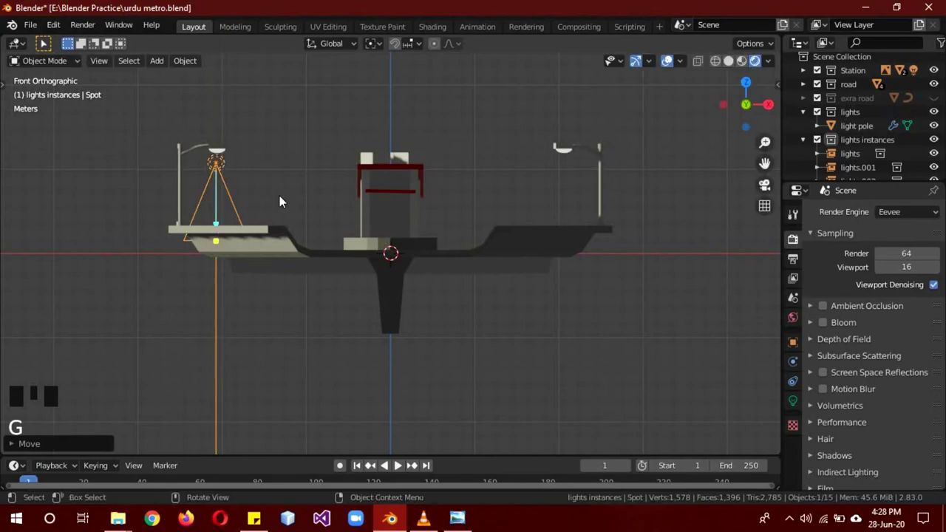
# Duplicate the spotlight with Shift+D, starting to shift the copy sideways
pyautogui.press('g')
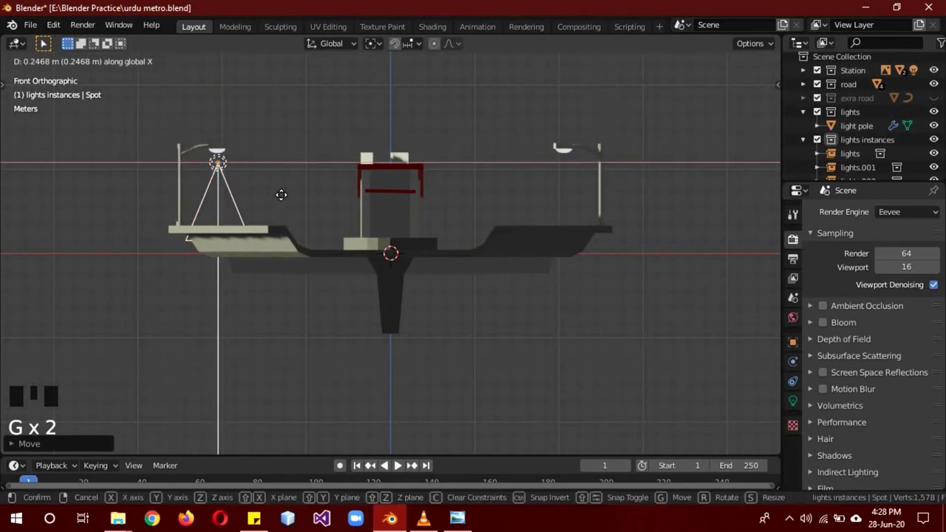
pyautogui.click(796, 347)
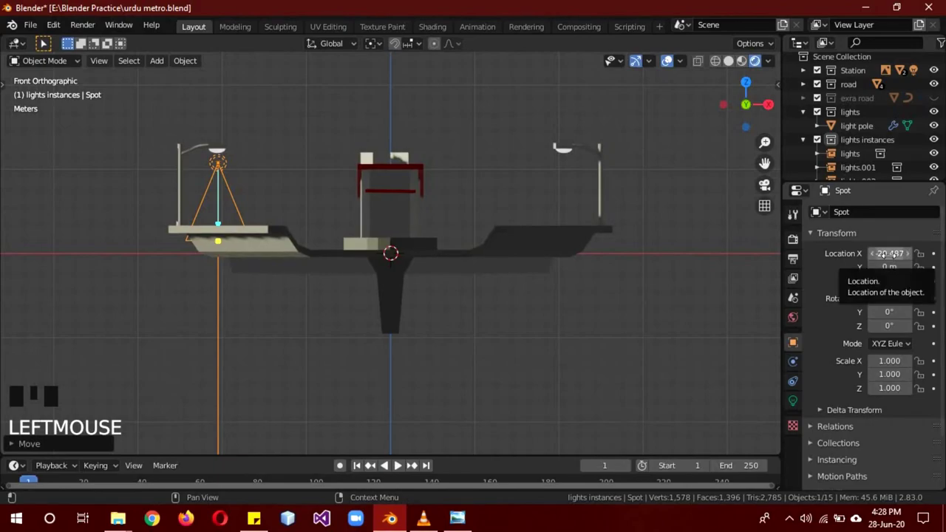
pyautogui.press('shift+d')
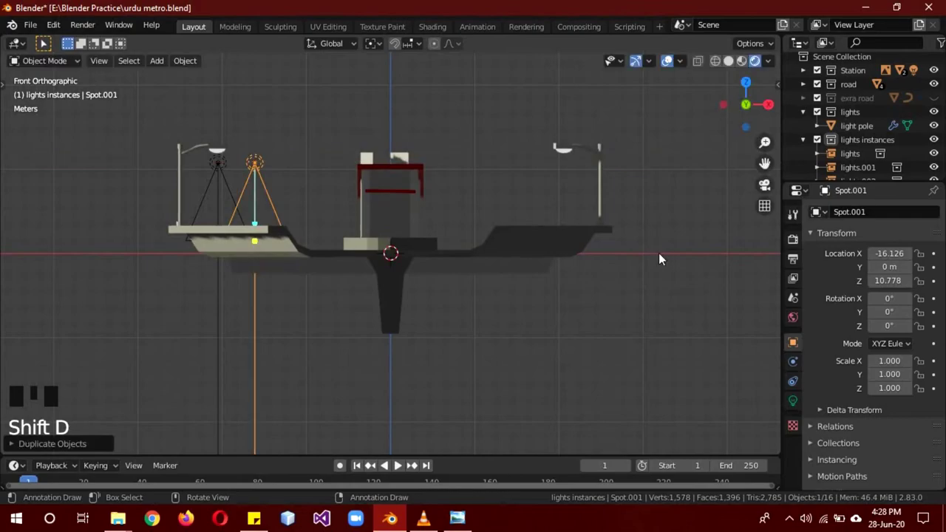
# Set Spot.001 Location X to 20.487 m, mirroring the original's -20.487 m across the road
pyautogui.click(224, 166)
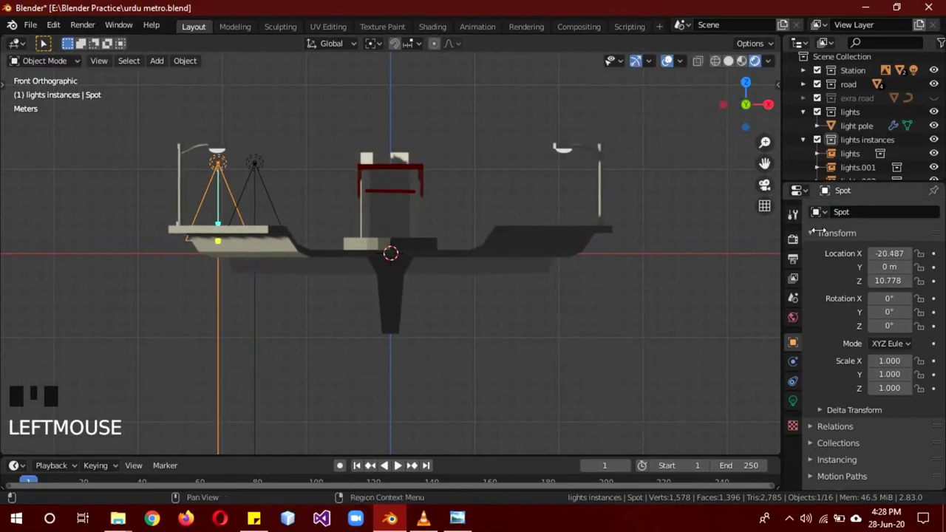
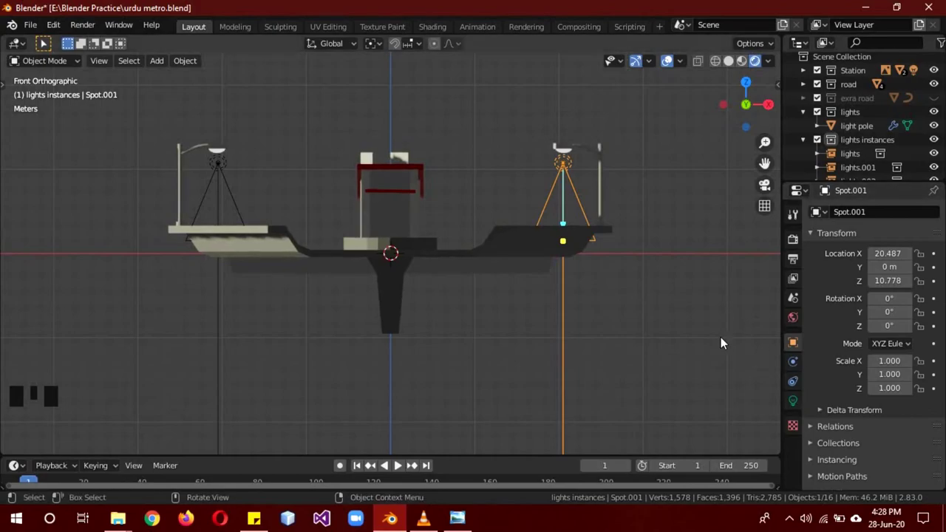
pyautogui.moveTo(664, 278); pyautogui.dragTo(879, 144)
pyautogui.scroll(-3)
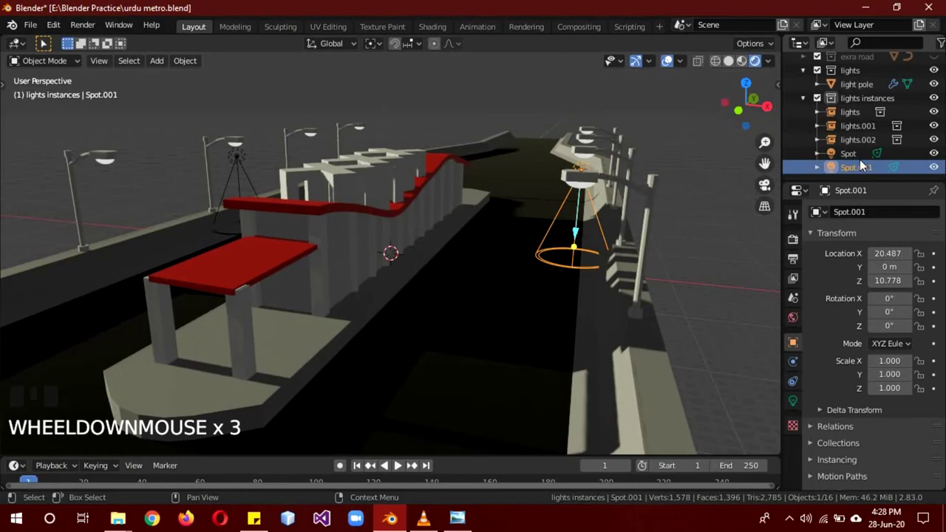
# Move Spot and Spot.001 into the lights collection so every instanced pole carries spotlights
pyautogui.click(853, 158)
pyautogui.click(859, 173)
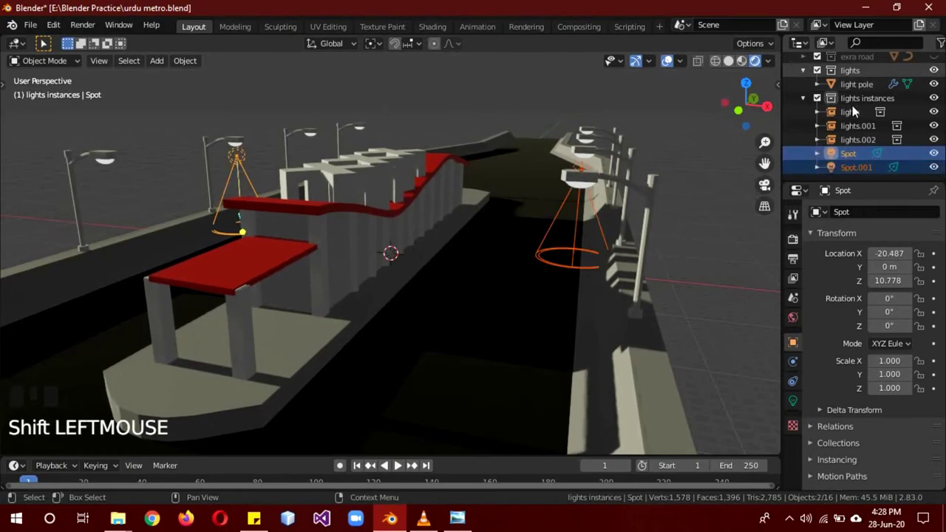
pyautogui.moveTo(854, 160); pyautogui.dragTo(882, 106)
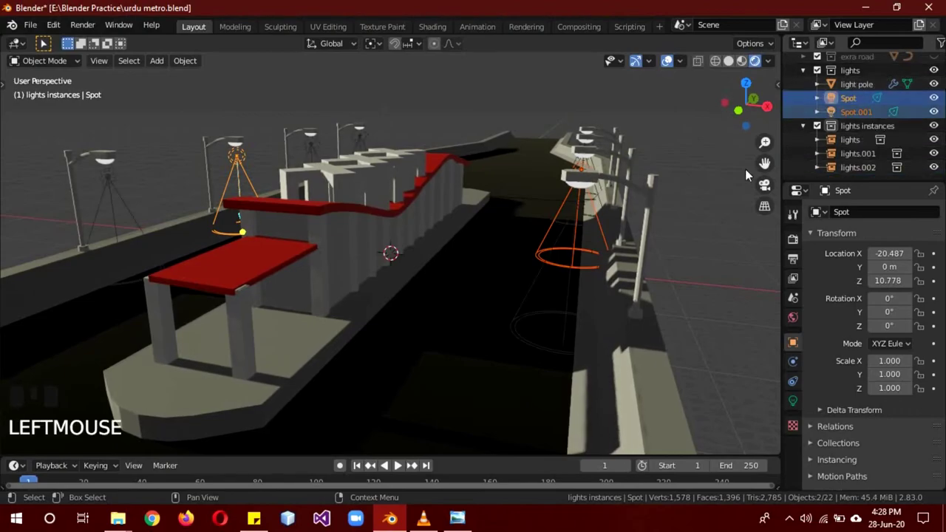
pyautogui.press('a')
# Orbit along the road to check the lit pole pairs in the viewport
pyautogui.moveTo(716, 231); pyautogui.dragTo(565, 274)
pyautogui.press('z')
pyautogui.moveTo(647, 293); pyautogui.dragTo(236, 165)
pyautogui.click(236, 165)
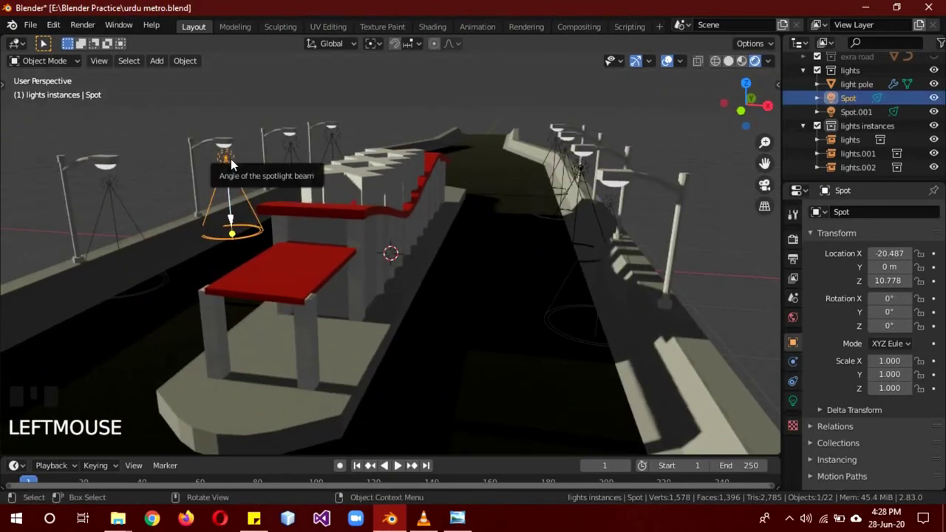
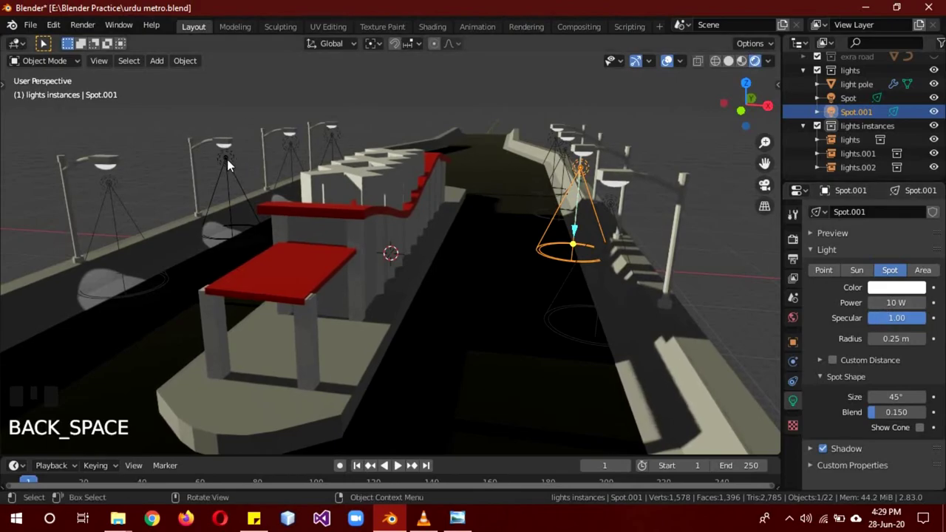
# Link both spotlights to share one light data via Ctrl+L > Link Object Data
pyautogui.click(226, 165)
pyautogui.moveTo(551, 262); pyautogui.dragTo(579, 174)
pyautogui.click(579, 174)
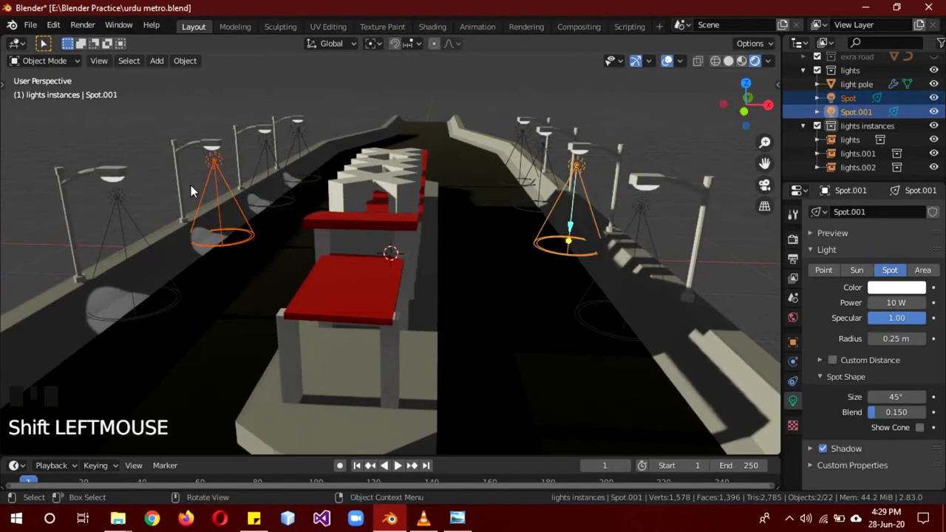
pyautogui.press('a')
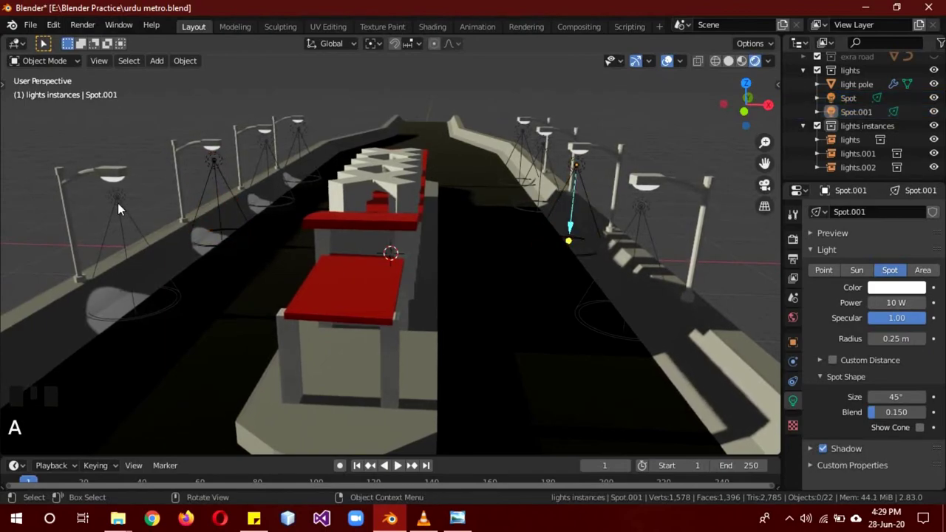
pyautogui.press('z')
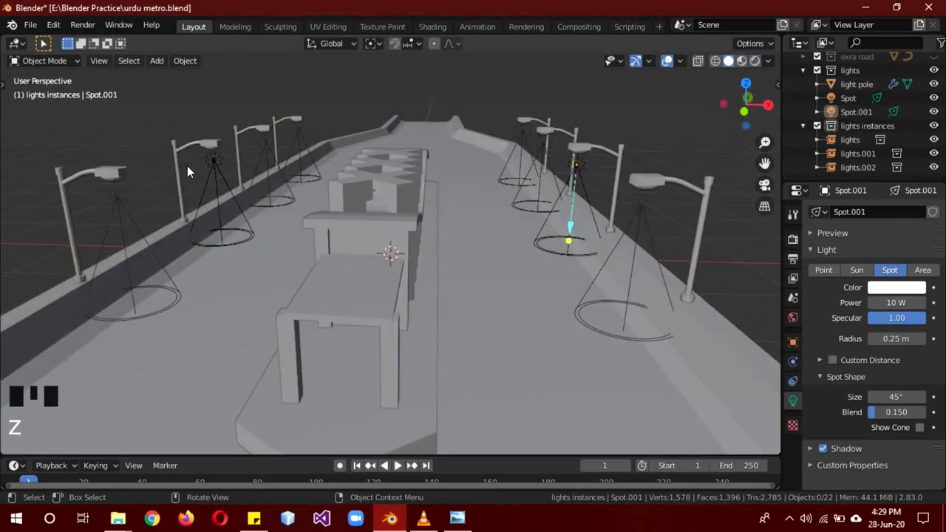
pyautogui.click(219, 173)
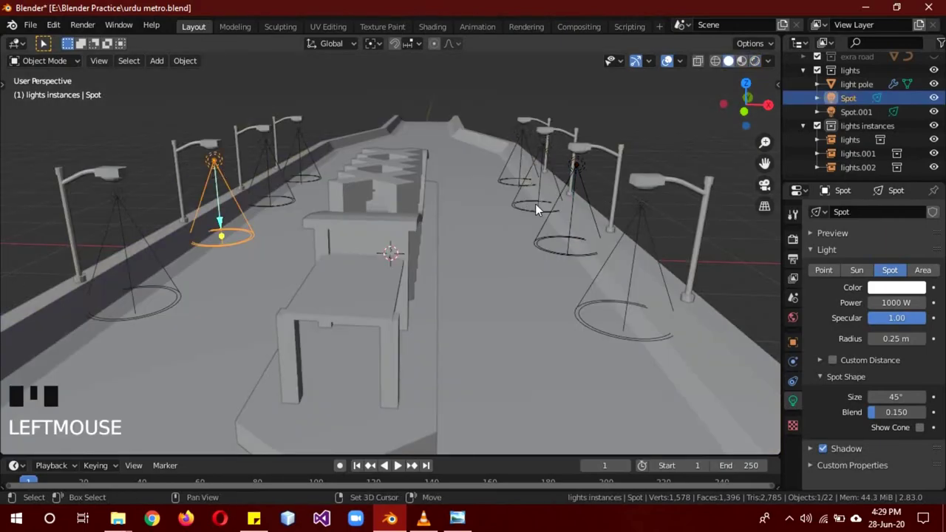
pyautogui.click(584, 171)
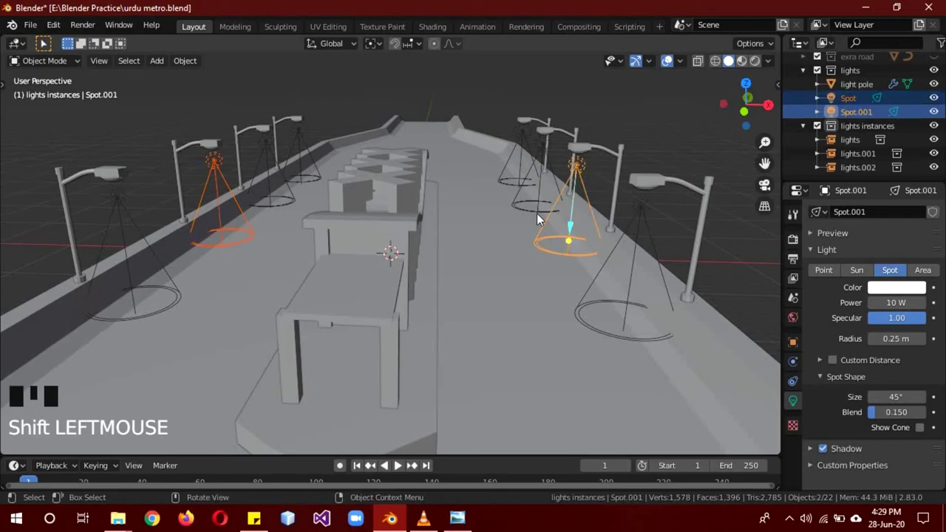
pyautogui.press('ctrl+l')
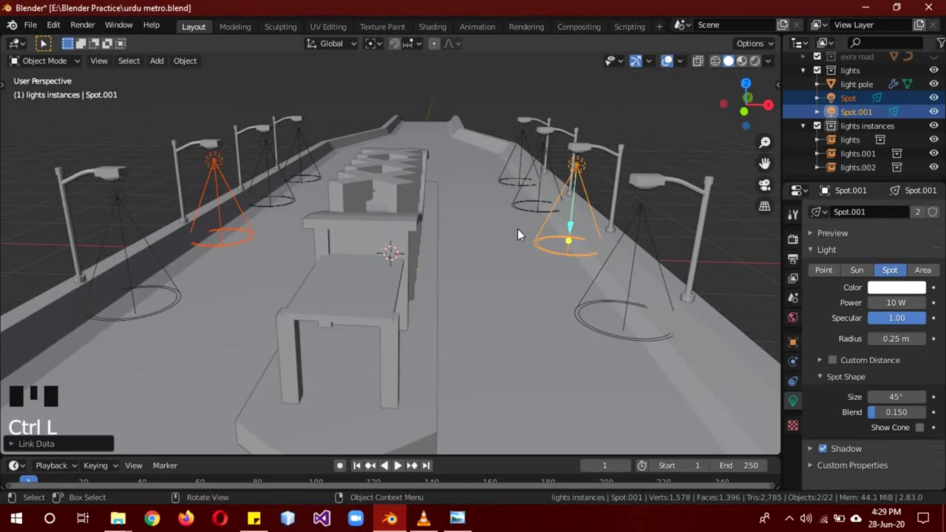
# Raise the shared spotlight Power from 10 W to 1000 W and verify it on both spots
pyautogui.click(219, 165)
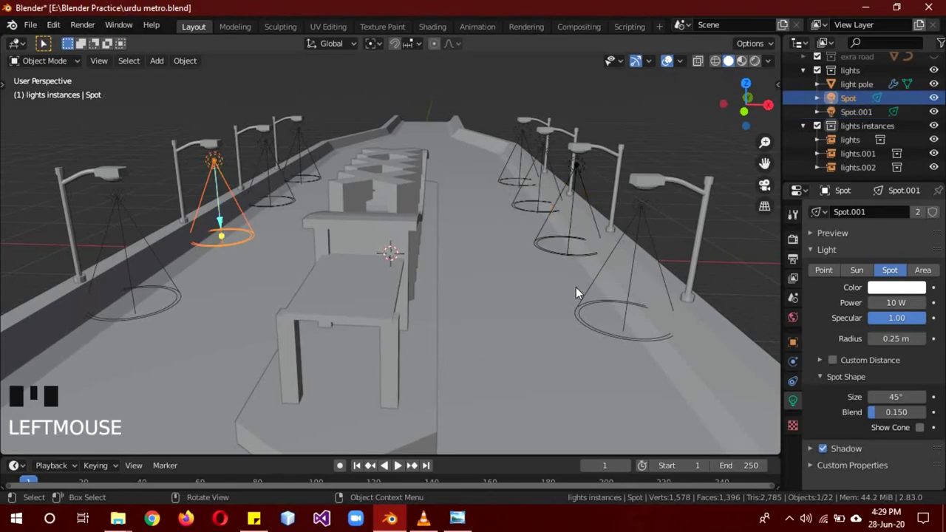
pyautogui.press('z')
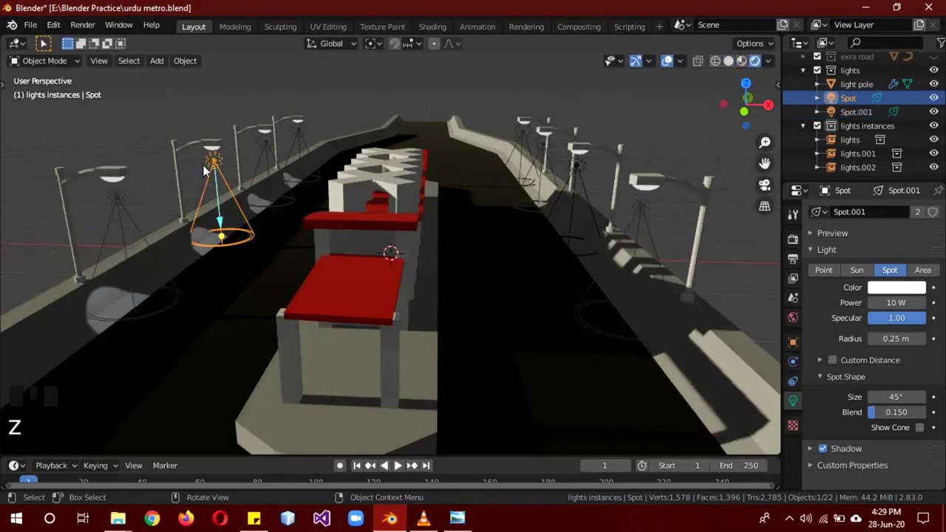
pyautogui.click(212, 168)
pyautogui.click(583, 175)
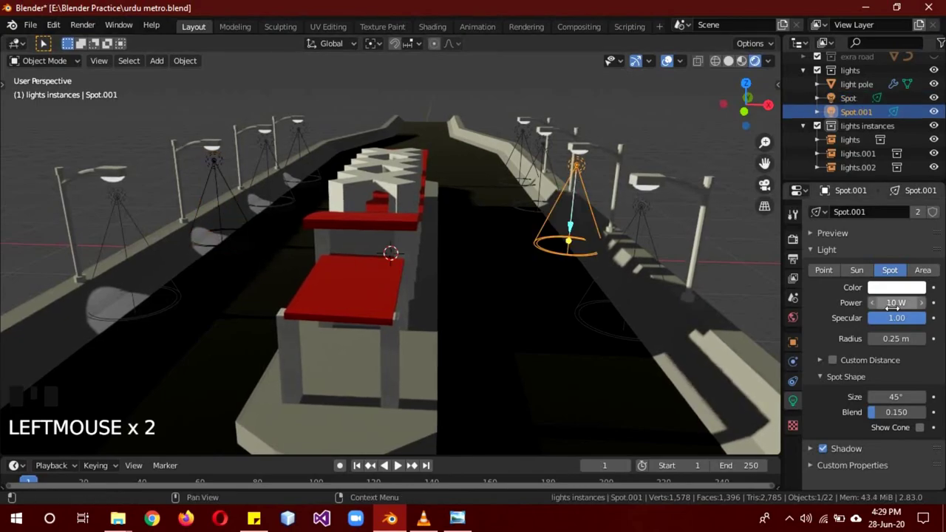
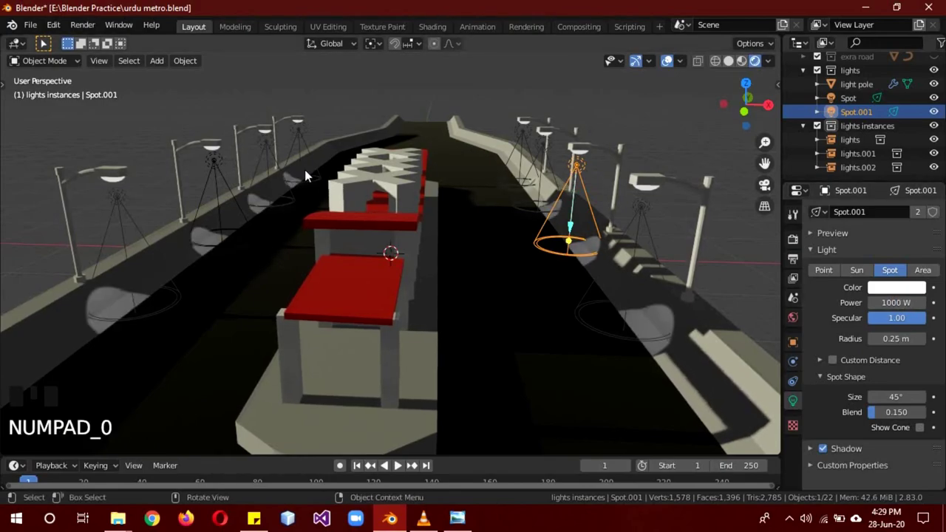
pyautogui.click(219, 167)
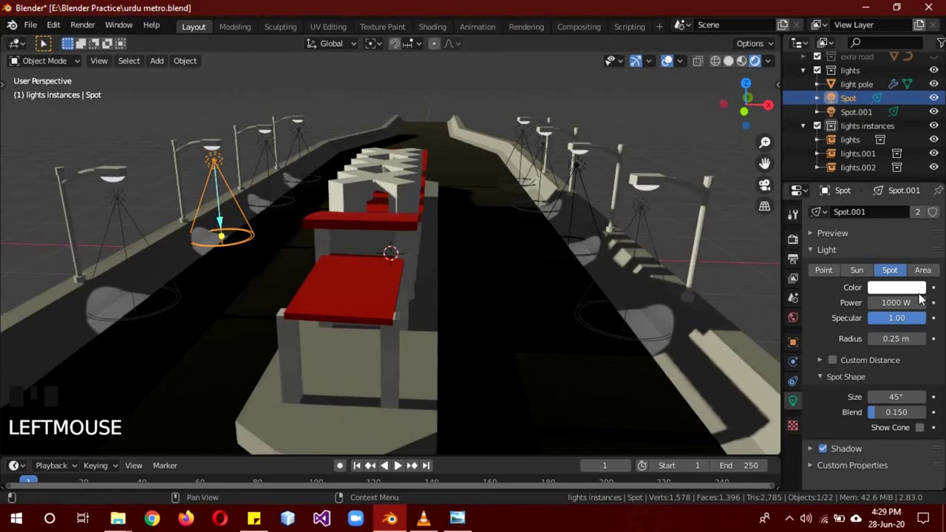
# Test a red light colour, revert to white, and retype Power as 2000 W with a 90° spot size
pyautogui.click(901, 291)
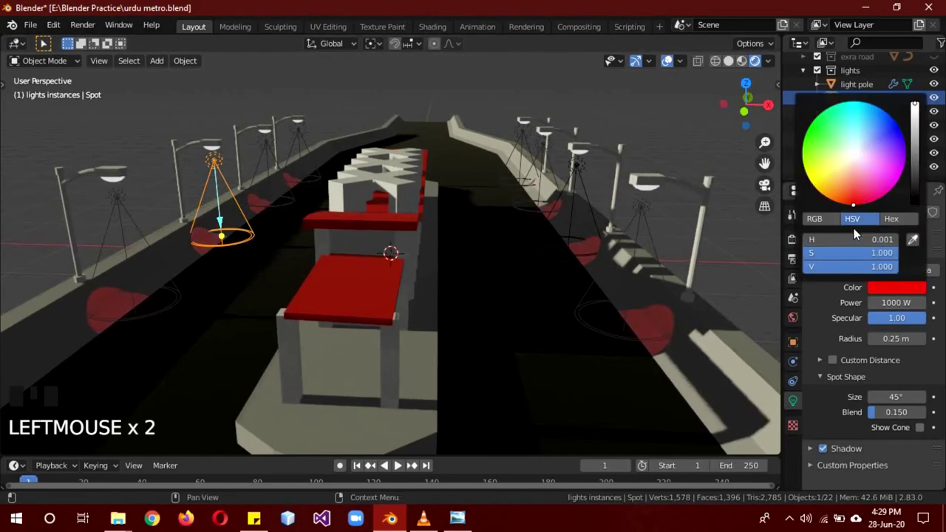
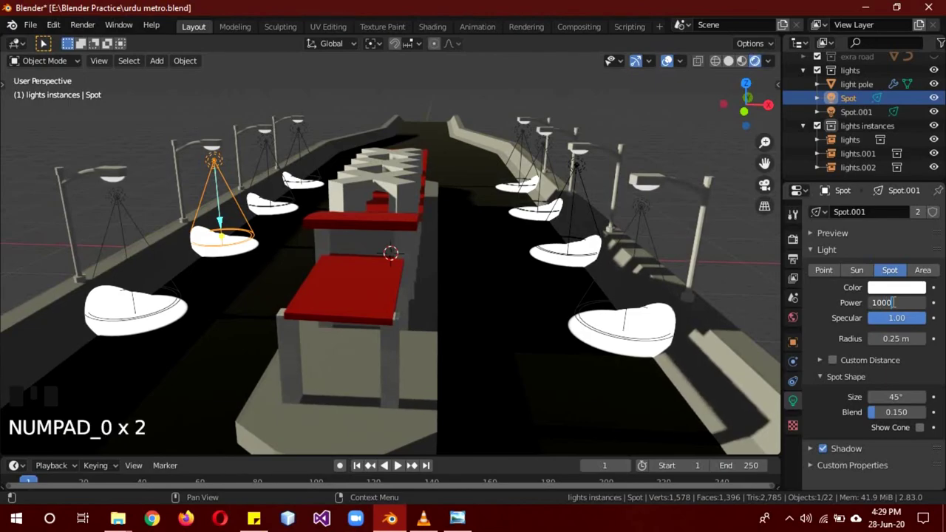
pyautogui.press('BackSpace')
pyautogui.press('BackSpace')
pyautogui.press('BackSpace')
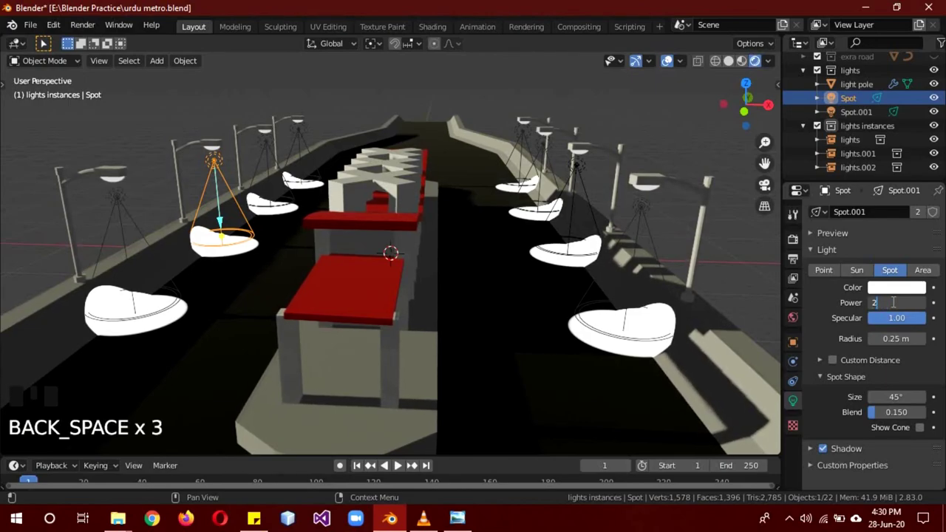
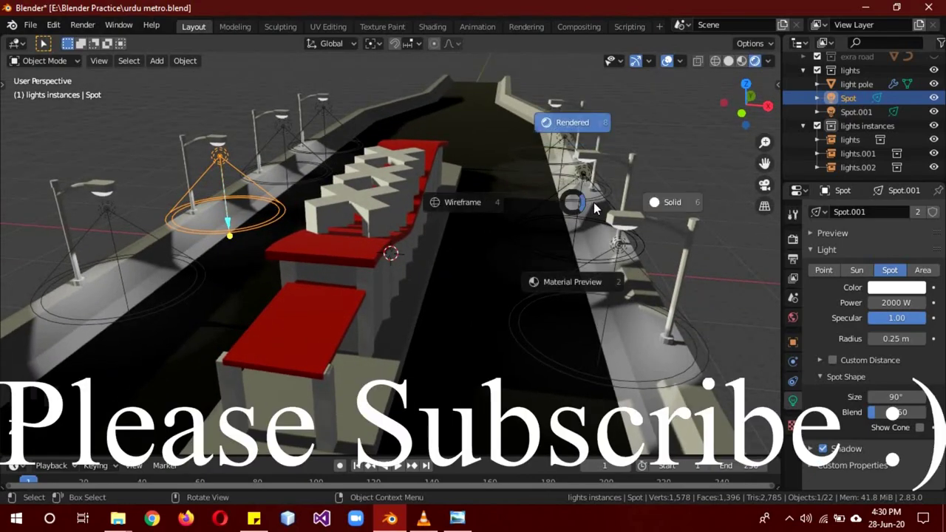
pyautogui.moveTo(706, 222); pyautogui.dragTo(640, 269)
pyautogui.moveTo(639, 269); pyautogui.dragTo(649, 292)
pyautogui.scroll(-3)
pyautogui.middleClick(643, 287)
pyautogui.scroll(-3)
pyautogui.moveTo(649, 296); pyautogui.dragTo(602, 291)
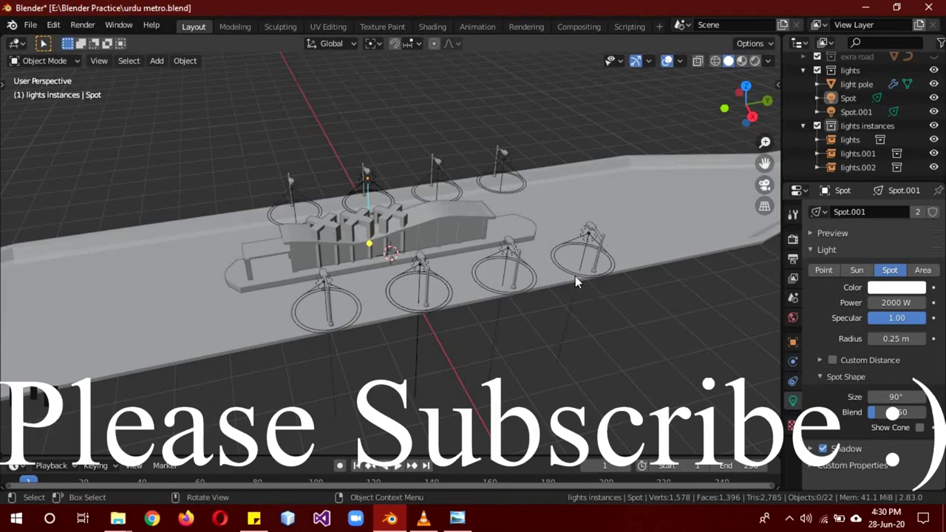